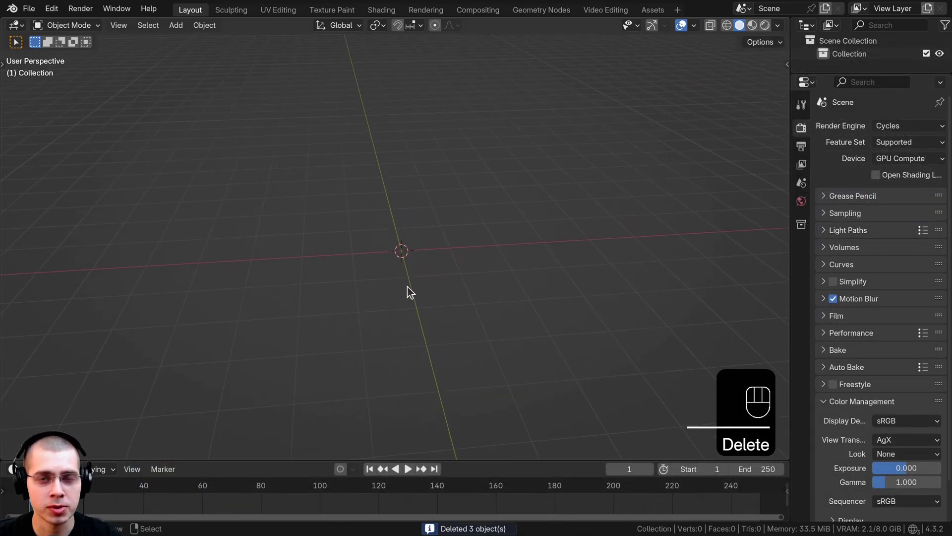
# Enable the Extra Mesh Objects add-on in Preferences and browse the Add > Mesh list for gears
pyautogui.moveTo(56, 16); pyautogui.dragTo(215, 21)
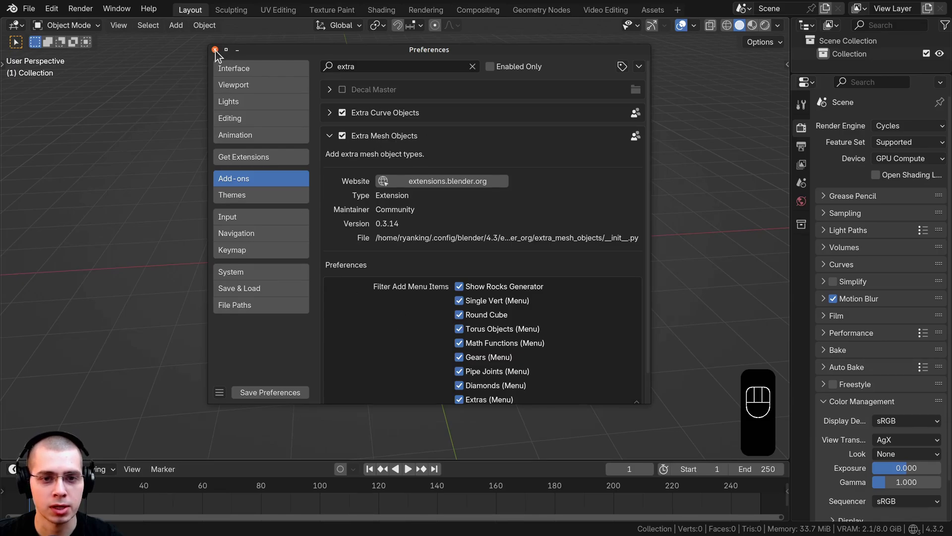
pyautogui.middleClick(338, 212)
pyautogui.middleClick(348, 167)
# Add a Gear mesh via Shift+A > Mesh > Gears and set Number of Teeth to 20
pyautogui.press('shift+a')
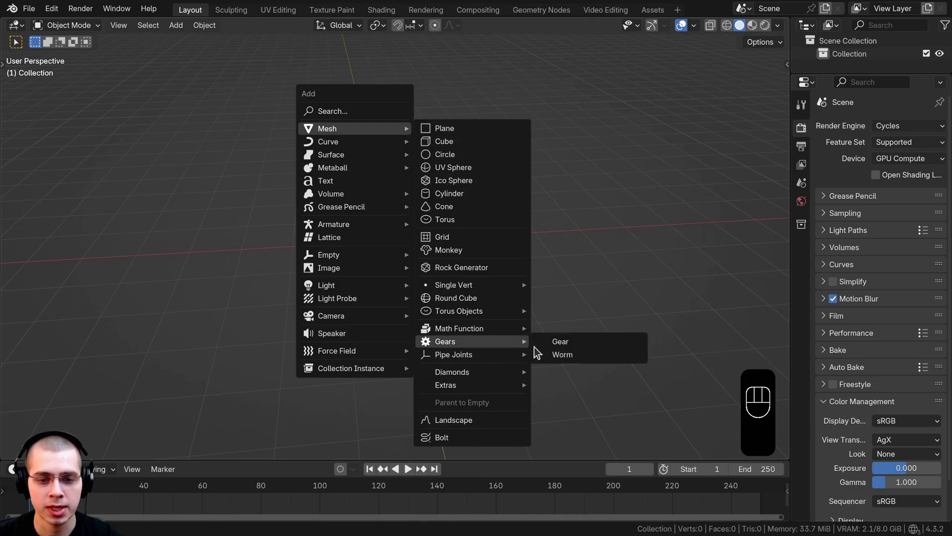
pyautogui.click(442, 318)
pyautogui.middleClick(463, 310)
pyautogui.middleClick(457, 313)
pyautogui.middleClick(437, 189)
pyautogui.middleClick(439, 245)
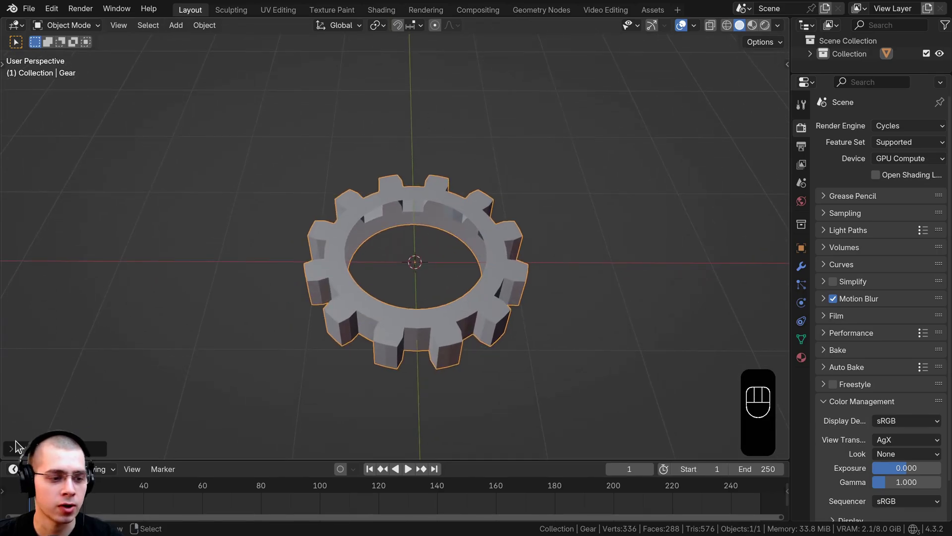
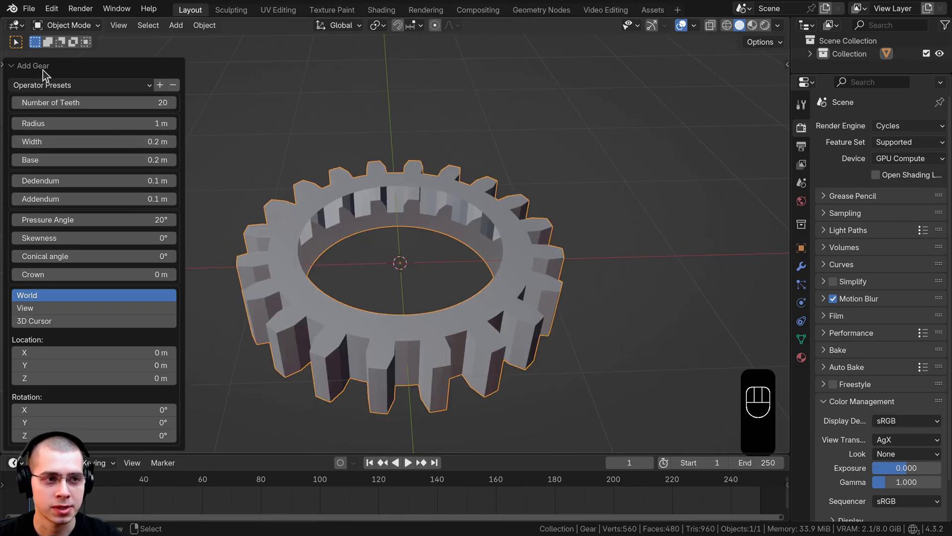
pyautogui.click(48, 71)
pyautogui.middleClick(411, 324)
pyautogui.moveTo(407, 344); pyautogui.dragTo(418, 310)
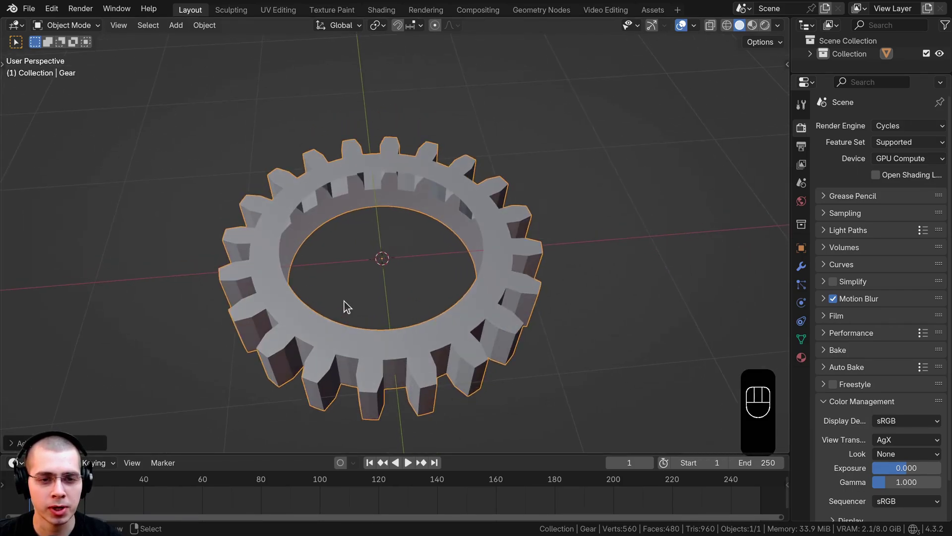
pyautogui.moveTo(347, 286); pyautogui.dragTo(348, 217)
# In Edit Mode fill the gear centre, scale inner faces inward and extrude a recess with a raised hub
pyautogui.middleClick(346, 261)
pyautogui.press('Tab')
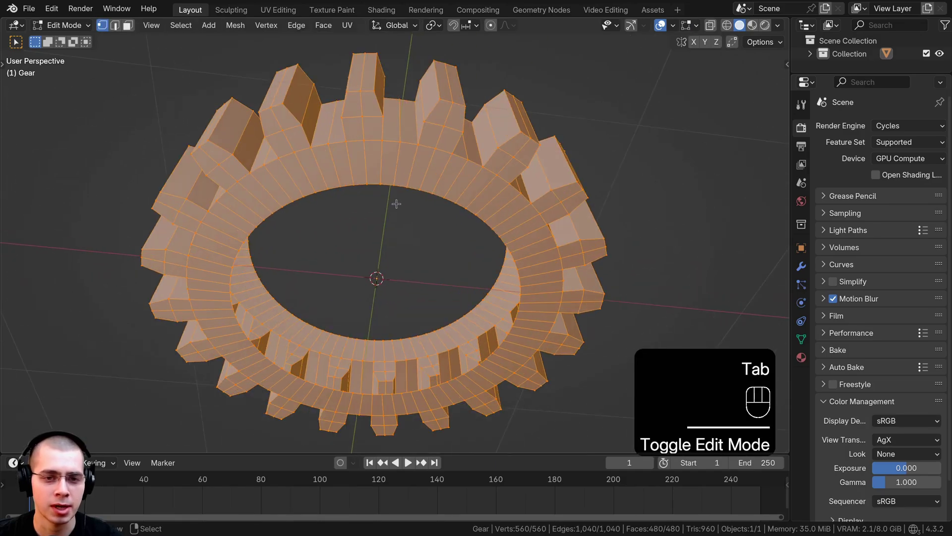
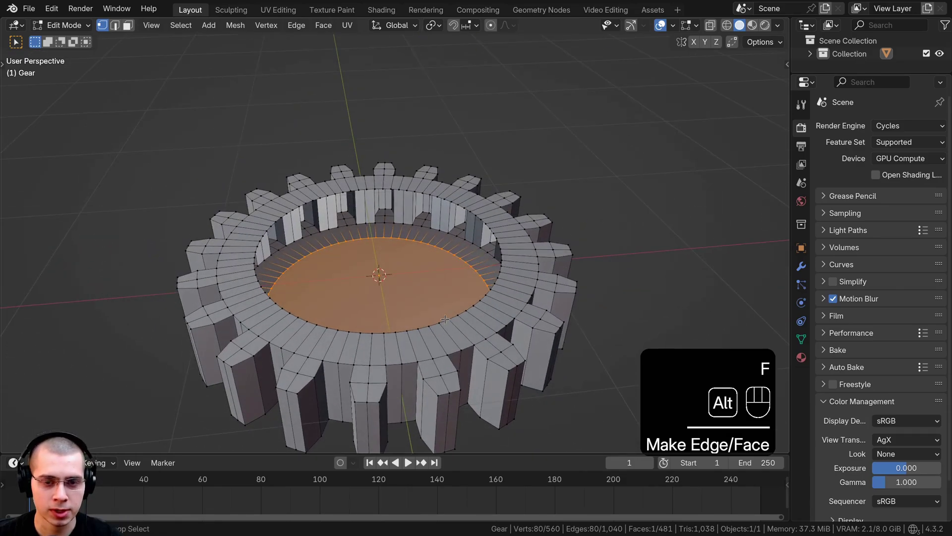
pyautogui.moveTo(448, 321); pyautogui.dragTo(473, 324)
pyautogui.press('s')
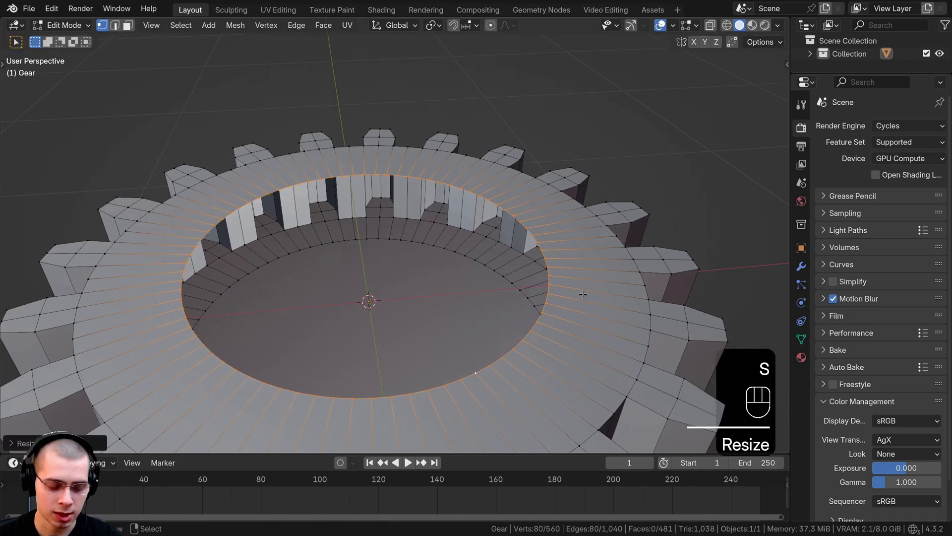
pyautogui.press('e')
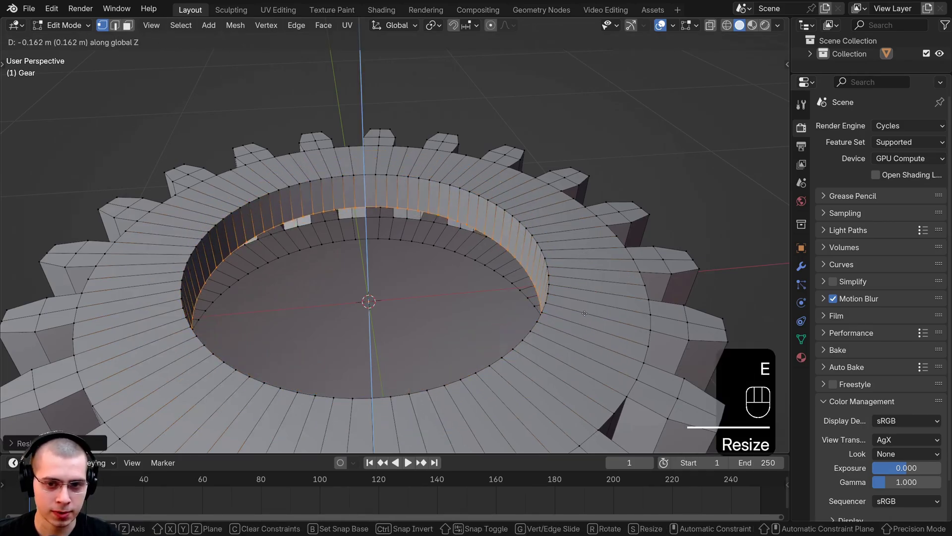
pyautogui.press('e')
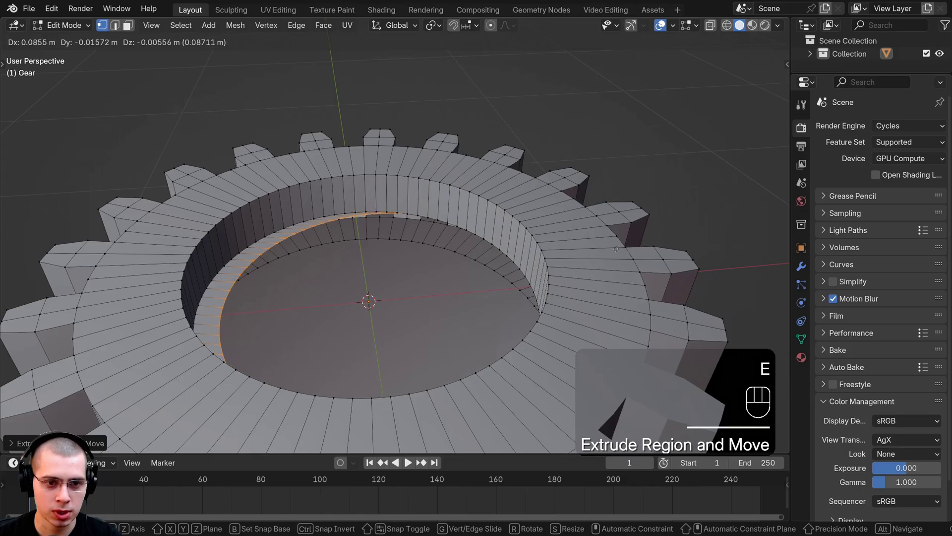
pyautogui.press('e')
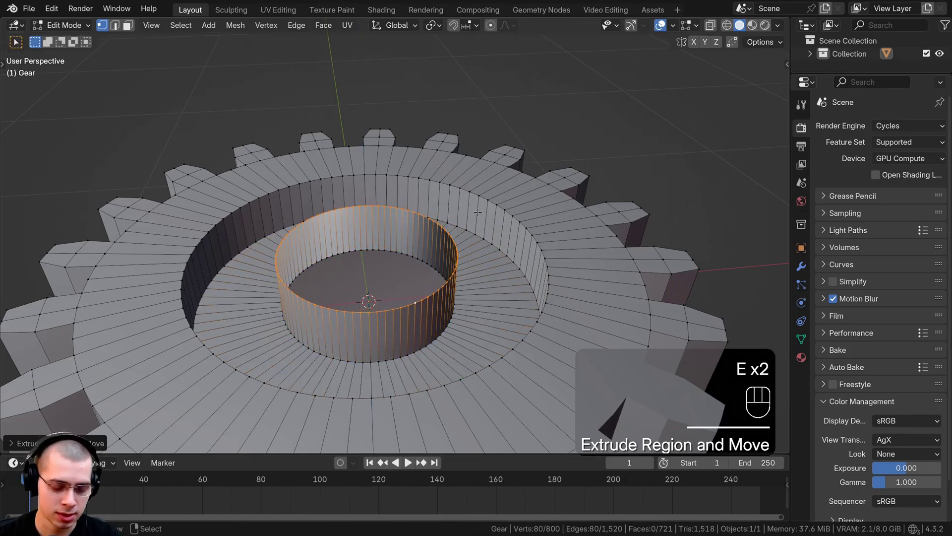
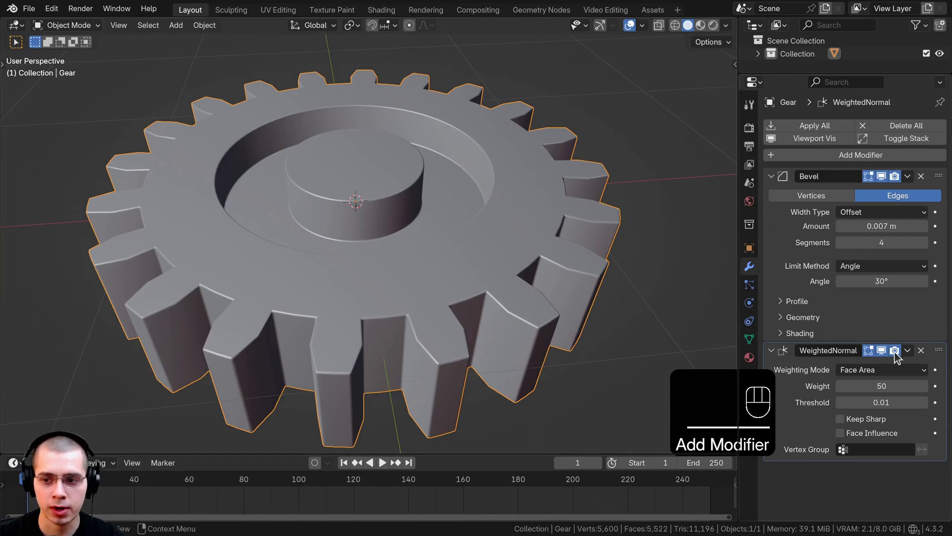
# Duplicate the gear with Shift+D and view both gears from the top
pyautogui.click(885, 356)
pyautogui.click(883, 350)
pyautogui.moveTo(436, 250); pyautogui.dragTo(442, 267)
pyautogui.middleClick(450, 301)
pyautogui.middleClick(445, 309)
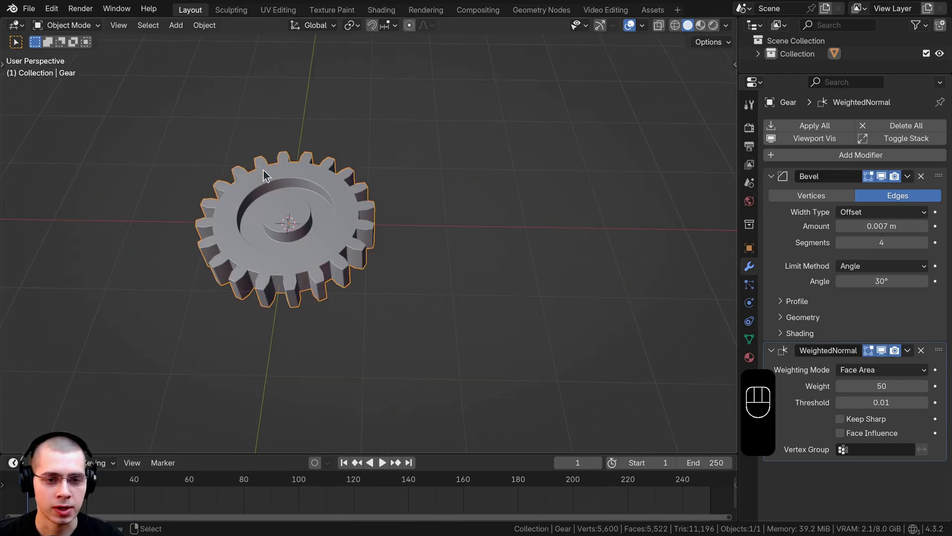
pyautogui.press('shift+d')
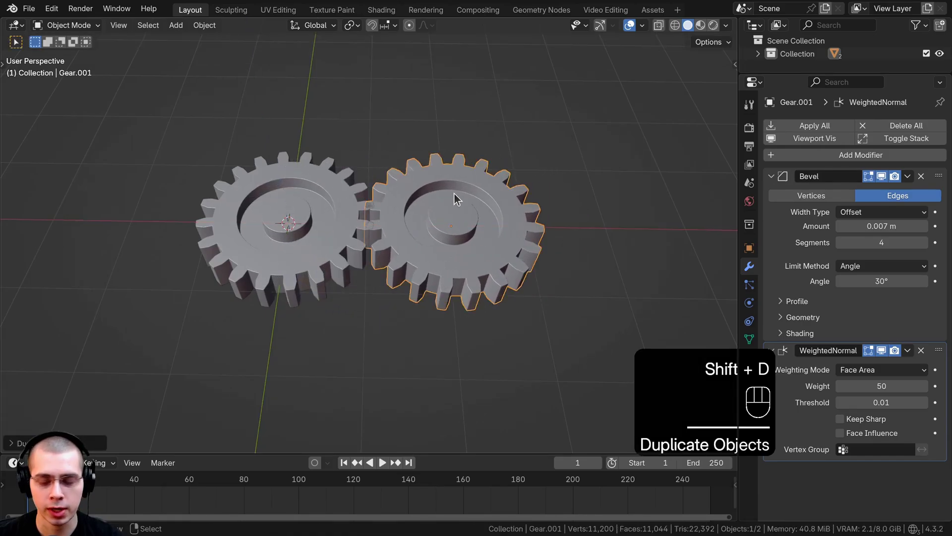
pyautogui.press('KP_7')
pyautogui.moveTo(502, 277); pyautogui.dragTo(527, 298)
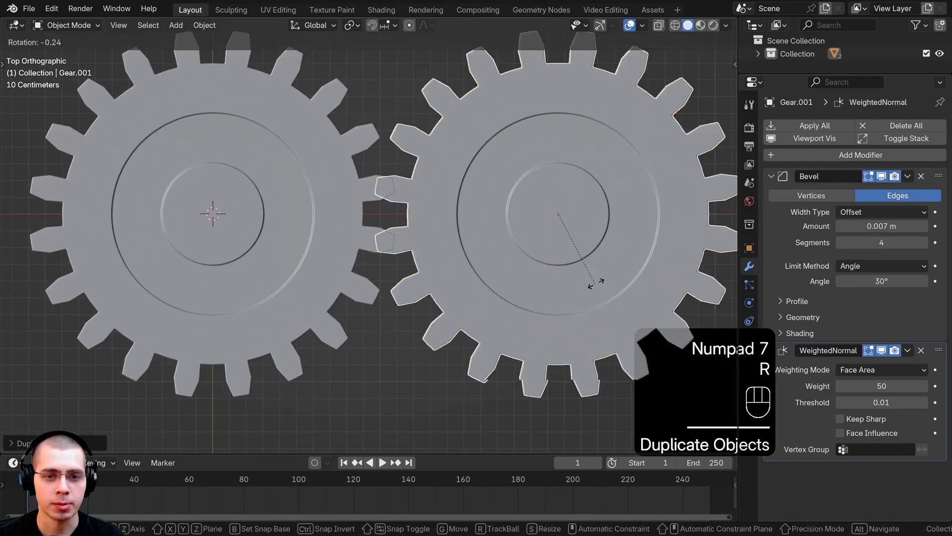
# Rotate and move the copy beside the original so their teeth interlock
pyautogui.press('r')
pyautogui.press('r')
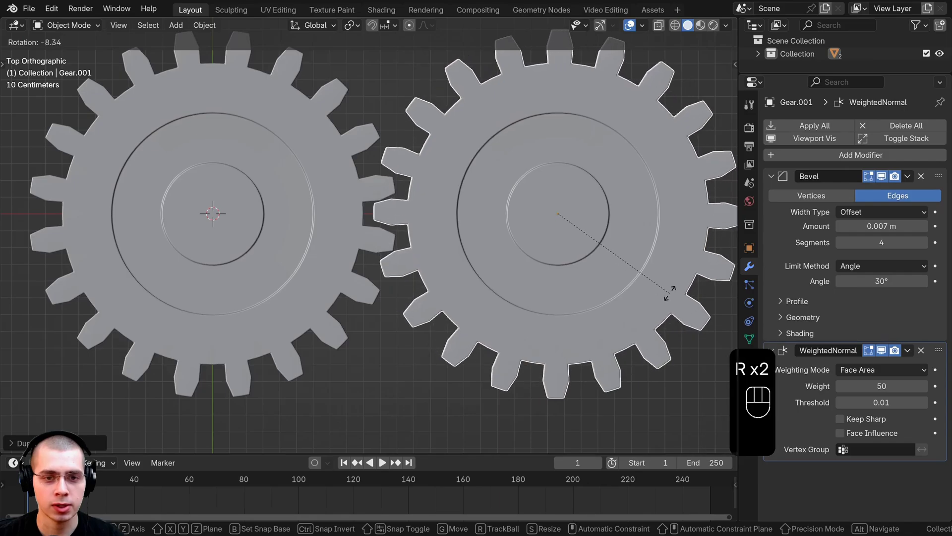
pyautogui.press('g')
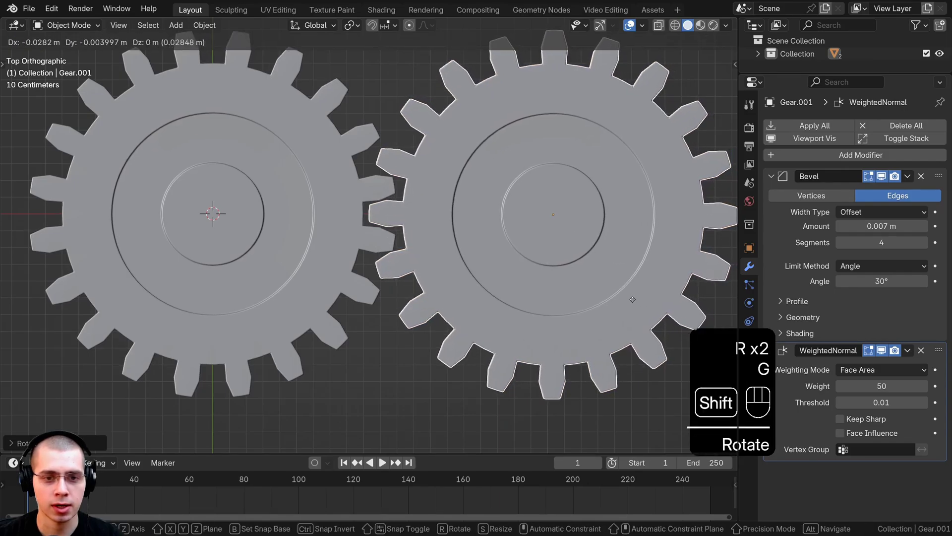
pyautogui.press('g')
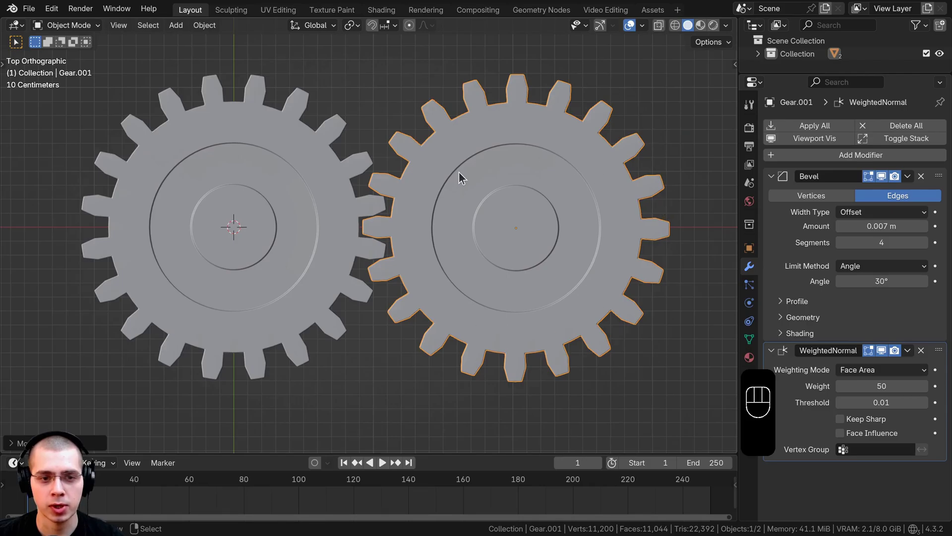
pyautogui.click(241, 125)
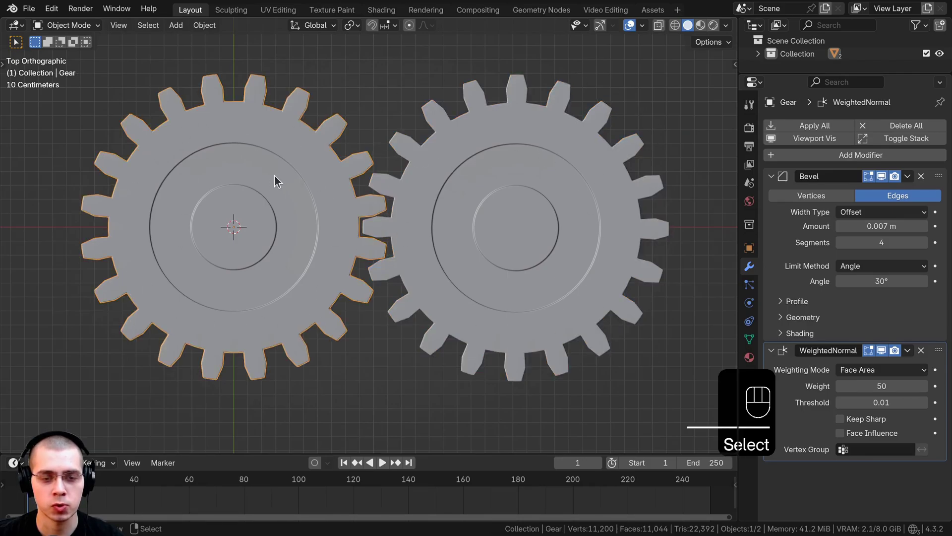
pyautogui.press('r')
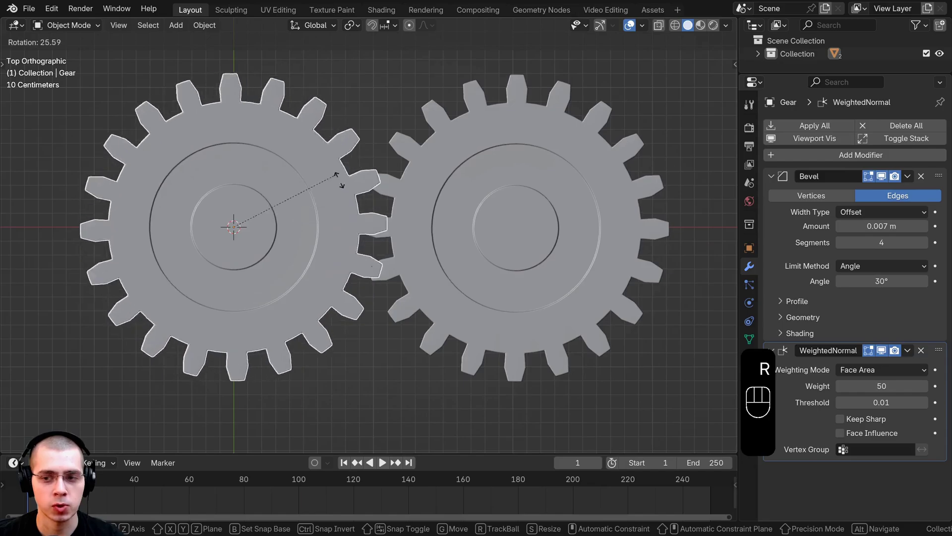
pyautogui.press('g')
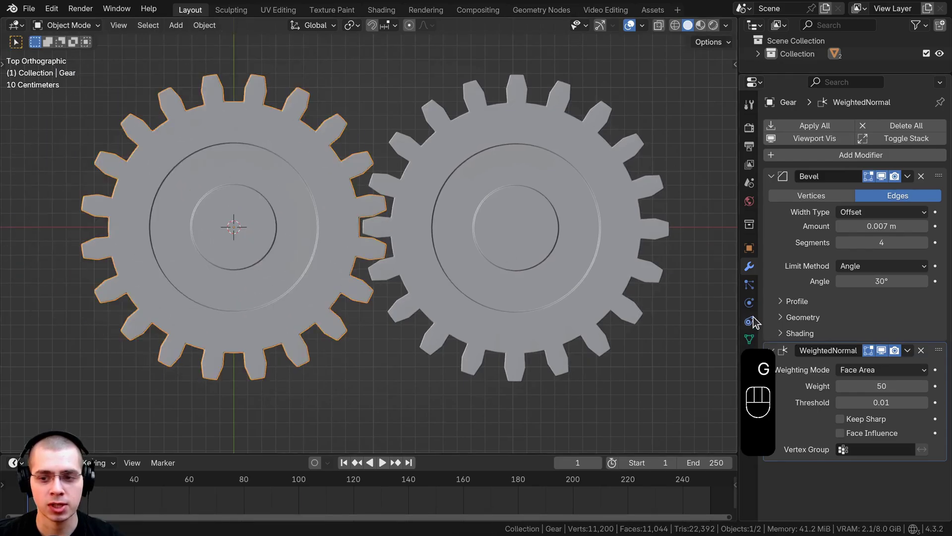
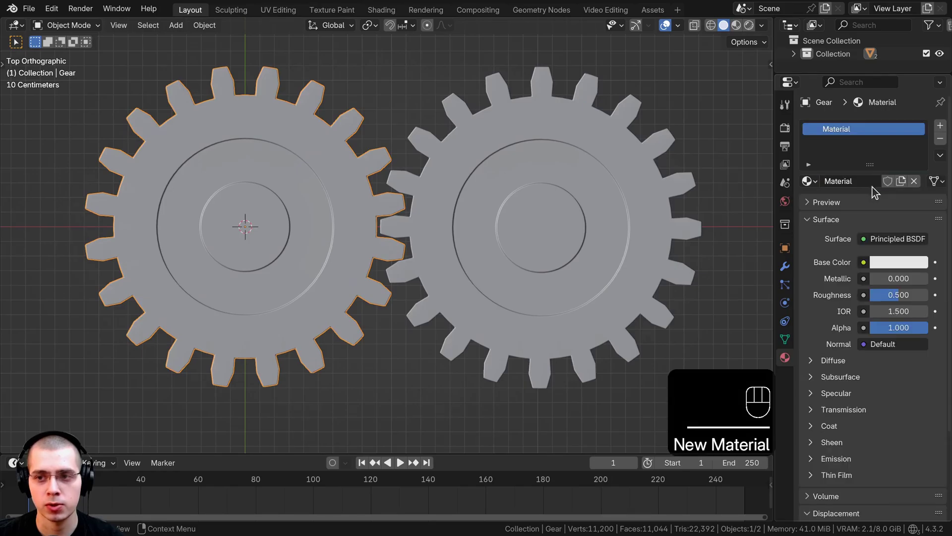
# Give the first gear's material a blue Viewport Display colour, then select the second gear
pyautogui.click(826, 214)
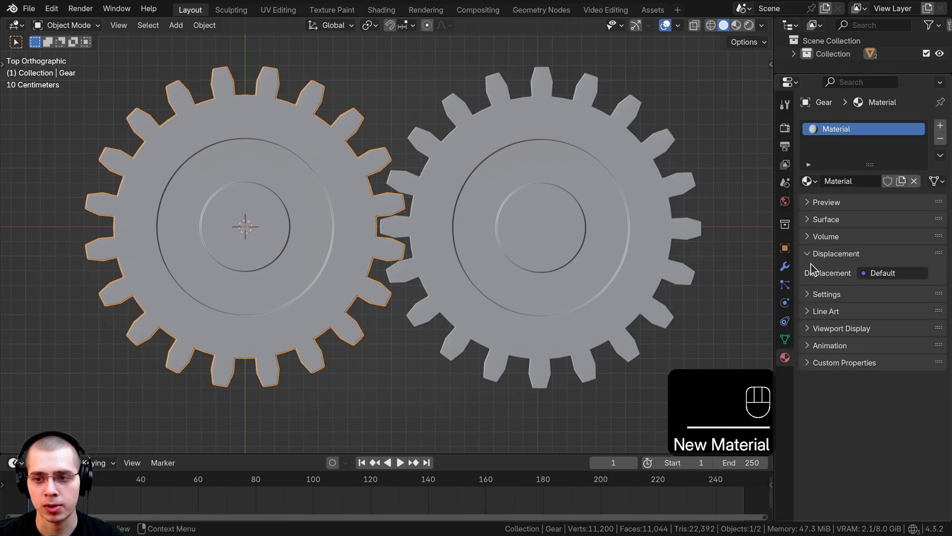
pyautogui.moveTo(815, 242); pyautogui.dragTo(815, 197)
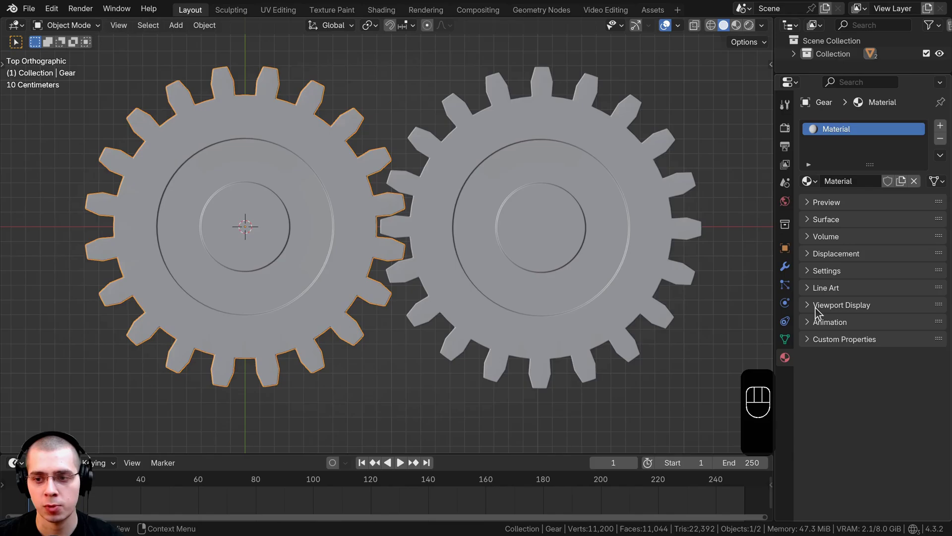
pyautogui.click(814, 310)
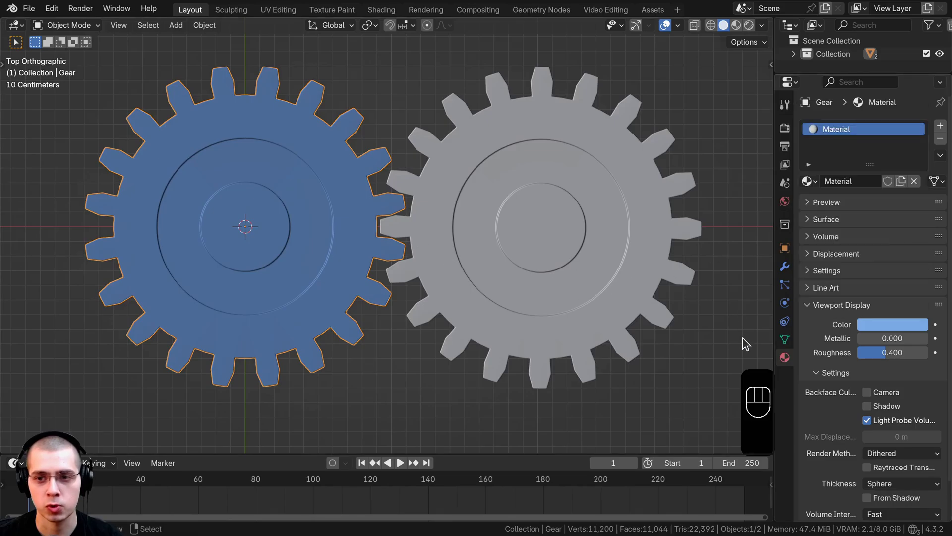
pyautogui.click(545, 188)
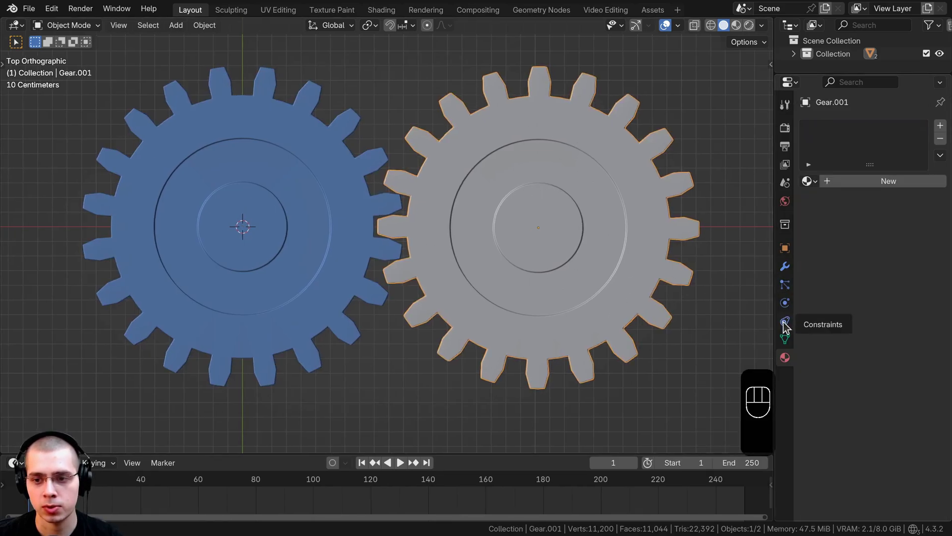
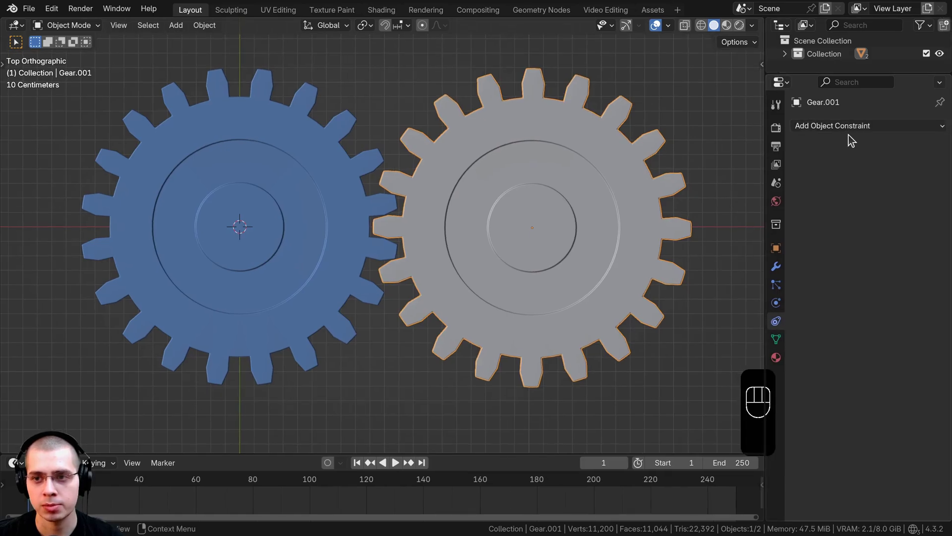
# Work in Gear.001's Transformation constraint panel with the original Gear as target
pyautogui.moveTo(852, 127); pyautogui.dragTo(714, 295)
pyautogui.middleClick(559, 242)
pyautogui.moveTo(364, 177); pyautogui.dragTo(365, 155)
pyautogui.moveTo(370, 148); pyautogui.dragTo(821, 239)
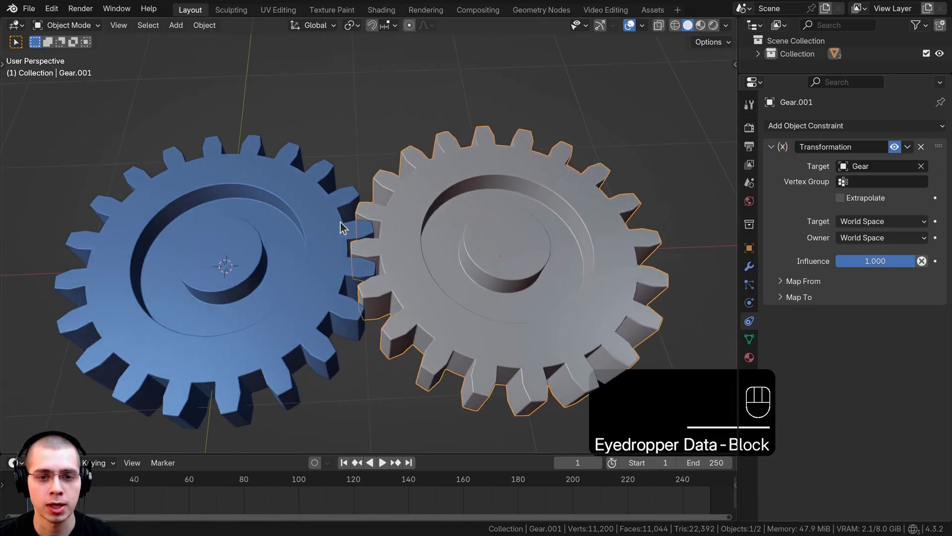
pyautogui.middleClick(347, 205)
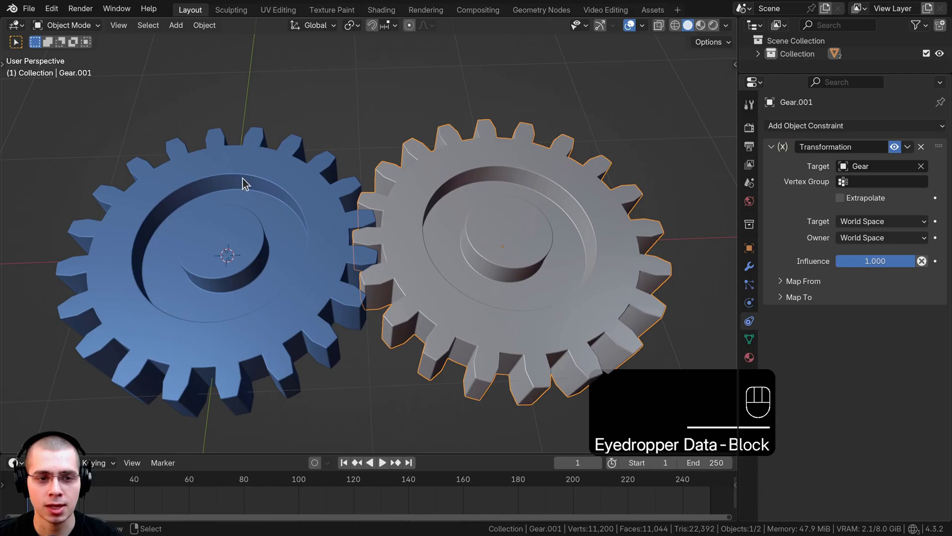
pyautogui.moveTo(245, 183); pyautogui.dragTo(206, 164)
# Test-move Gear to watch Gear.001 follow, cancel, and reveal the constraint's Map From settings
pyautogui.press('g')
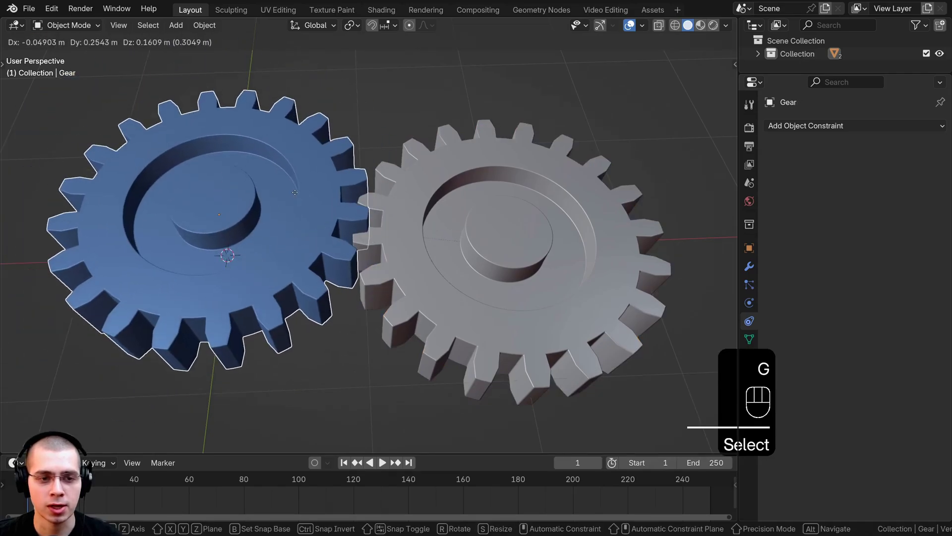
pyautogui.moveTo(508, 198); pyautogui.dragTo(556, 237)
pyautogui.press('g')
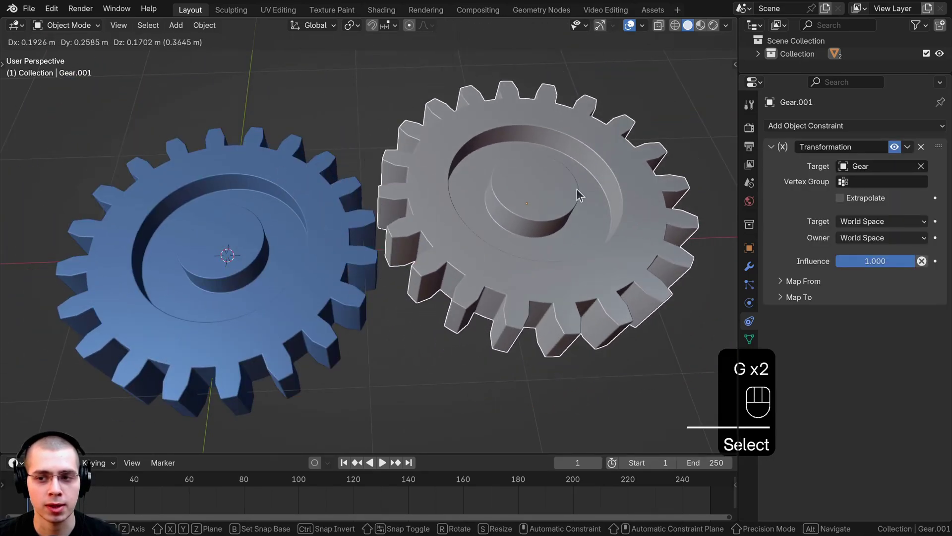
pyautogui.press('g')
pyautogui.click(787, 299)
pyautogui.click(783, 286)
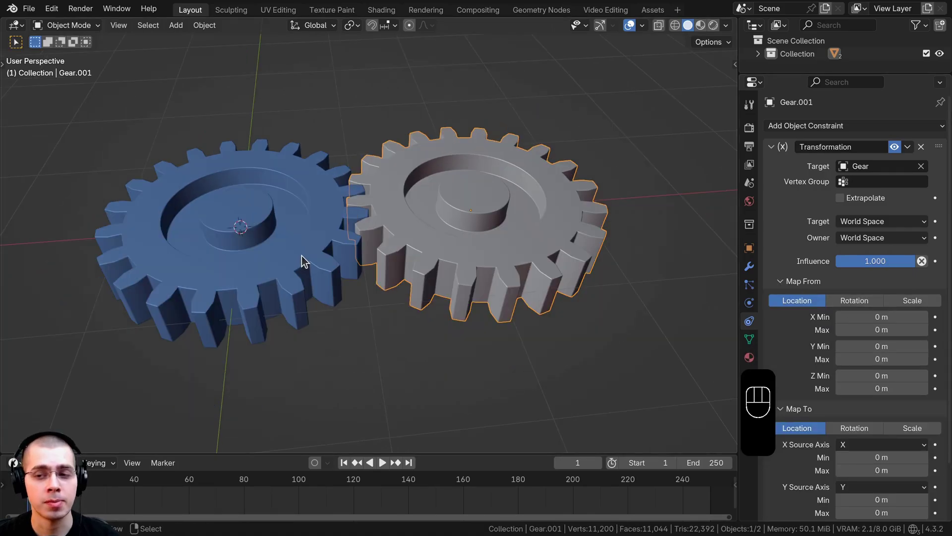
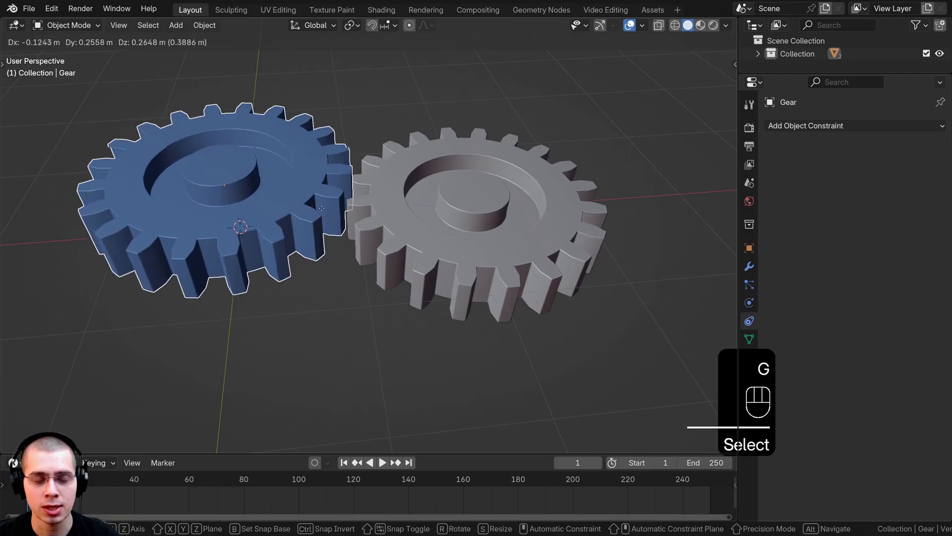
pyautogui.click(486, 199)
# Select Gear and start rotating it around Z to test the mapping
pyautogui.middleClick(508, 216)
pyautogui.moveTo(509, 217); pyautogui.dragTo(435, 157)
pyautogui.click(227, 246)
pyautogui.write('elect')
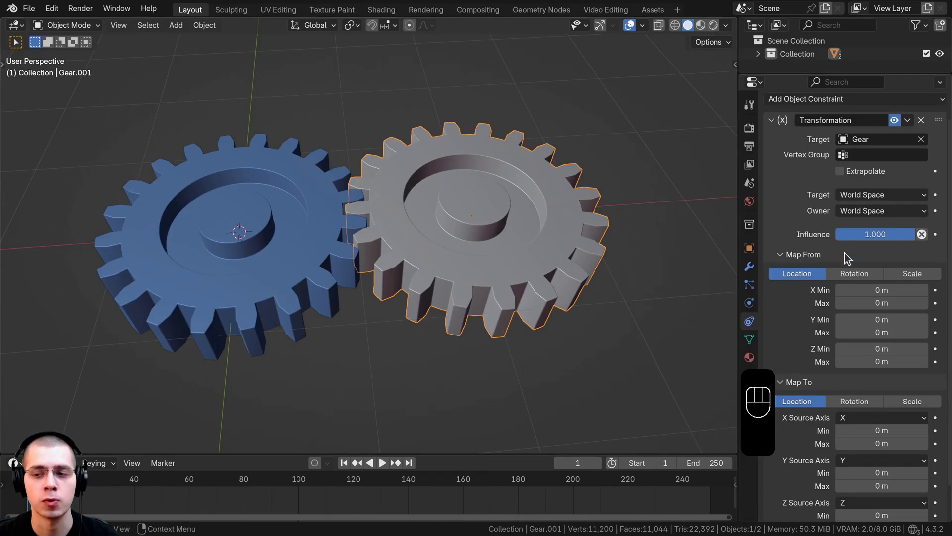
pyautogui.click(323, 204)
pyautogui.press('r')
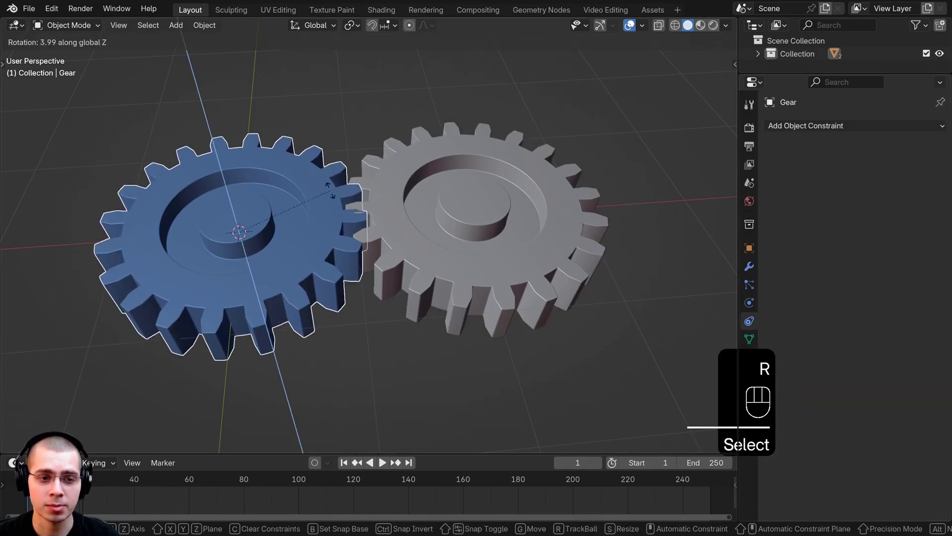
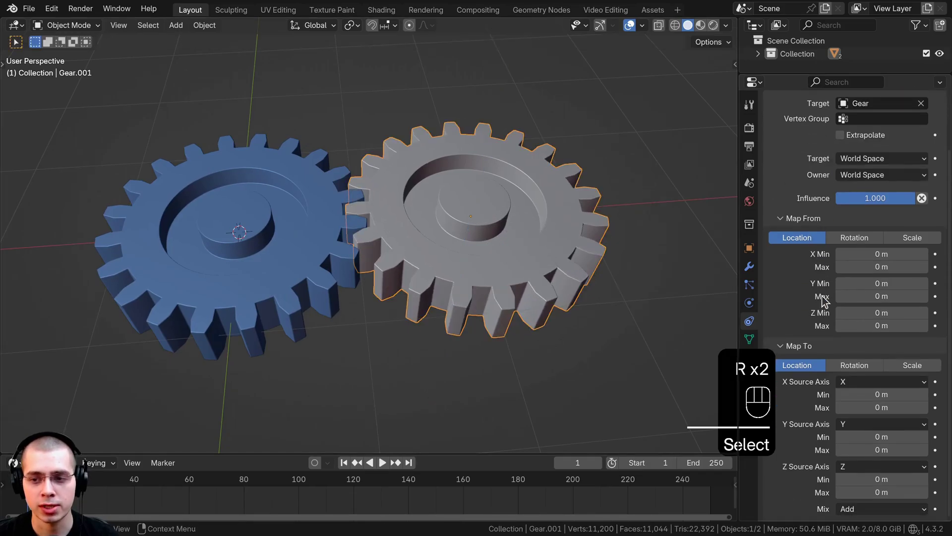
# Set the constraint to map from Rotation instead of Location and select Gear
pyautogui.click(856, 240)
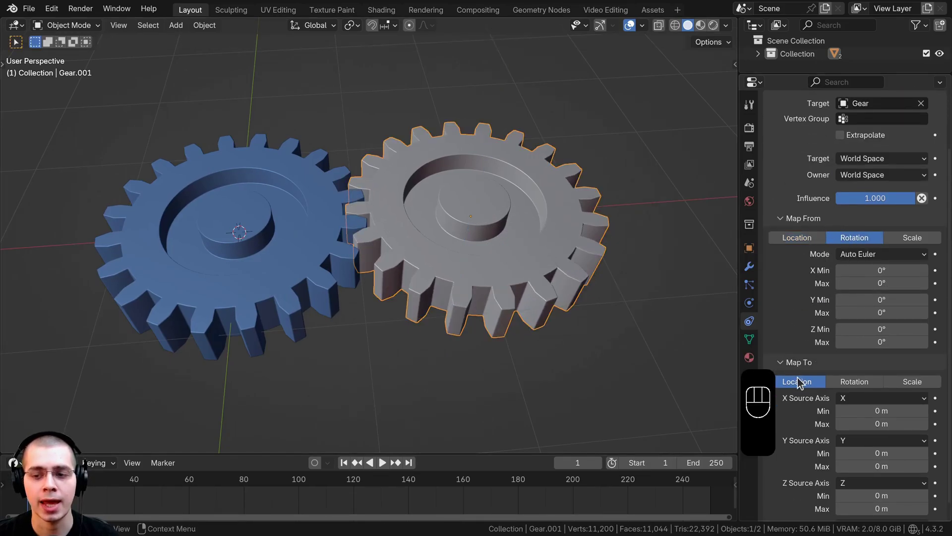
pyautogui.click(855, 384)
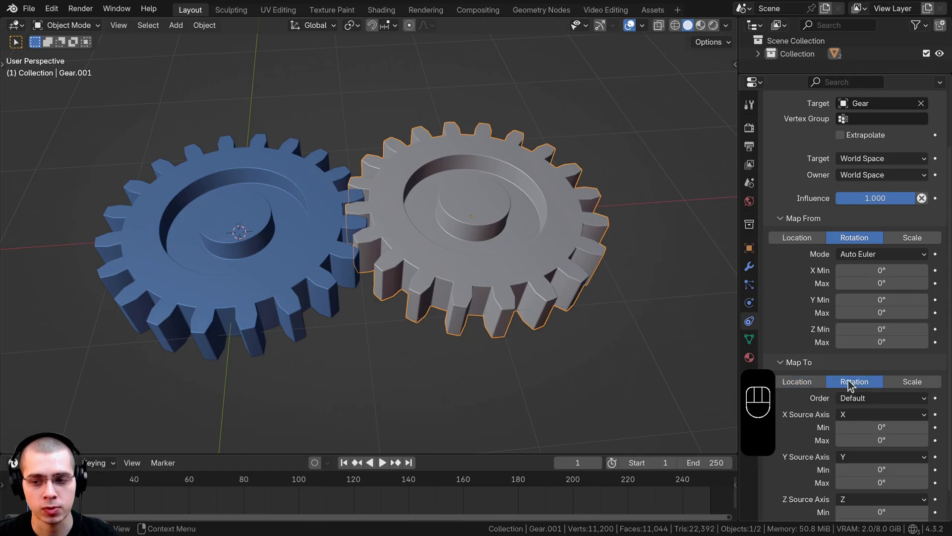
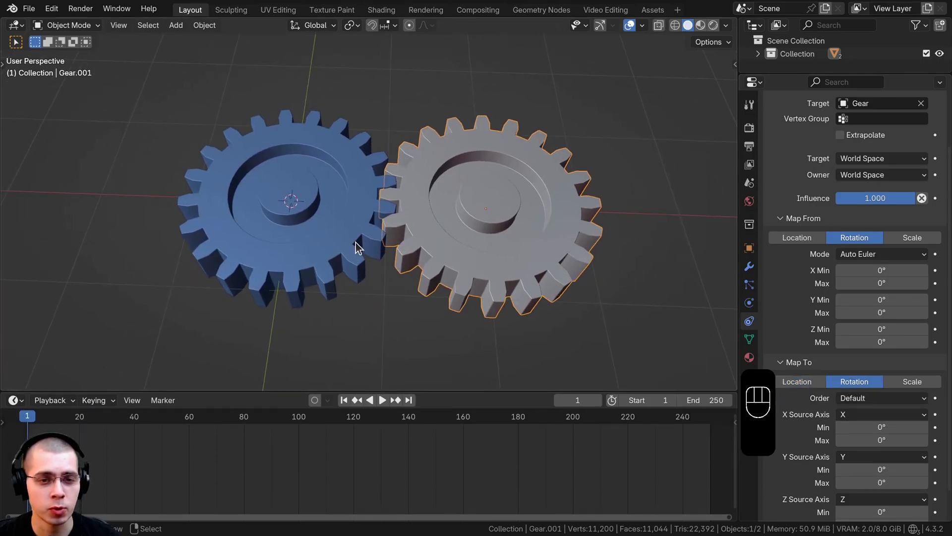
pyautogui.click(311, 184)
pyautogui.click(340, 199)
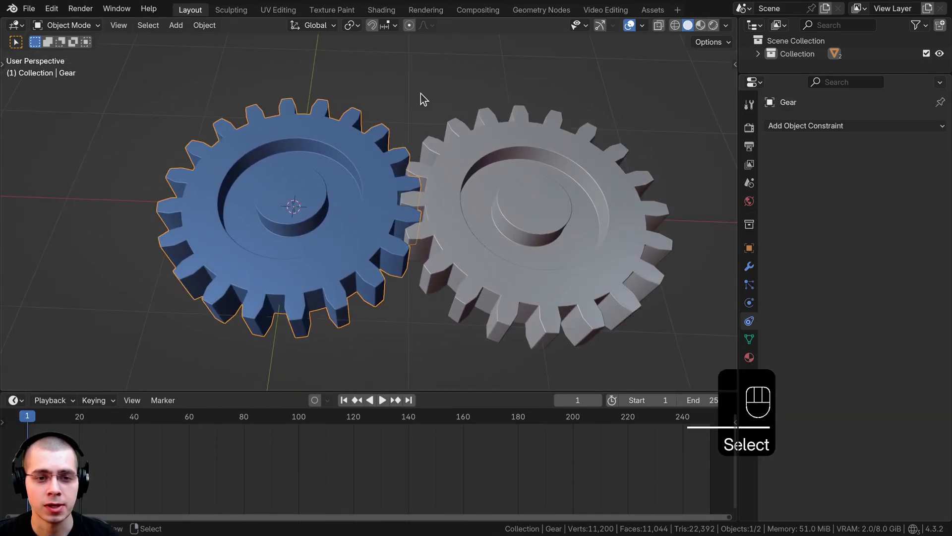
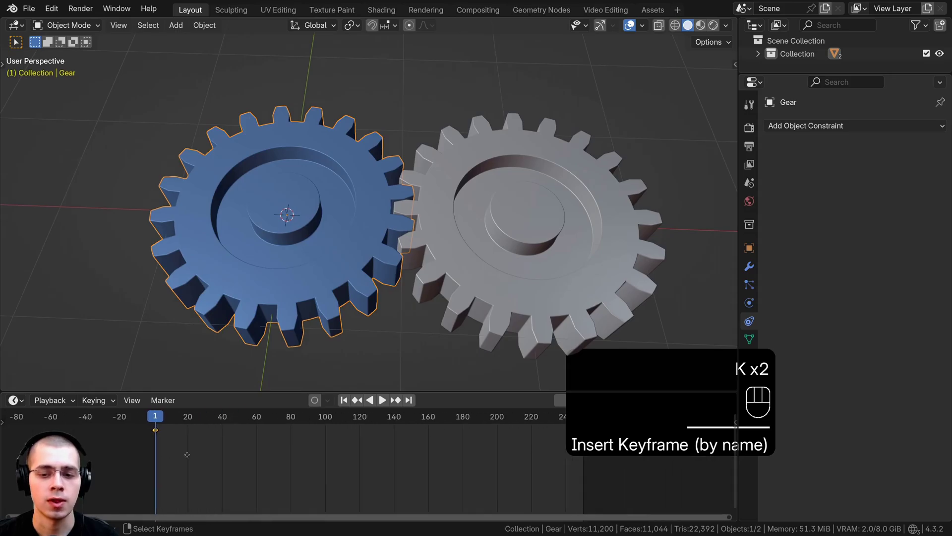
# At frame 250 rotate Gear around Z and key its rotation
pyautogui.moveTo(277, 470); pyautogui.dragTo(506, 381)
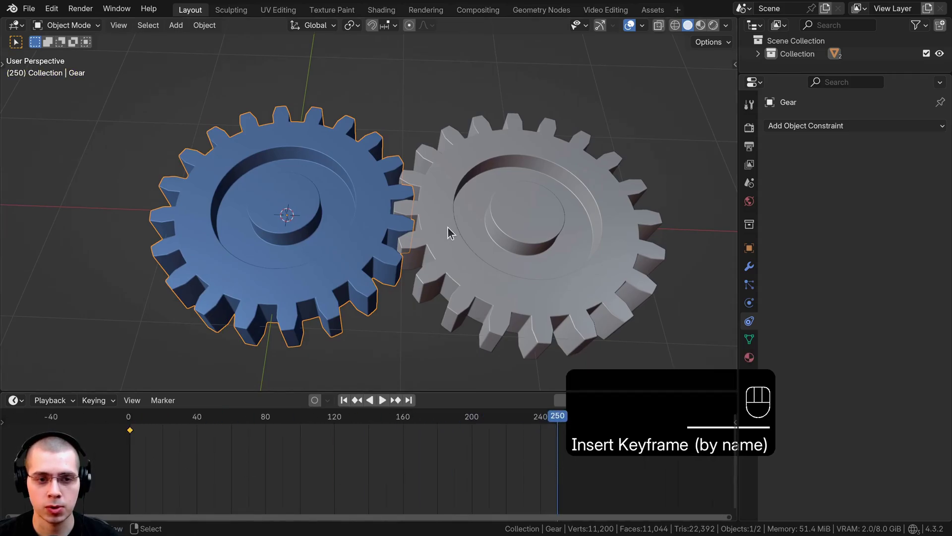
pyautogui.middleClick(514, 226)
pyautogui.press('r')
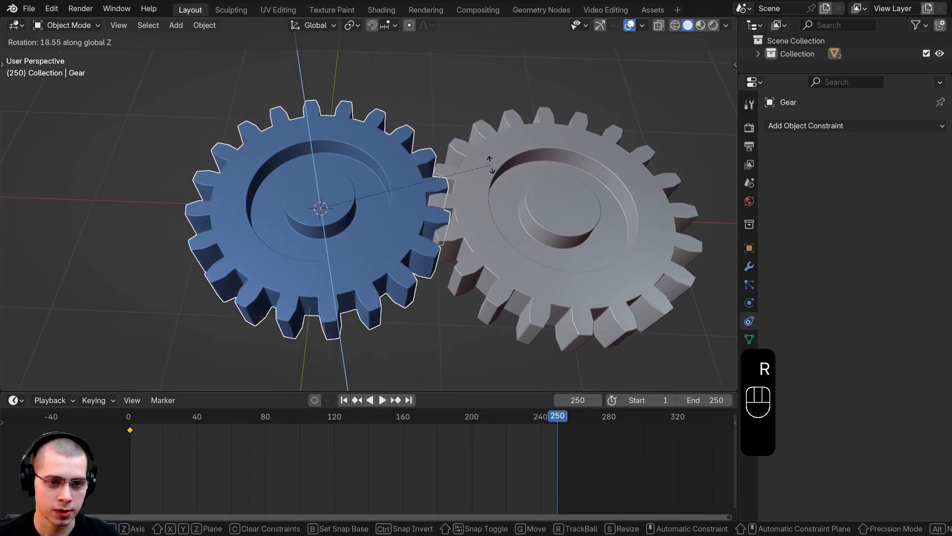
pyautogui.press('k')
pyautogui.press('a')
pyautogui.press('a')
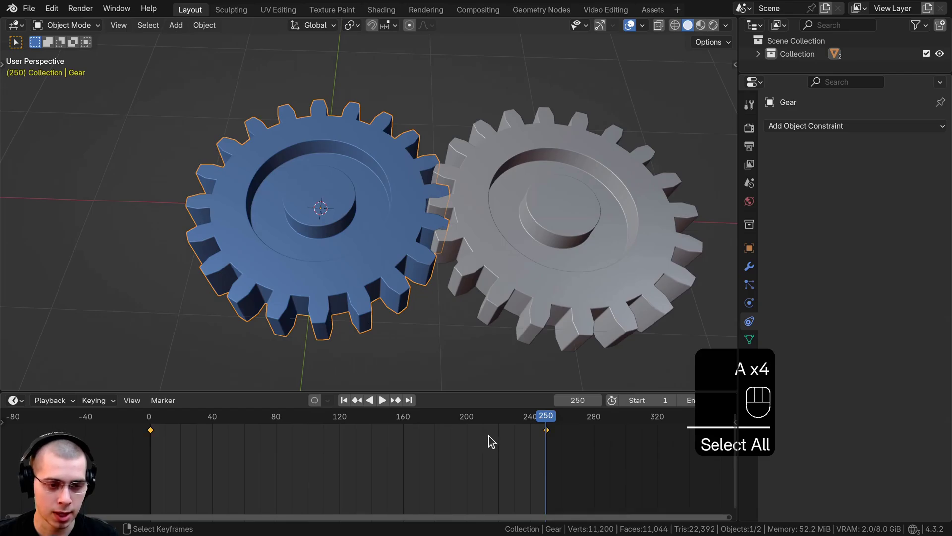
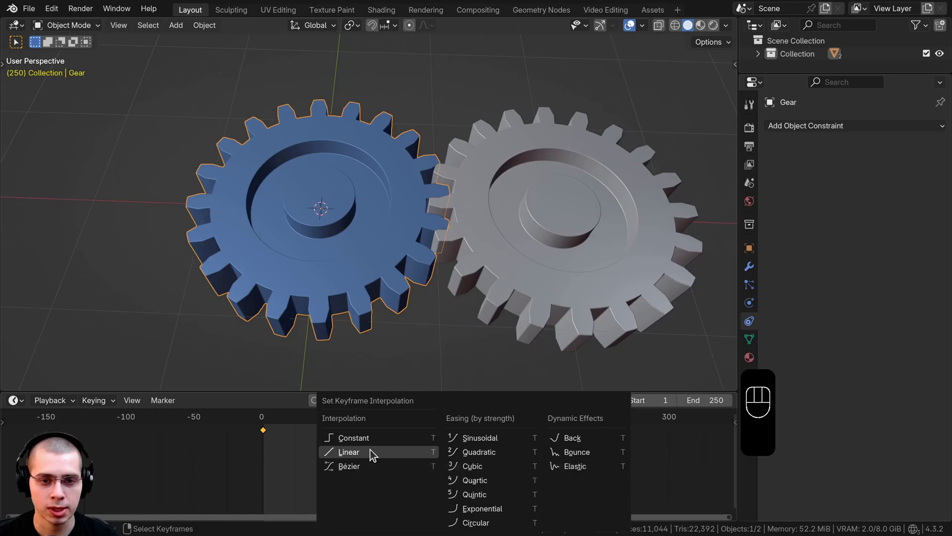
# Make Gear's rotation keyframes Linear and play the animation
pyautogui.press('space')
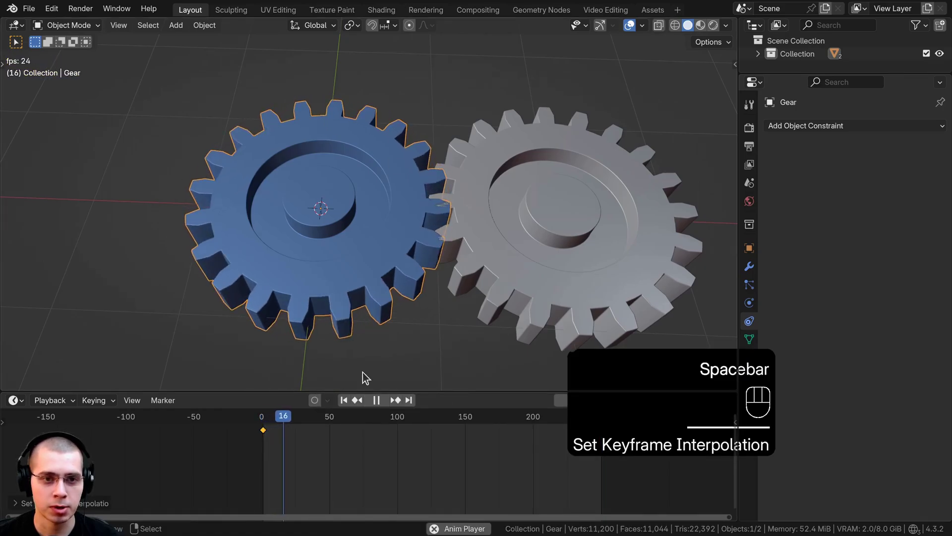
pyautogui.click(479, 207)
pyautogui.press('a')
pyautogui.press('a')
pyautogui.press('s')
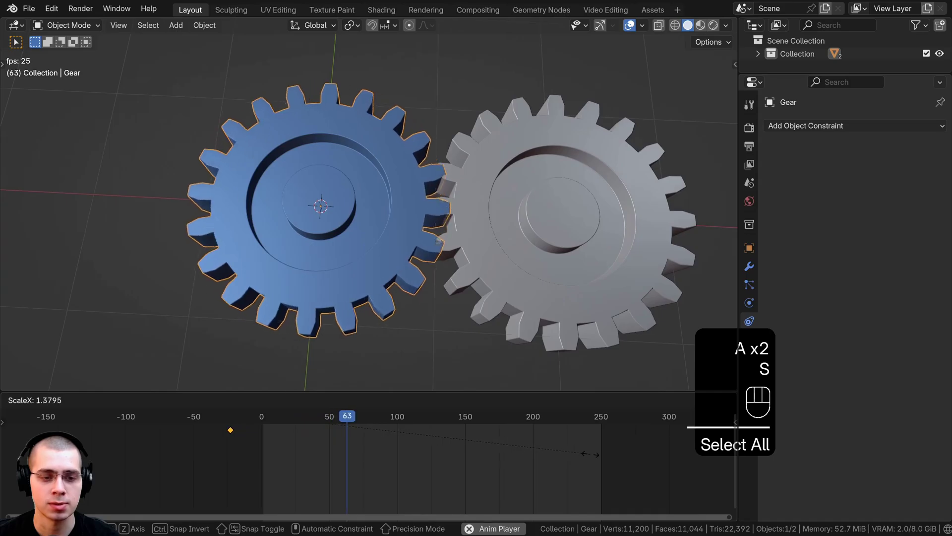
pyautogui.press('s')
# On Gear.001's constraint set Map From Z Max to 180° and Map To Rotation
pyautogui.click(539, 185)
pyautogui.click(473, 175)
pyautogui.click(467, 171)
pyautogui.moveTo(482, 184); pyautogui.dragTo(492, 267)
pyautogui.click(525, 206)
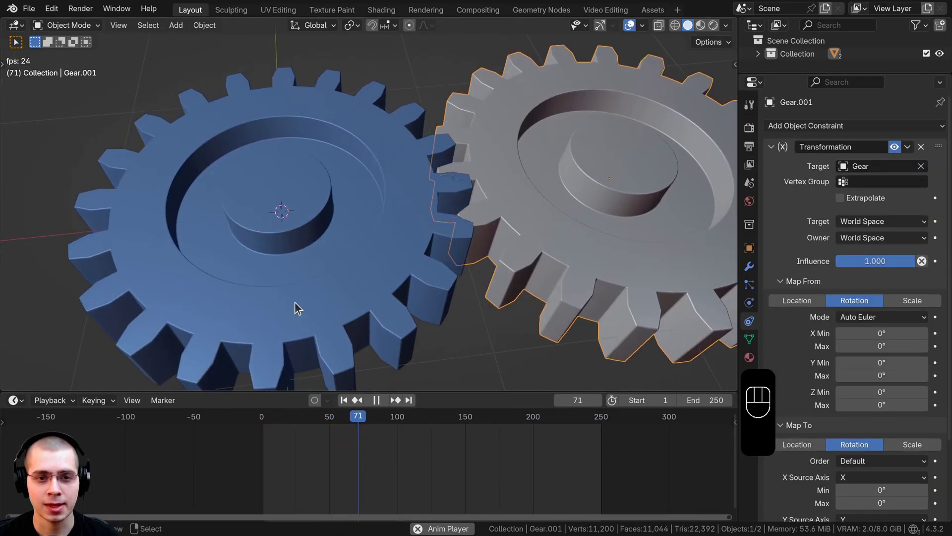
pyautogui.moveTo(361, 191); pyautogui.dragTo(353, 180)
pyautogui.moveTo(400, 208); pyautogui.dragTo(459, 192)
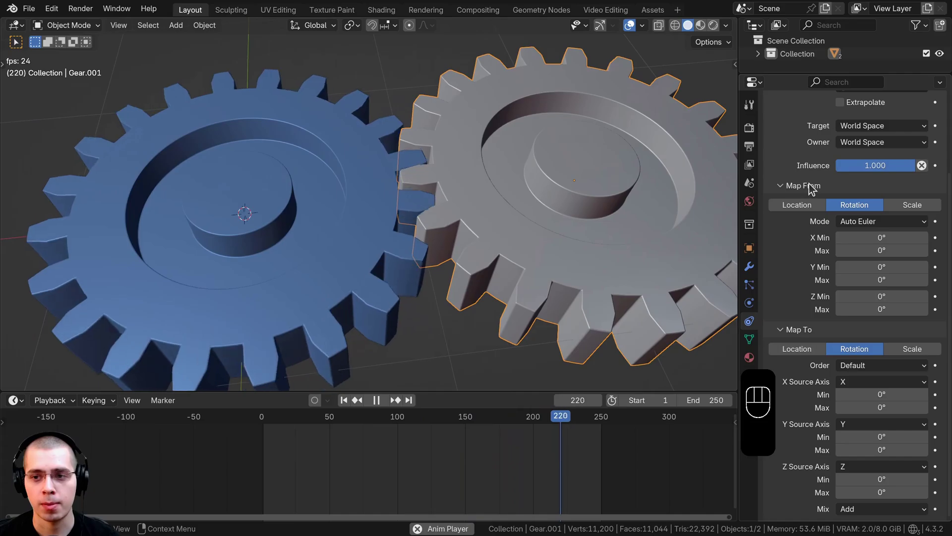
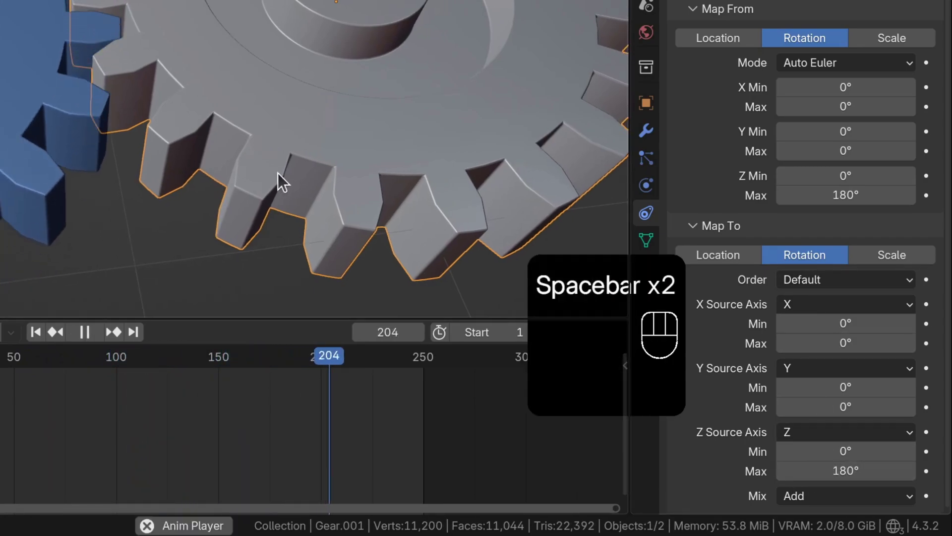
# Stop and restart playback from the timeline to review the gears' motion
pyautogui.press('space')
pyautogui.click(497, 451)
pyautogui.click(248, 422)
pyautogui.press('space')
pyautogui.press('space')
# Watch the meshing gears from above and pause the animation around frame 129
pyautogui.moveTo(366, 236); pyautogui.dragTo(369, 216)
pyautogui.middleClick(367, 220)
pyautogui.middleClick(364, 210)
pyautogui.click(364, 209)
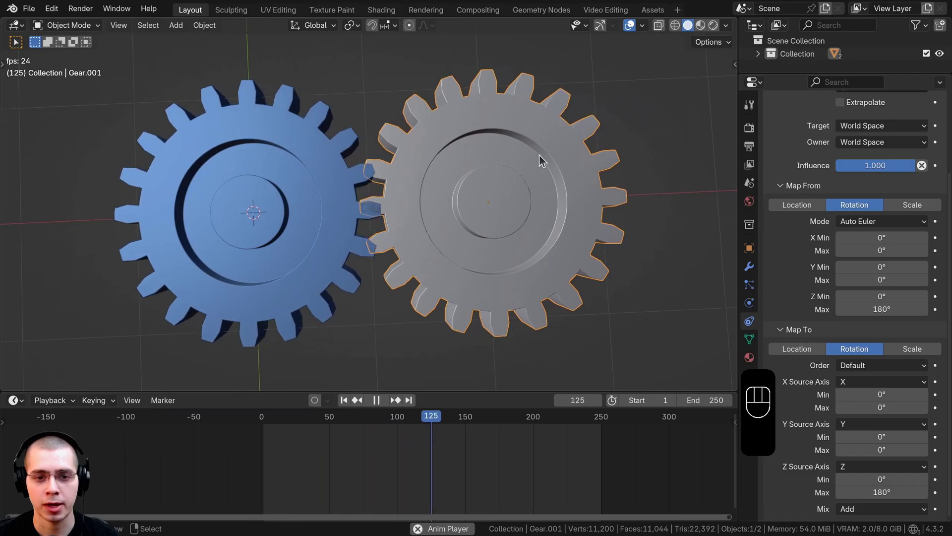
pyautogui.press('space')
pyautogui.click(483, 152)
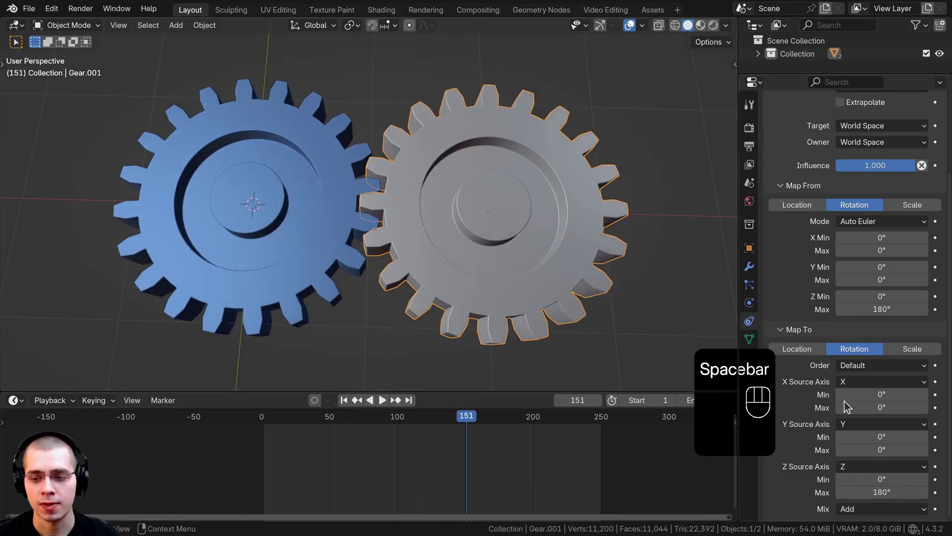
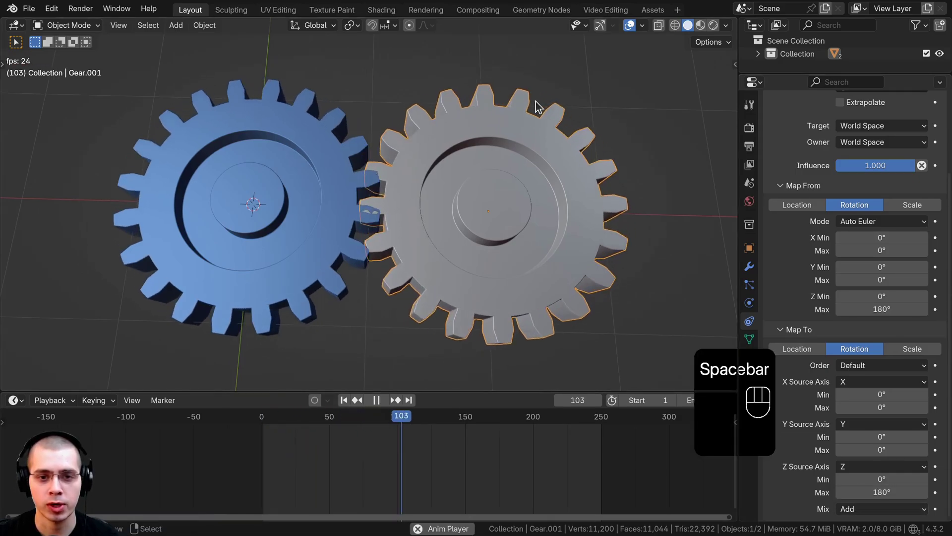
pyautogui.press('space')
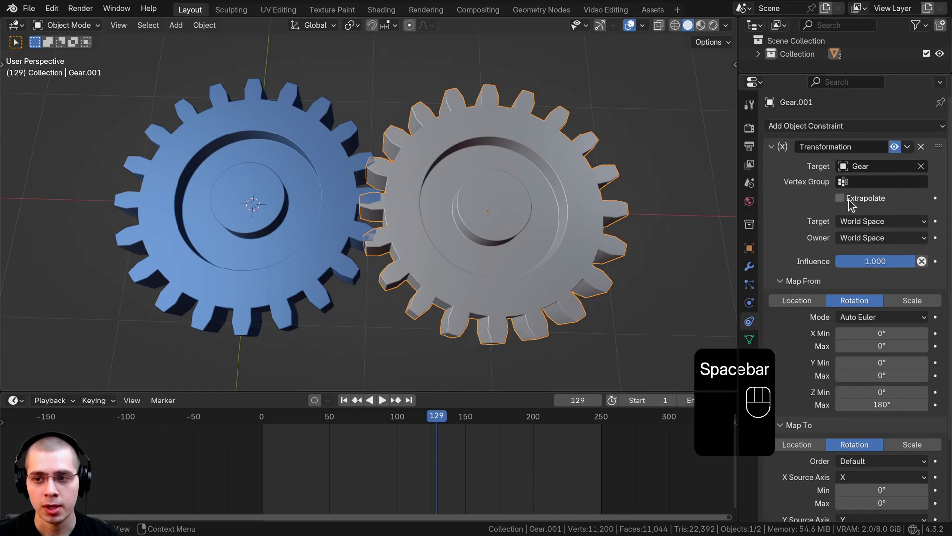
# Enable Extrapolate on Gear.001's constraint and play so both gears keep turning past 180°
pyautogui.click(846, 204)
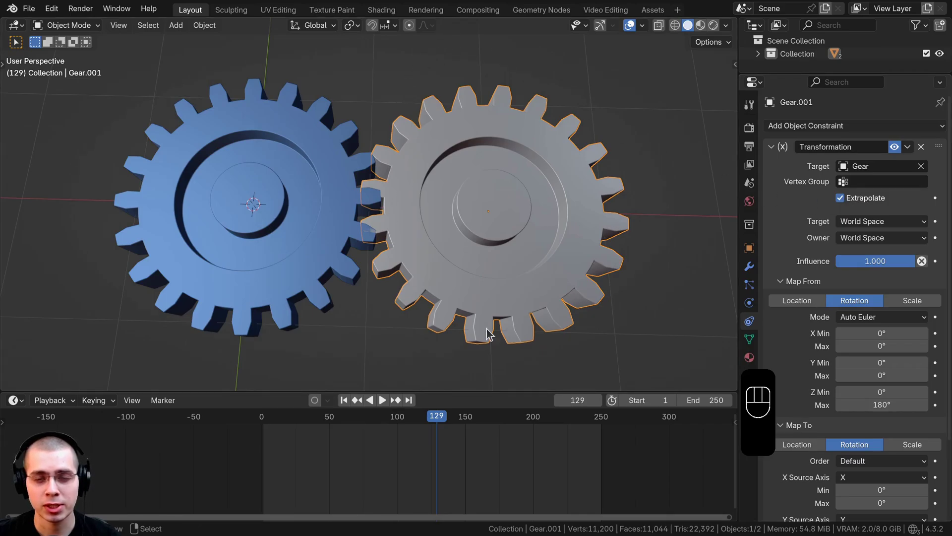
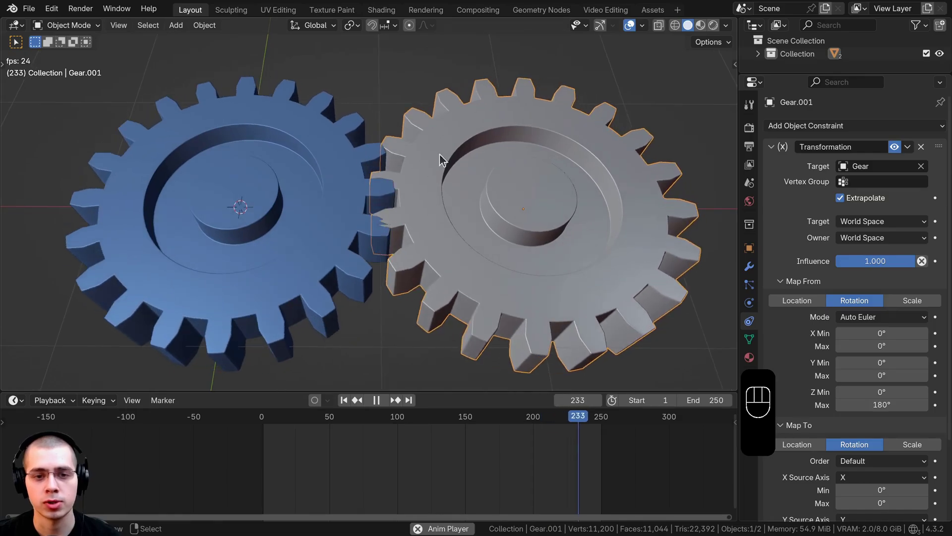
pyautogui.press('KP_7')
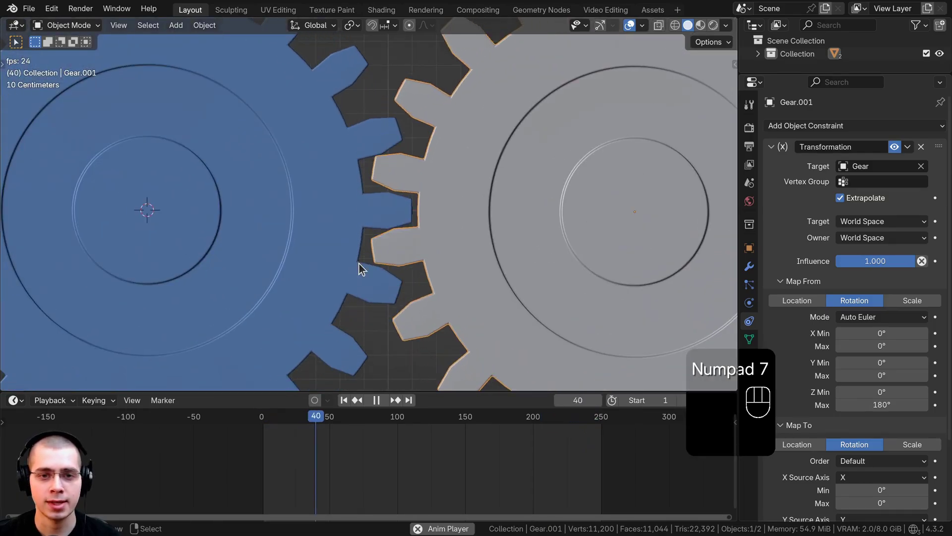
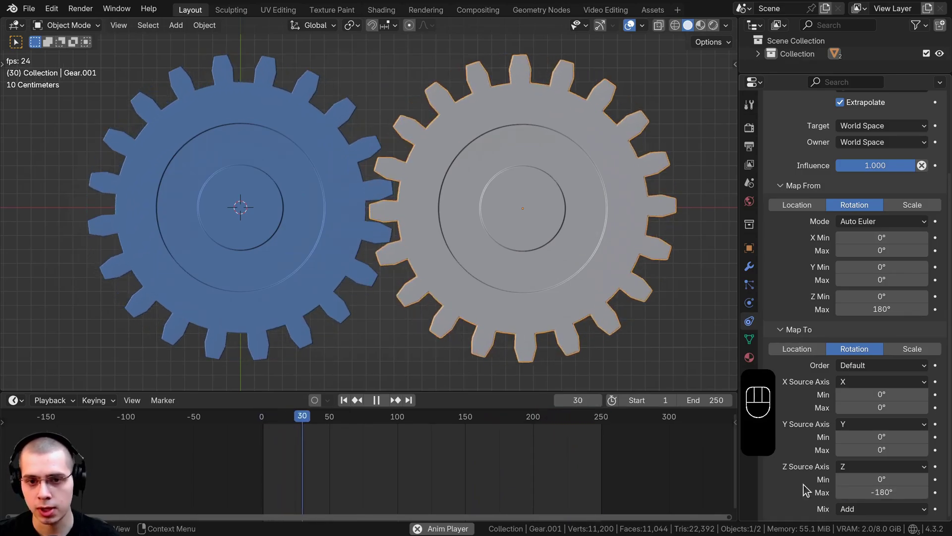
# Place the duplicated third gear beside the second and rotate it slightly in top view so the teeth interlock
pyautogui.press('r')
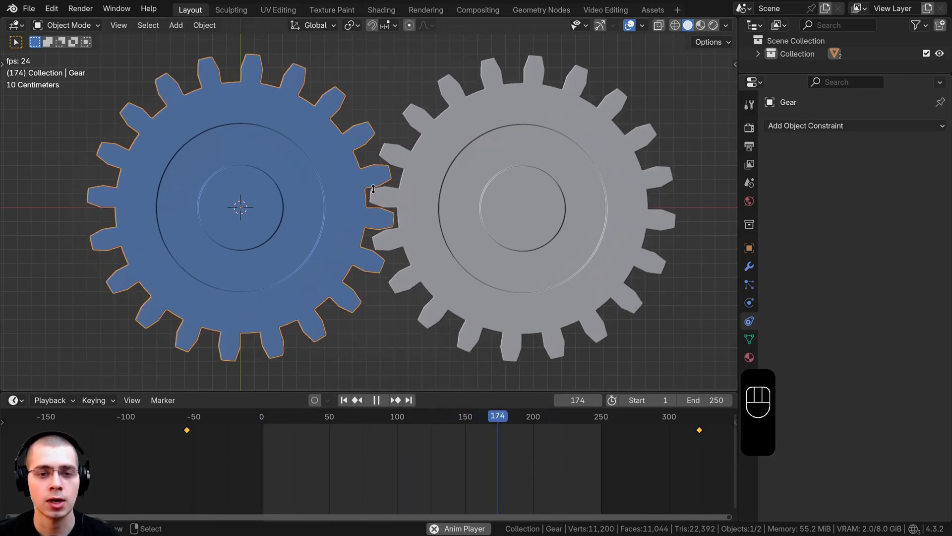
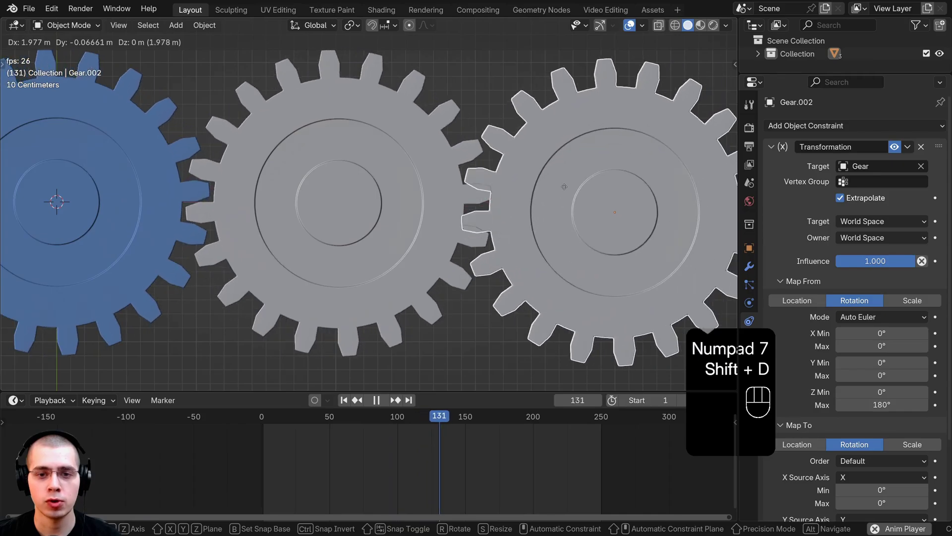
pyautogui.press('g')
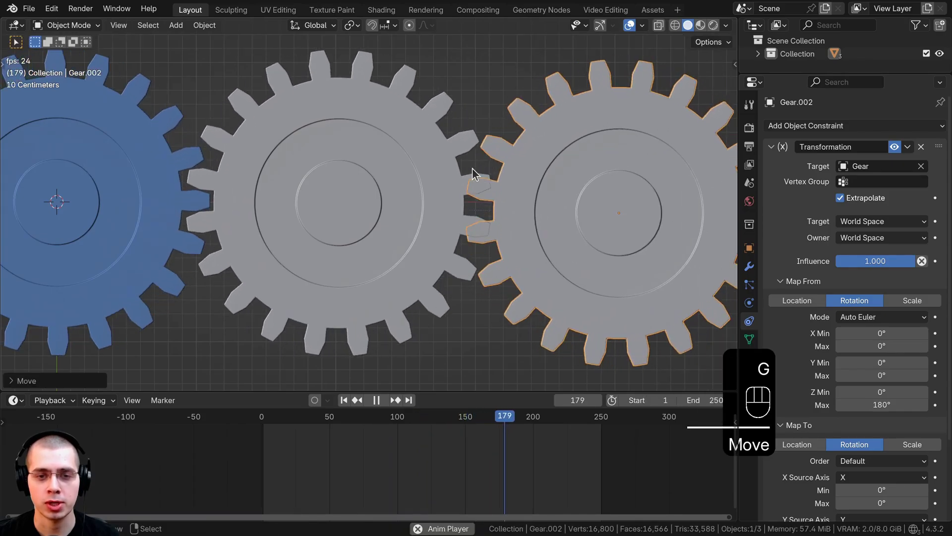
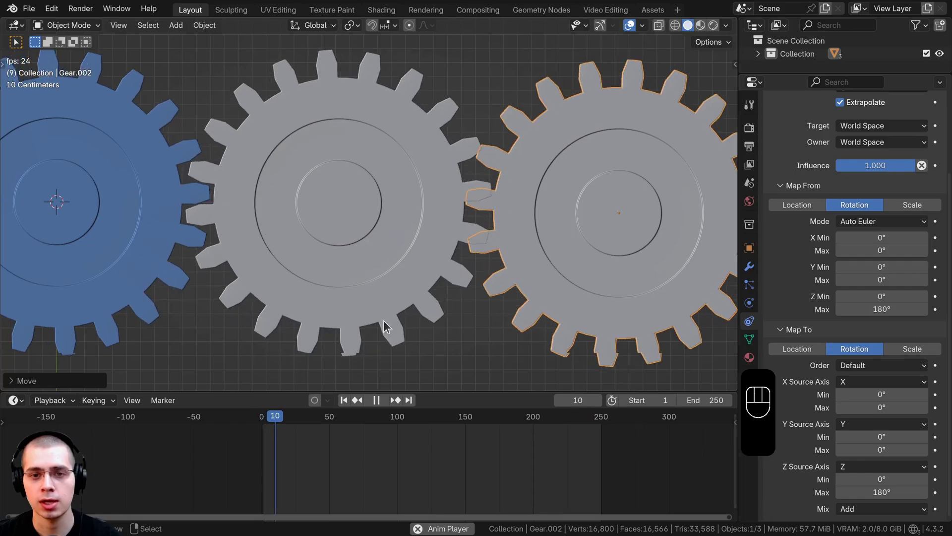
pyautogui.moveTo(619, 248); pyautogui.dragTo(608, 257)
pyautogui.press('space')
pyautogui.moveTo(526, 259); pyautogui.dragTo(498, 257)
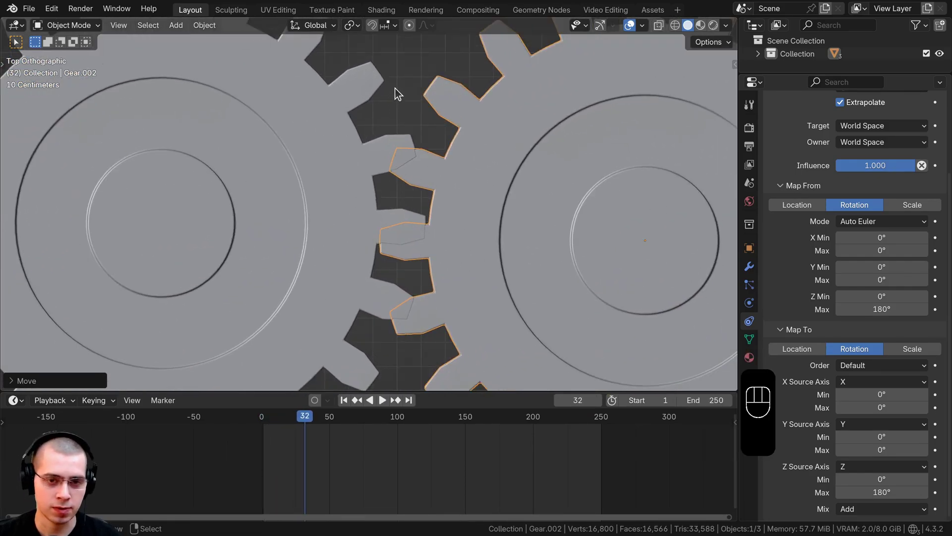
pyautogui.press('r')
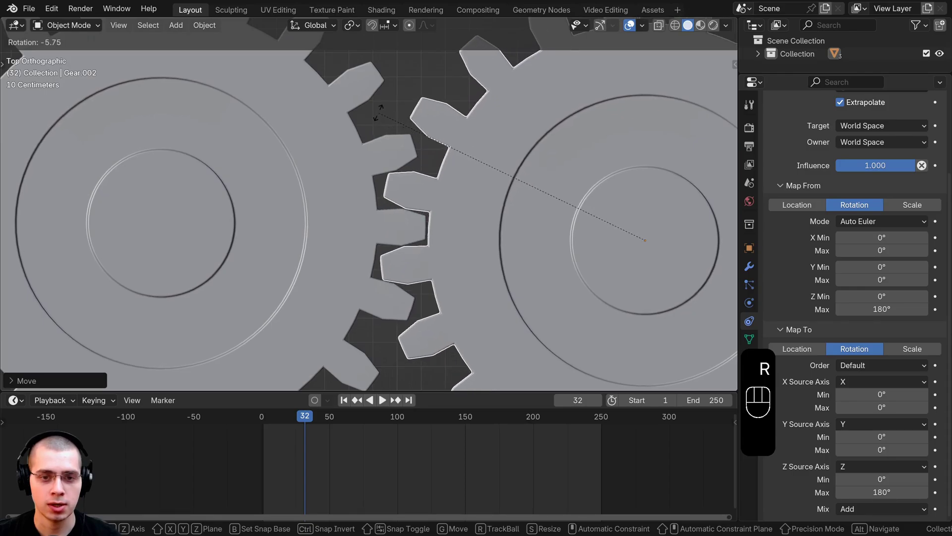
pyautogui.press('space')
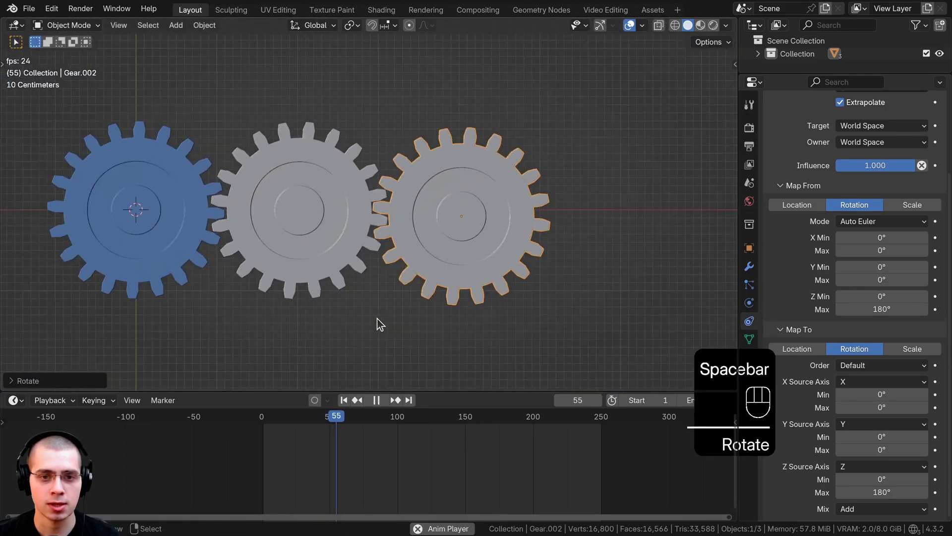
# Orbit around the gear chain to inspect the turning gears in perspective
pyautogui.middleClick(453, 313)
pyautogui.middleClick(456, 251)
pyautogui.middleClick(392, 252)
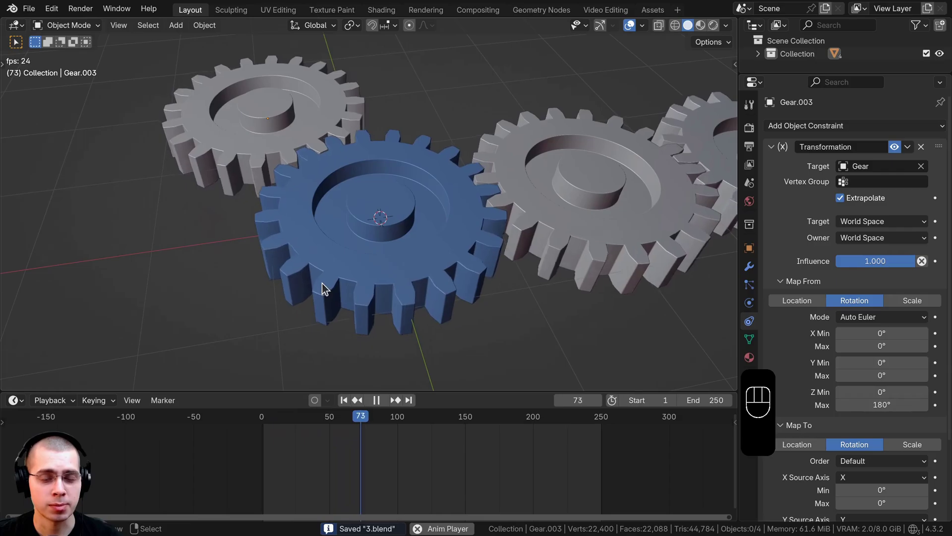
pyautogui.middleClick(284, 292)
pyautogui.moveTo(290, 286); pyautogui.dragTo(291, 254)
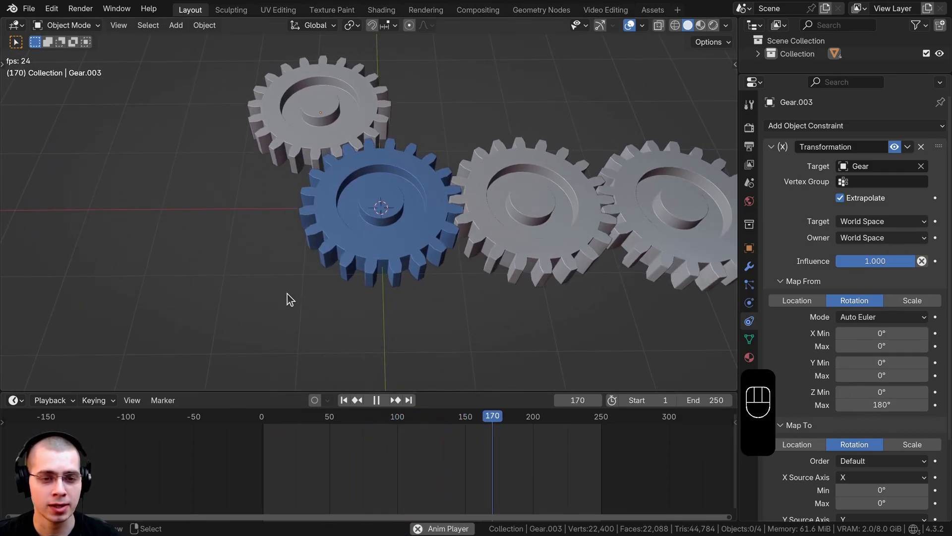
pyautogui.middleClick(363, 231)
pyautogui.middleClick(354, 281)
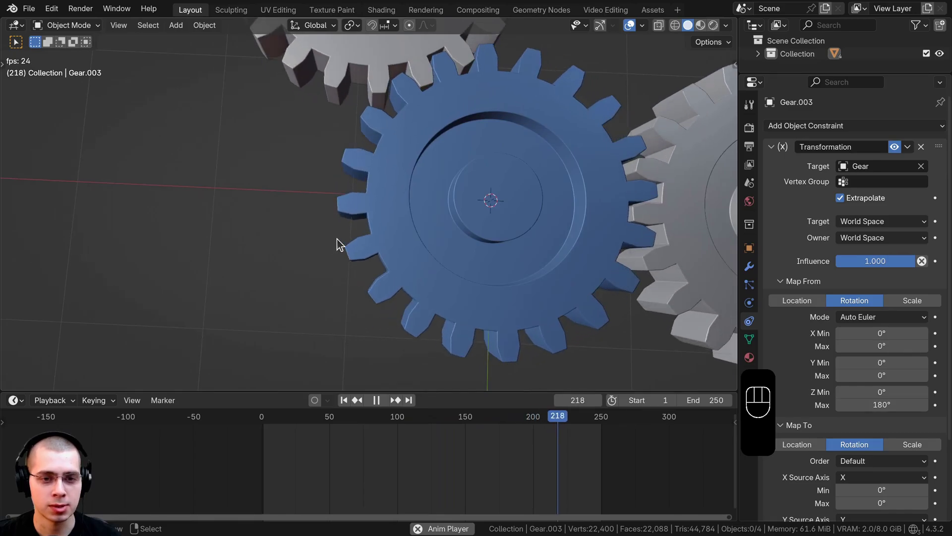
# Stop playback, return to the first frame, look straight down on empty space and bring up the Add menu
pyautogui.press('KP_7')
pyautogui.press('x')
pyautogui.press('a')
pyautogui.press('g')
pyautogui.moveTo(385, 175); pyautogui.dragTo(381, 152)
pyautogui.press('shift+a')
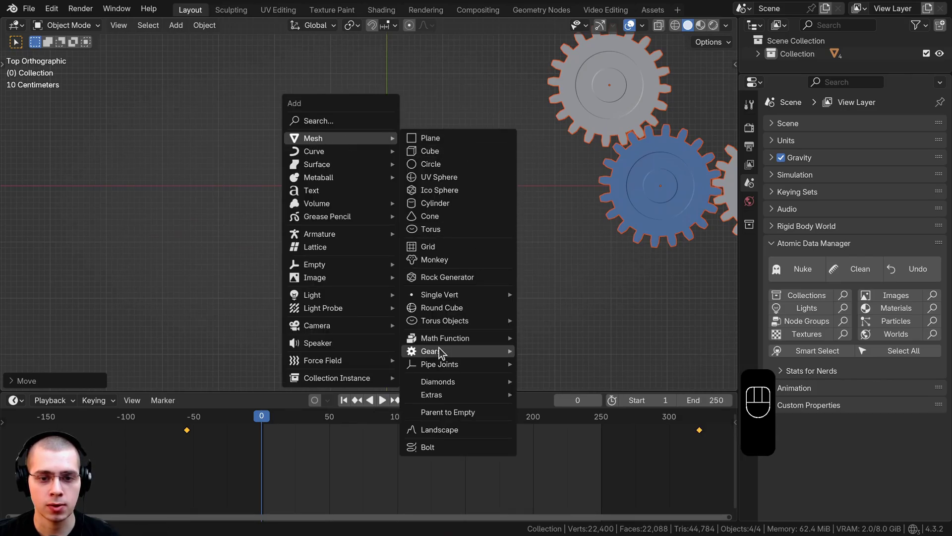
# Add a new Gear mesh with 10 teeth and a 0.5 m radius
pyautogui.write('gea')
pyautogui.moveTo(424, 185); pyautogui.dragTo(423, 136)
pyautogui.moveTo(367, 147); pyautogui.dragTo(363, 133)
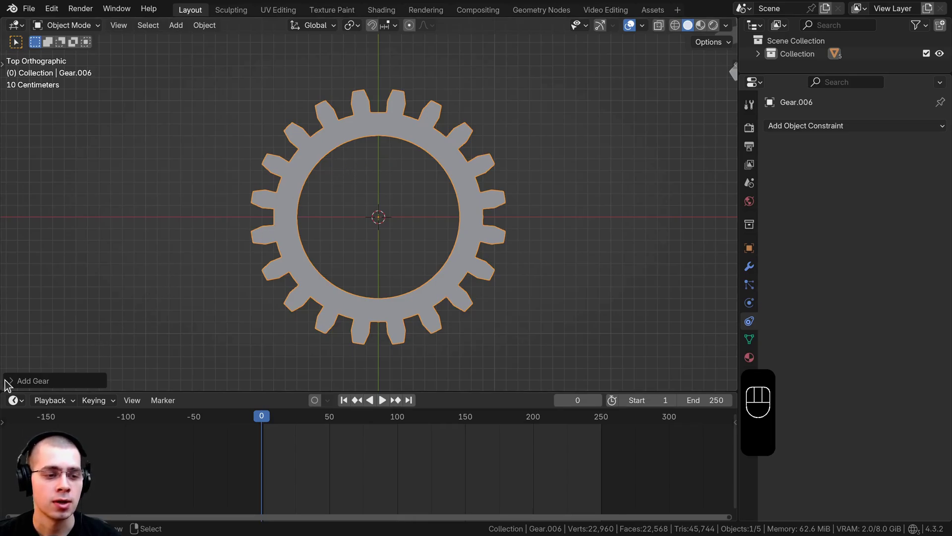
pyautogui.click(17, 383)
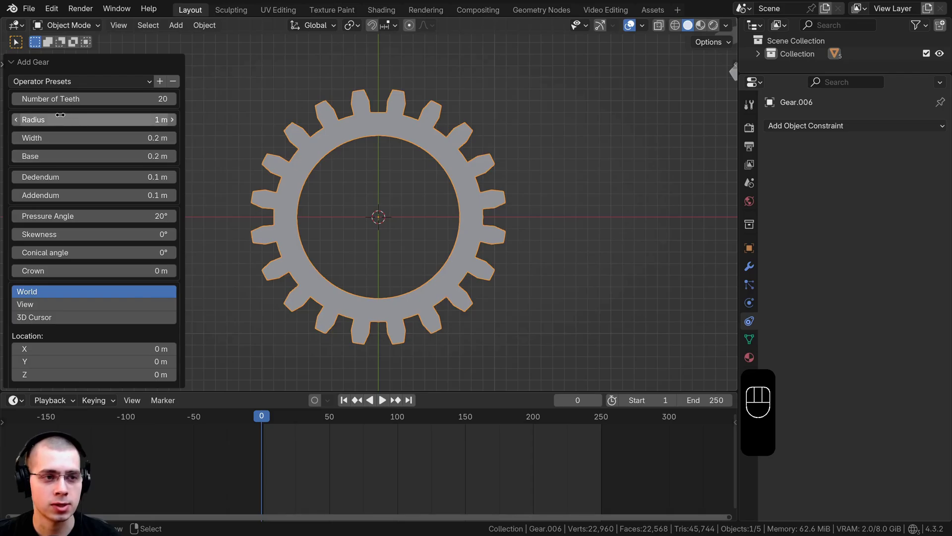
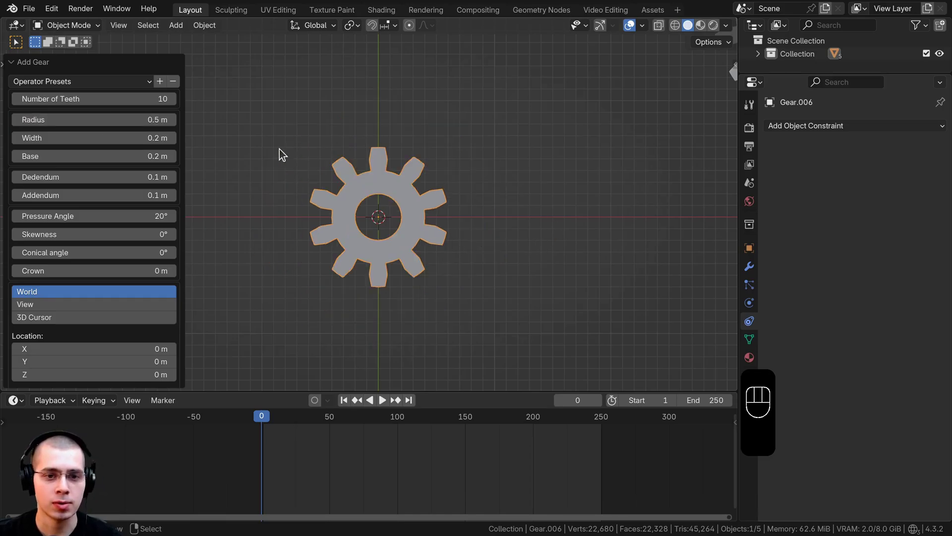
# Move the small gear across to sit beside the blue gear and confirm its placement
pyautogui.middleClick(400, 219)
pyautogui.middleClick(385, 198)
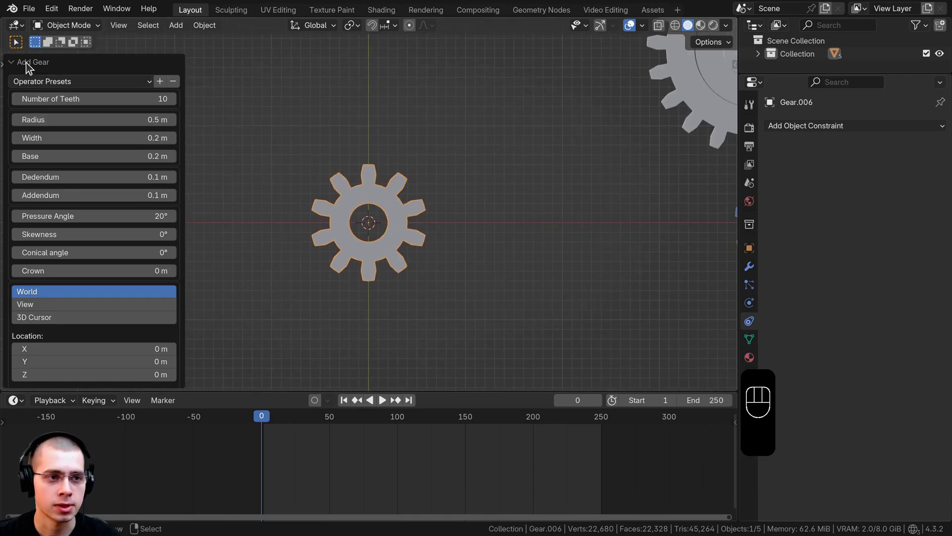
pyautogui.middleClick(319, 302)
pyautogui.click(773, 329)
pyautogui.press('g')
pyautogui.moveTo(357, 249); pyautogui.dragTo(369, 215)
pyautogui.moveTo(426, 188); pyautogui.dragTo(416, 206)
pyautogui.click(415, 205)
# Enter Edit Mode on the small gear and select its whole inner rim edge loop
pyautogui.press('KP_Decimal')
pyautogui.press('Tab')
pyautogui.middleClick(460, 357)
pyautogui.click(380, 195)
pyautogui.press('f')
pyautogui.moveTo(386, 224); pyautogui.dragTo(379, 221)
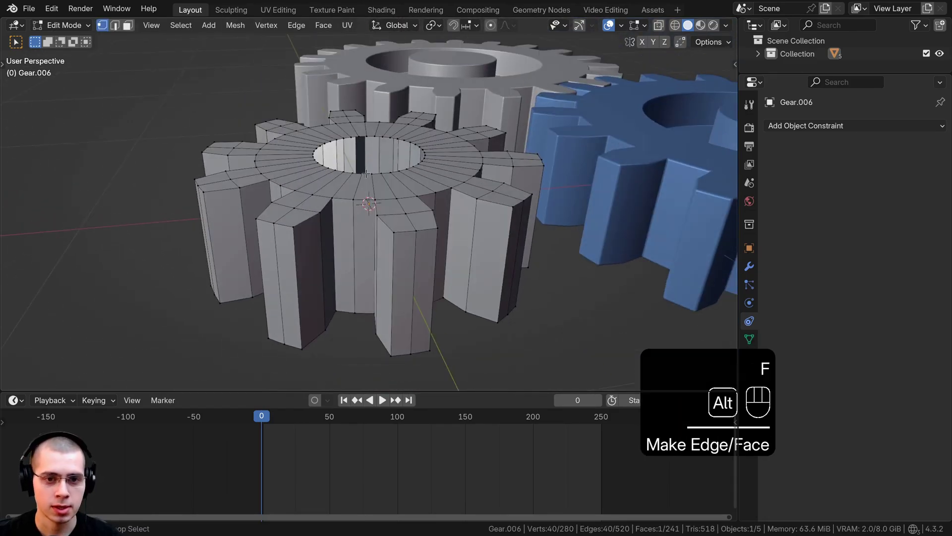
pyautogui.moveTo(369, 173); pyautogui.dragTo(392, 161)
pyautogui.moveTo(372, 218); pyautogui.dragTo(390, 246)
# Scale the inner ring, extrude it downward, then extrude inward to form a raised hub
pyautogui.press('s')
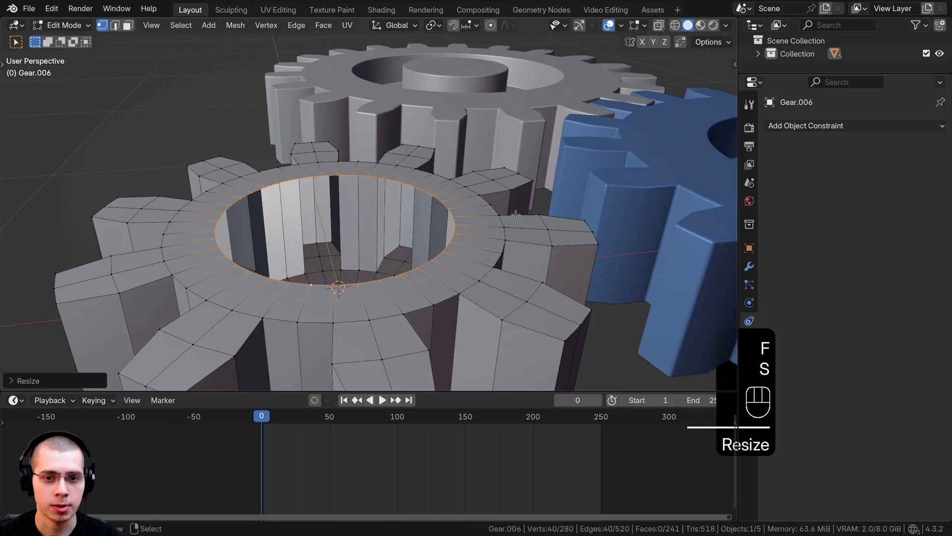
pyautogui.press('e')
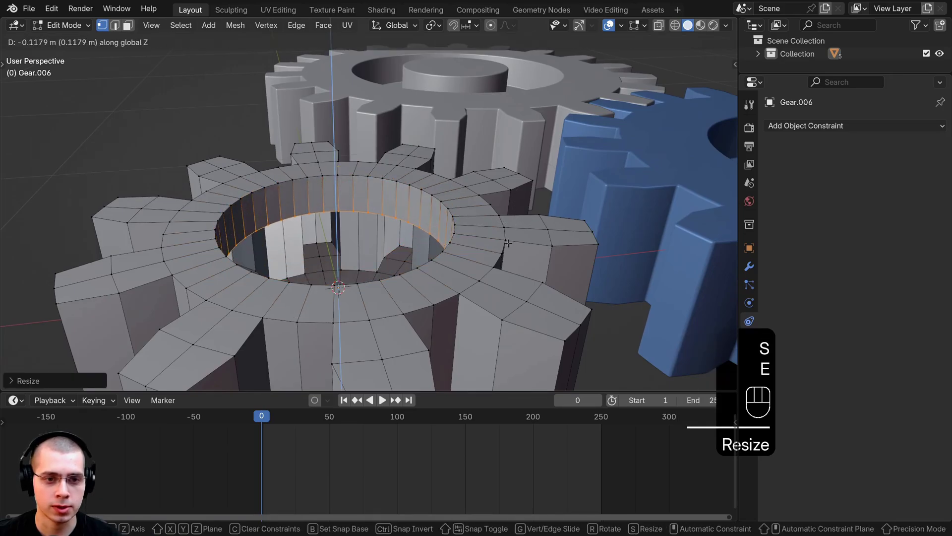
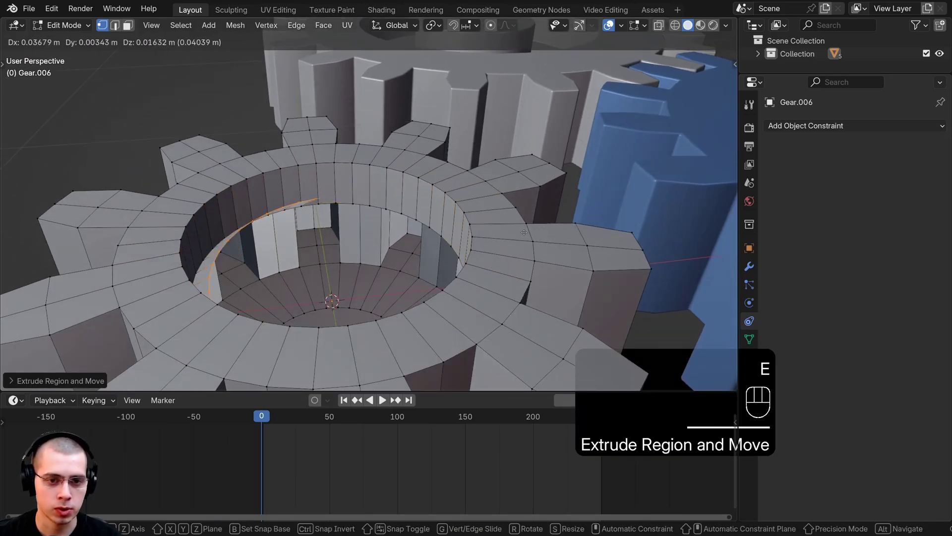
pyautogui.press('e')
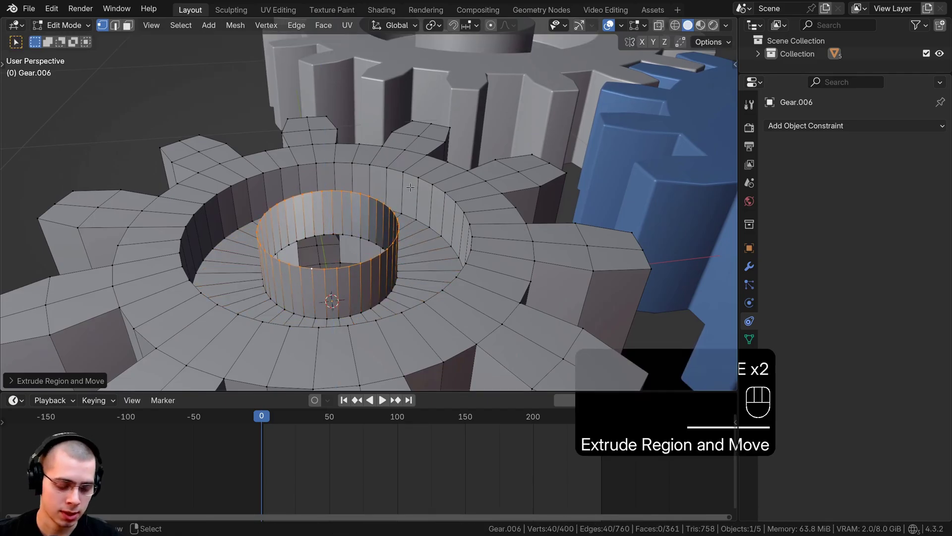
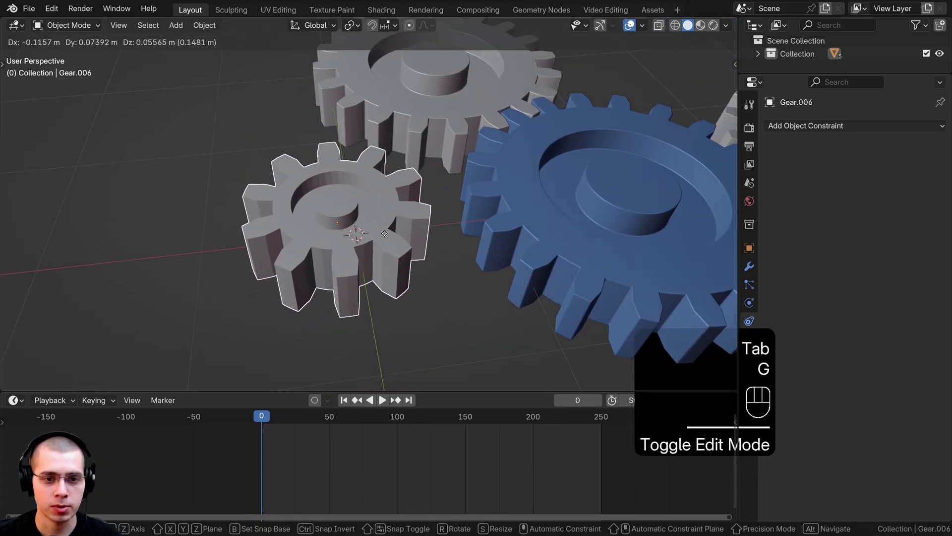
# Share data from the blue gear to the small gear with Ctrl+L, then keep only the small gear selected
pyautogui.click(512, 217)
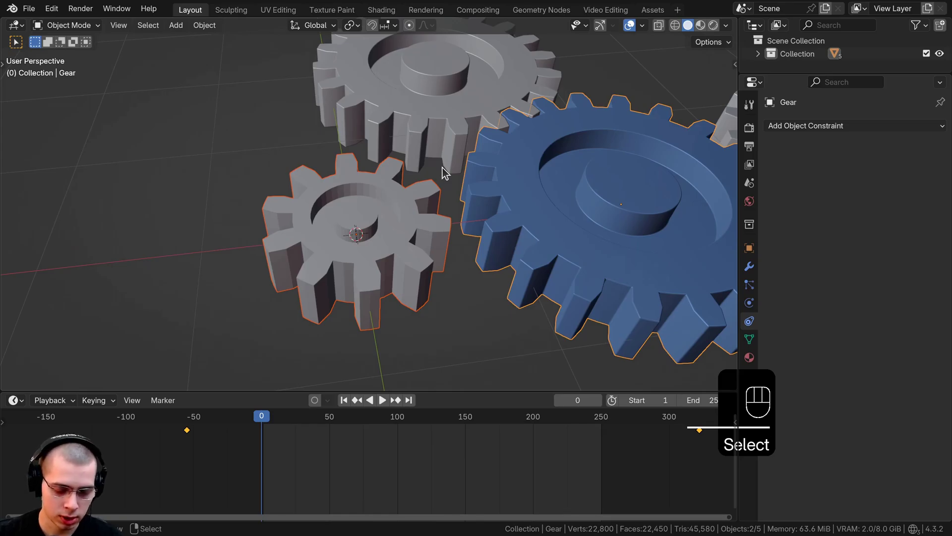
pyautogui.press('ctrl+l')
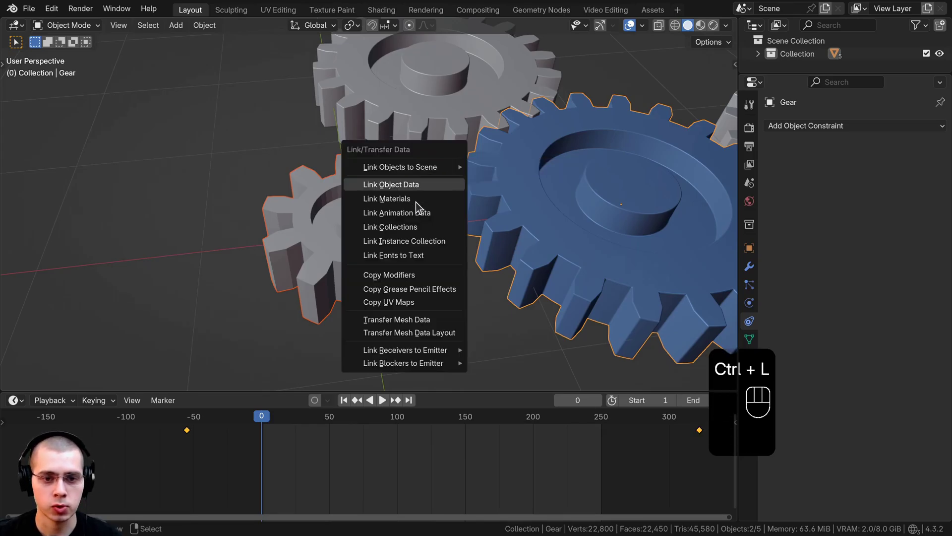
pyautogui.middleClick(408, 248)
pyautogui.click(411, 243)
pyautogui.click(408, 162)
# Set the small gear to Shade Smooth
pyautogui.press('w')
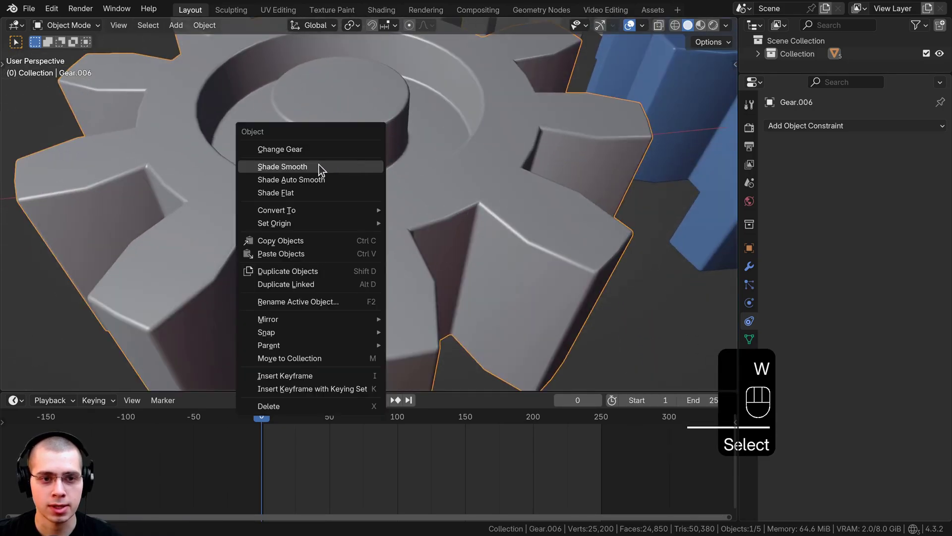
pyautogui.middleClick(374, 268)
pyautogui.press('a')
pyautogui.press('space')
pyautogui.click(342, 248)
pyautogui.press('KP_7')
pyautogui.moveTo(300, 491); pyautogui.dragTo(277, 466)
# Add a Transformation constraint to the small gear and pick Gear as its target with the eyedropper
pyautogui.click(374, 218)
pyautogui.press('f')
pyautogui.click(313, 160)
pyautogui.press('g')
pyautogui.moveTo(366, 225); pyautogui.dragTo(386, 229)
pyautogui.press('g')
pyautogui.press('g')
pyautogui.moveTo(811, 132); pyautogui.dragTo(507, 251)
# Enable Extrapolate and map from Gear's Z rotation with a 0° to 180° input range
pyautogui.middleClick(412, 240)
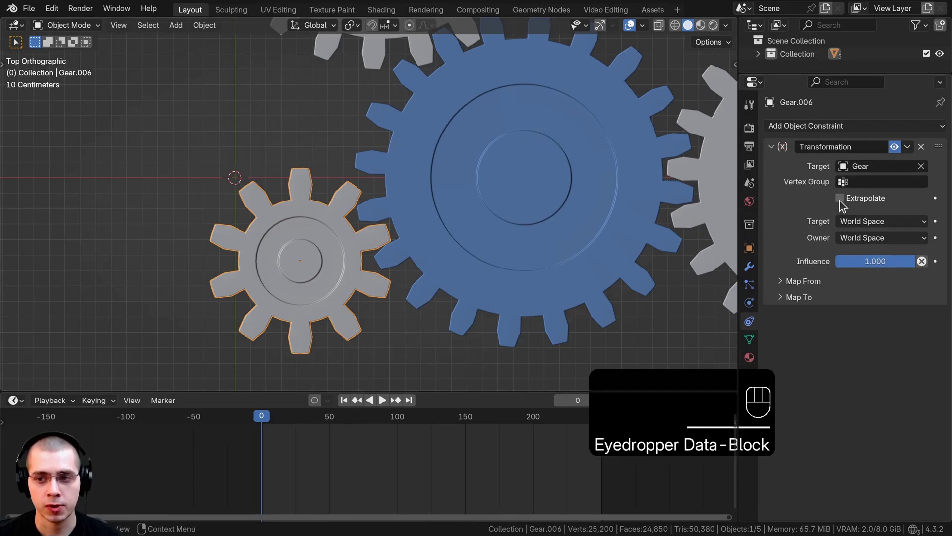
pyautogui.click(845, 205)
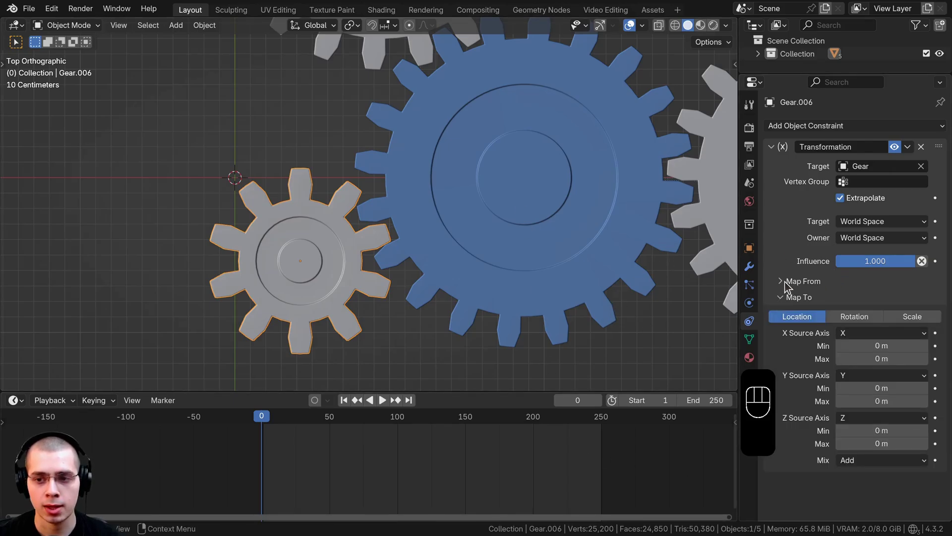
pyautogui.click(789, 286)
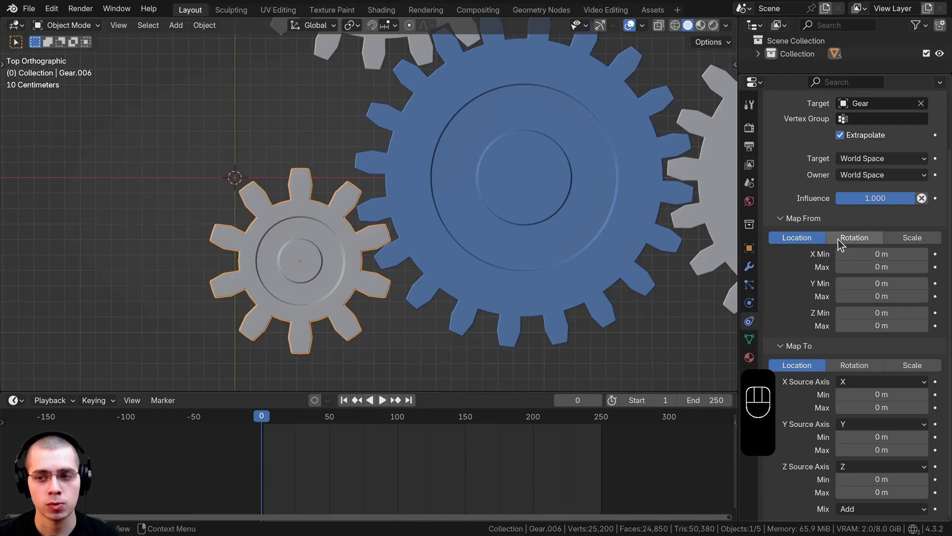
pyautogui.moveTo(524, 114); pyautogui.dragTo(568, 114)
pyautogui.press('r')
pyautogui.moveTo(275, 226); pyautogui.dragTo(340, 208)
pyautogui.press('r')
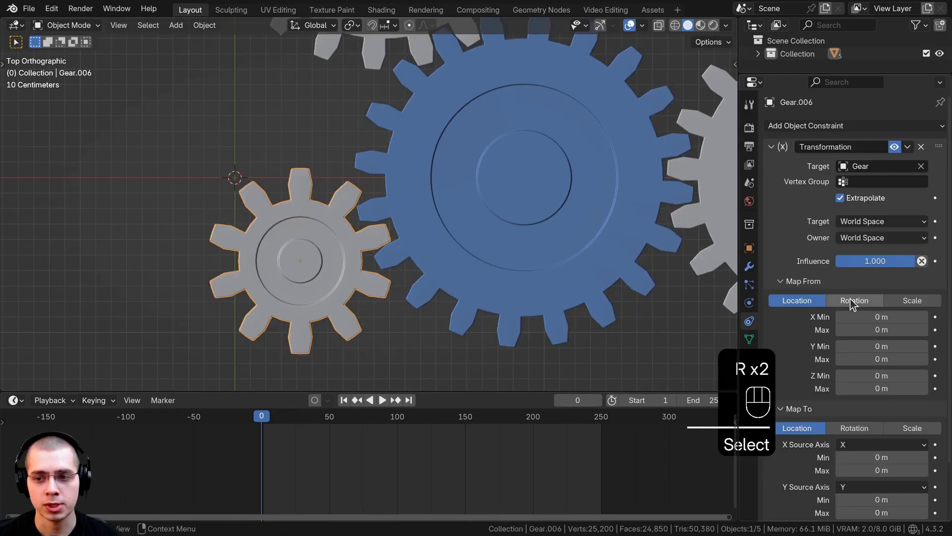
pyautogui.click(854, 303)
# Adjust the small gear's rotation and position against the blue gear and reframe on the meshing teeth
pyautogui.moveTo(609, 175); pyautogui.dragTo(328, 216)
pyautogui.press('r')
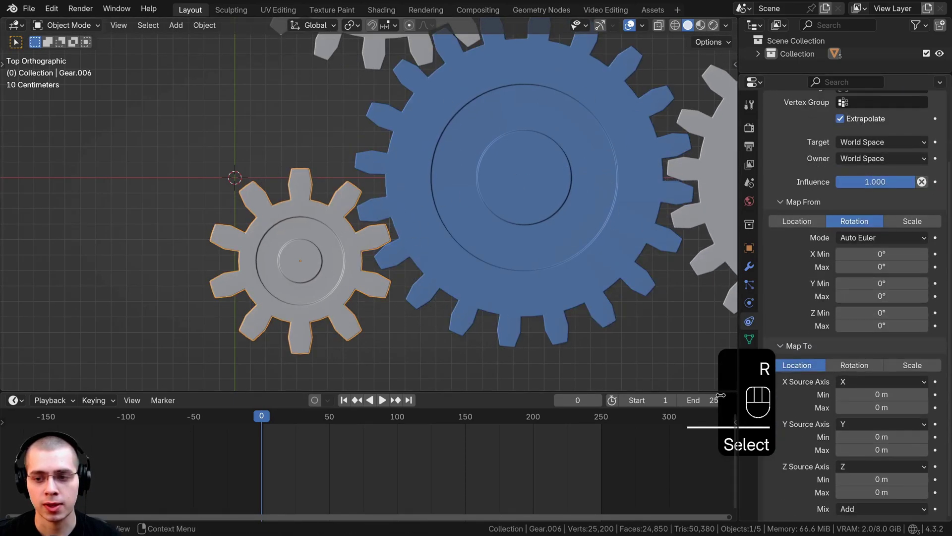
pyautogui.press('g')
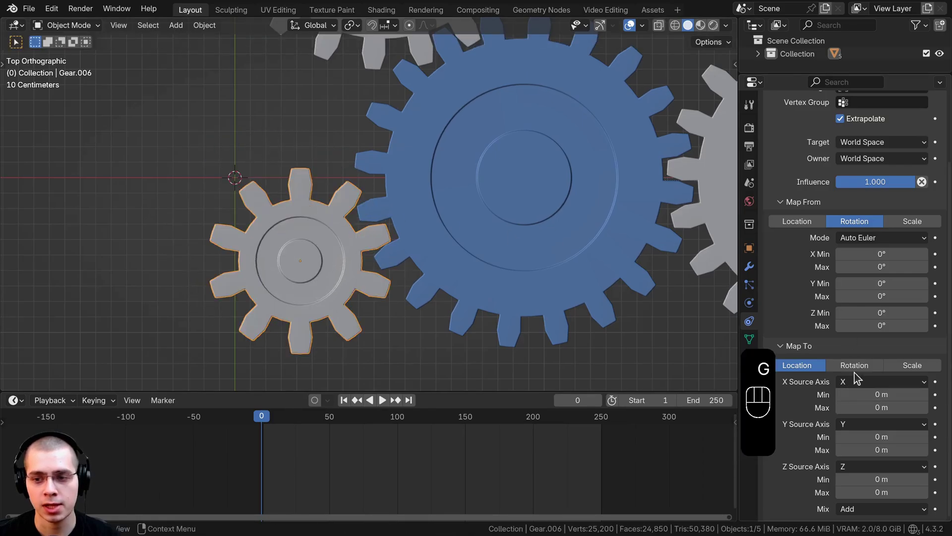
pyautogui.moveTo(859, 370); pyautogui.dragTo(837, 354)
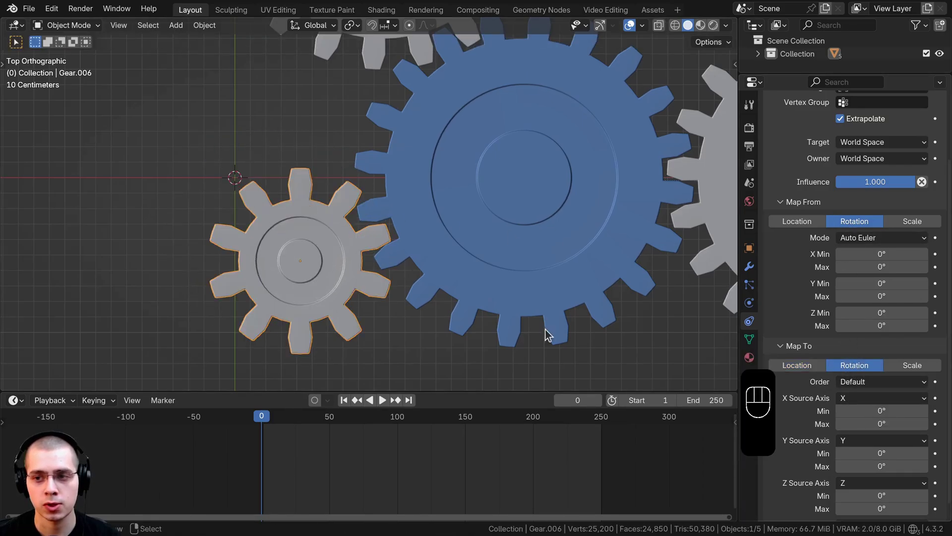
pyautogui.middleClick(491, 318)
pyautogui.middleClick(495, 305)
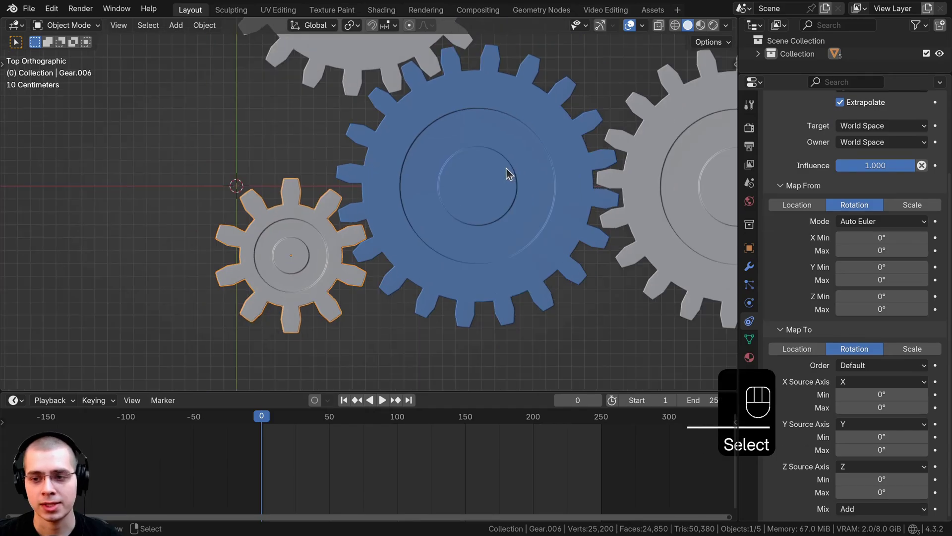
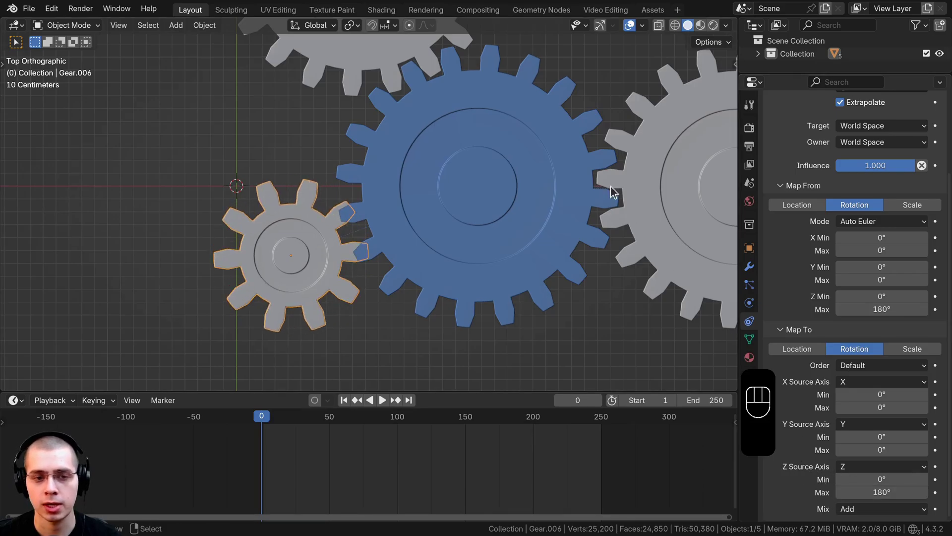
pyautogui.middleClick(594, 197)
# Play the timeline and zoom on the teeth to watch the small gear turn against the blue gear
pyautogui.press('space')
pyautogui.middleClick(298, 236)
pyautogui.press('space')
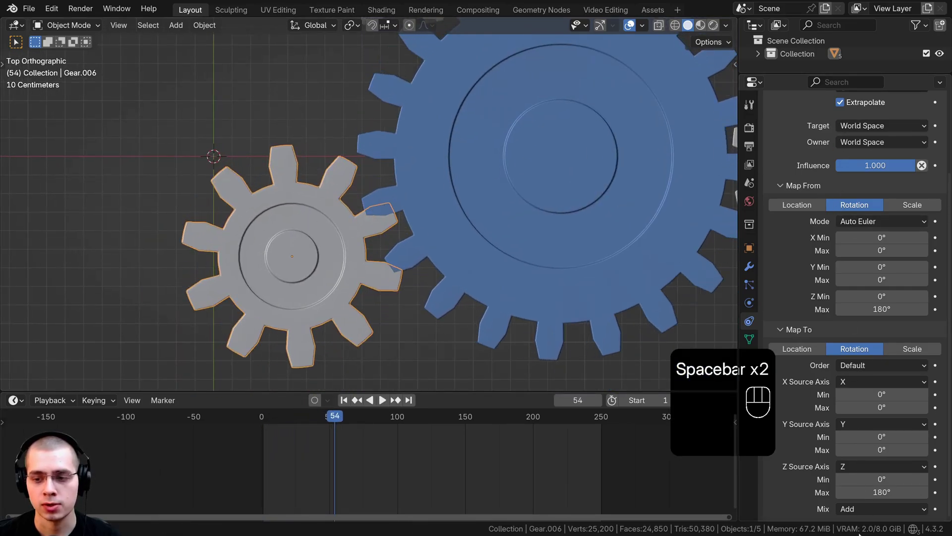
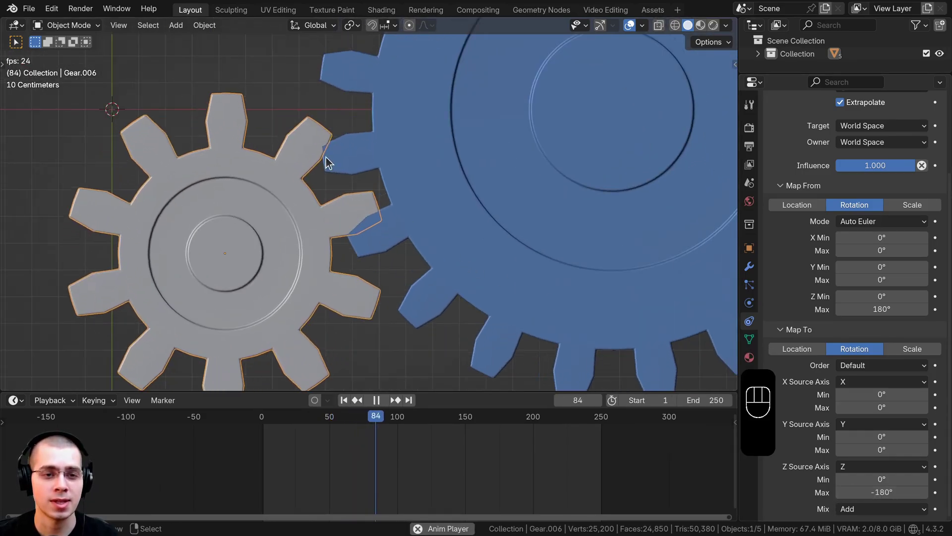
pyautogui.middleClick(332, 181)
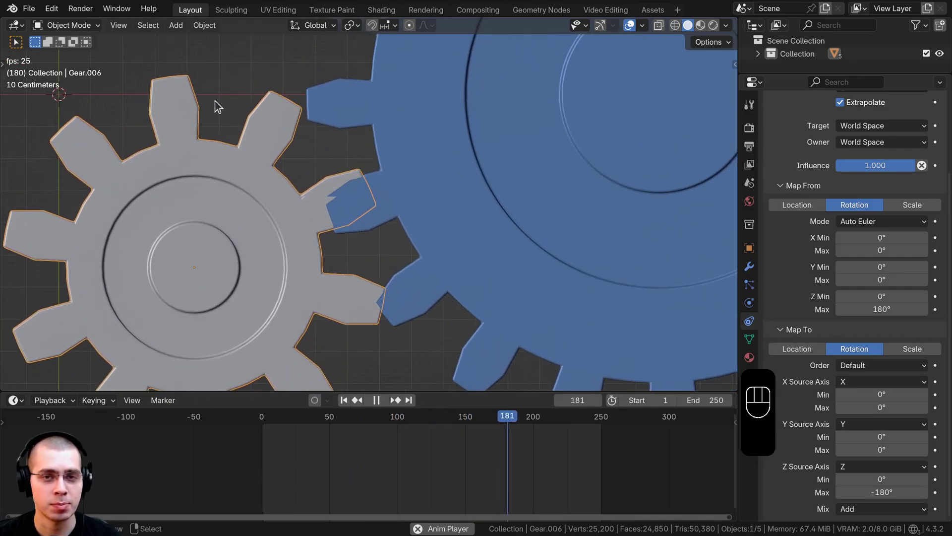
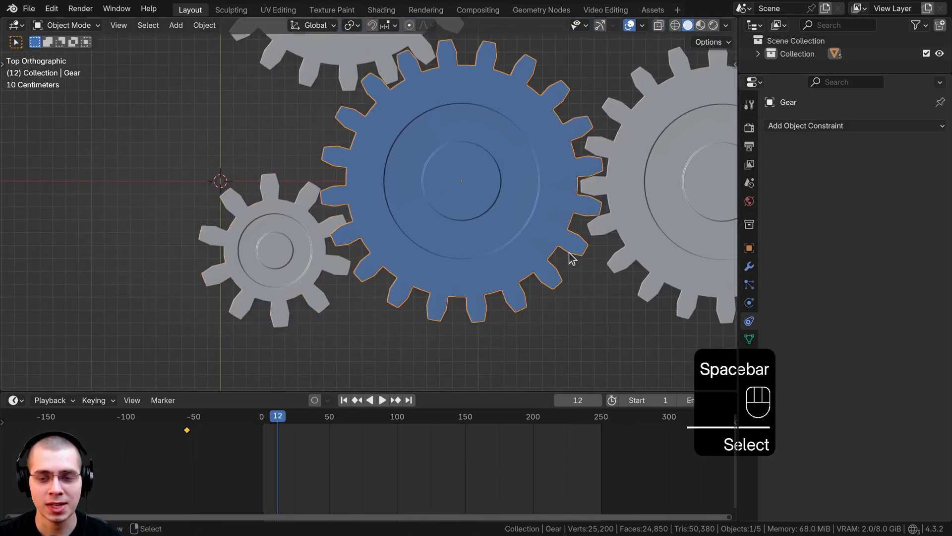
# Reduce the constraint's Map From Z Max to 90°
pyautogui.press('r')
pyautogui.click(313, 248)
pyautogui.press('g')
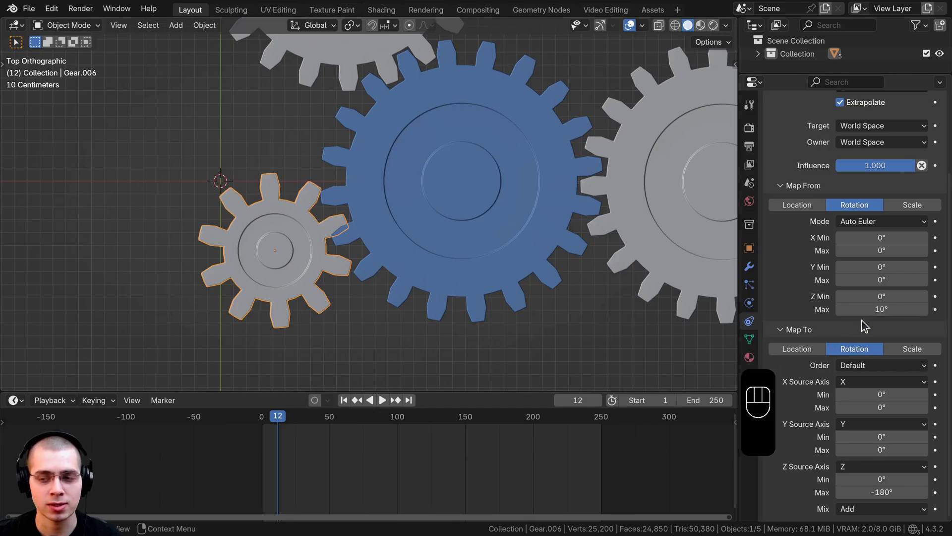
pyautogui.press('r')
pyautogui.middleClick(375, 246)
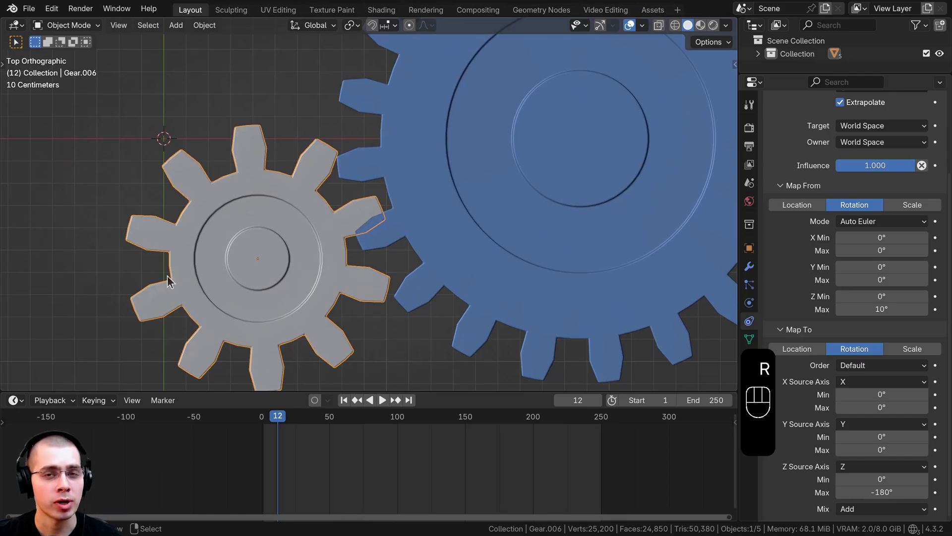
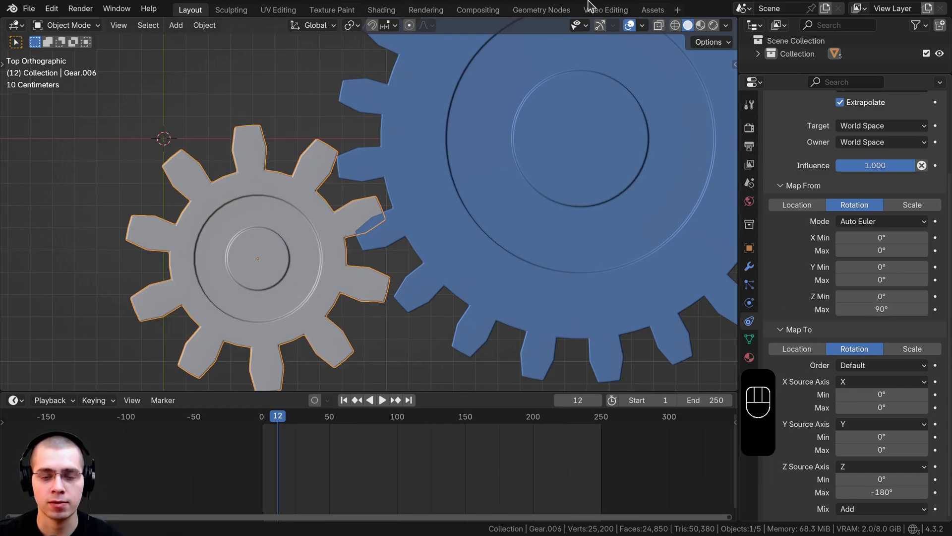
# Play back and rotate the small gear until its teeth interlock with the large gear
pyautogui.press('space')
pyautogui.middleClick(387, 237)
pyautogui.press('space')
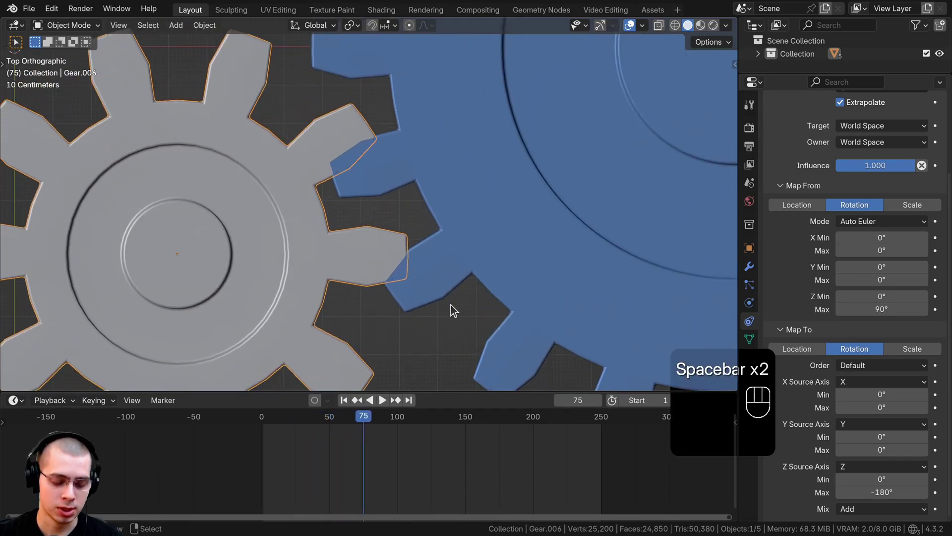
pyautogui.press('r')
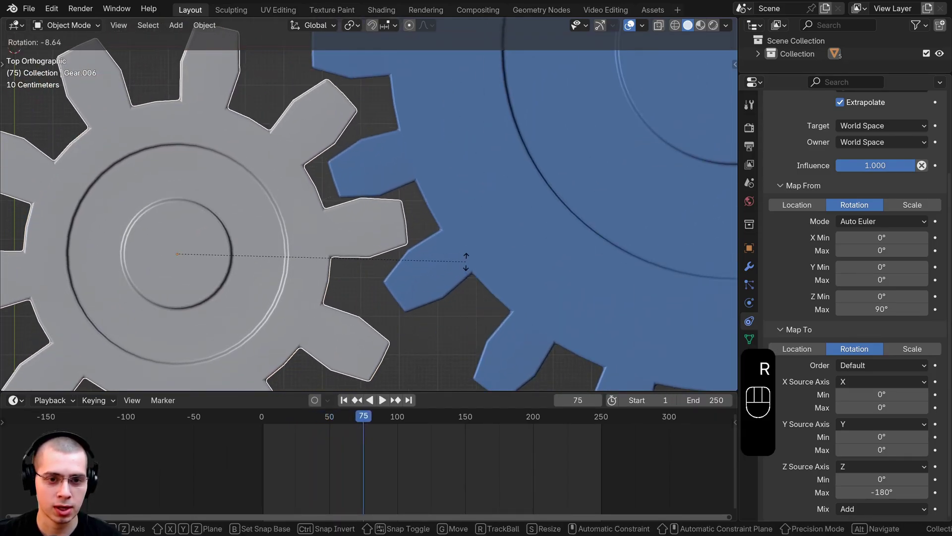
pyautogui.press('space')
pyautogui.press('space')
# Duplicate the small gear to the top of the chain against the grey gear and verify with playback
pyautogui.press('shift+d')
pyautogui.click(518, 292)
pyautogui.middleClick(522, 291)
pyautogui.press('g')
pyautogui.click(439, 191)
pyautogui.press('g')
pyautogui.middleClick(462, 186)
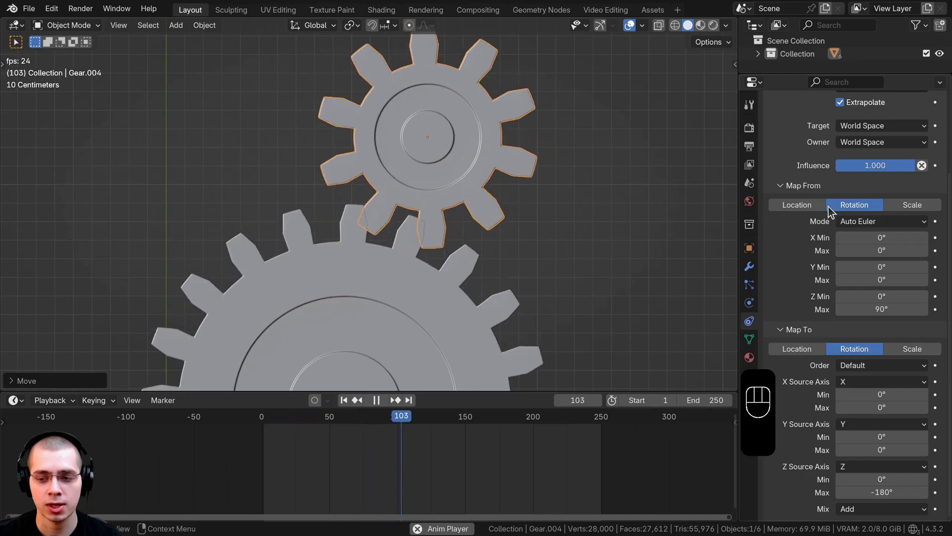
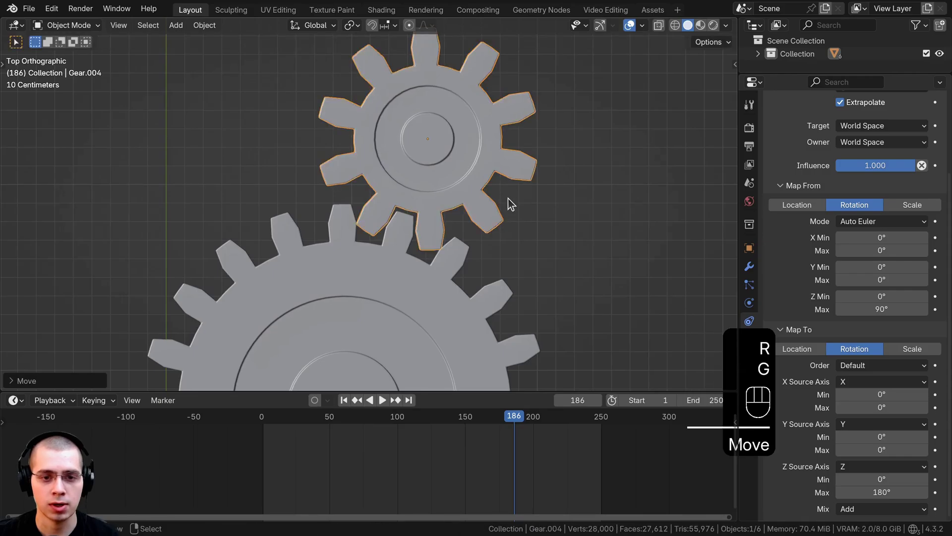
pyautogui.press('r')
pyautogui.press('space')
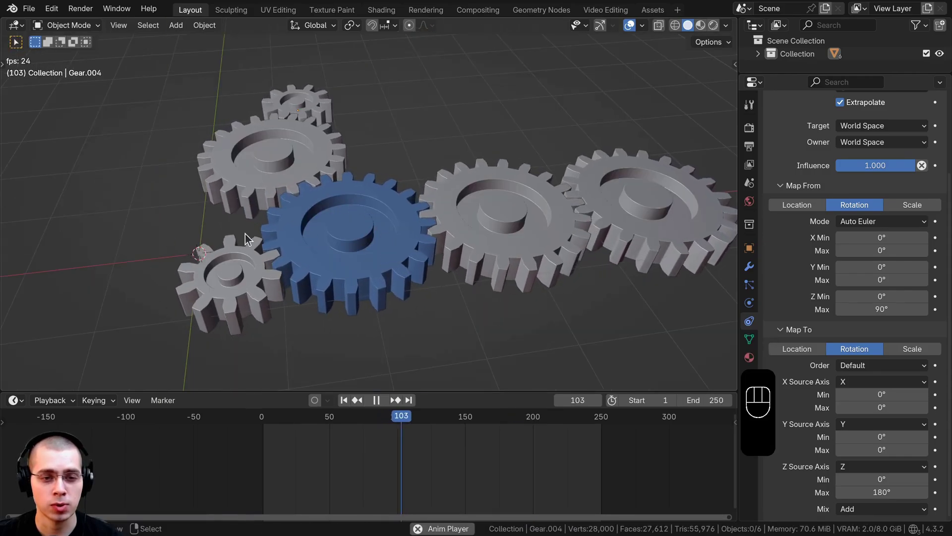
# Stop playback, bring the end of the gear chain into view and select the last gear
pyautogui.middleClick(365, 242)
pyautogui.middleClick(321, 240)
pyautogui.press('ctrl+s')
pyautogui.press('space')
pyautogui.middleClick(355, 226)
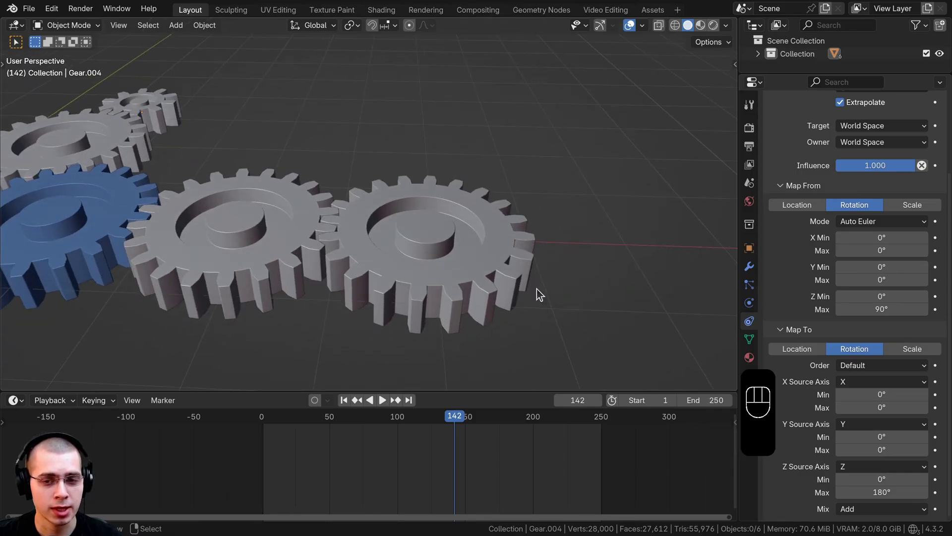
pyautogui.middleClick(395, 251)
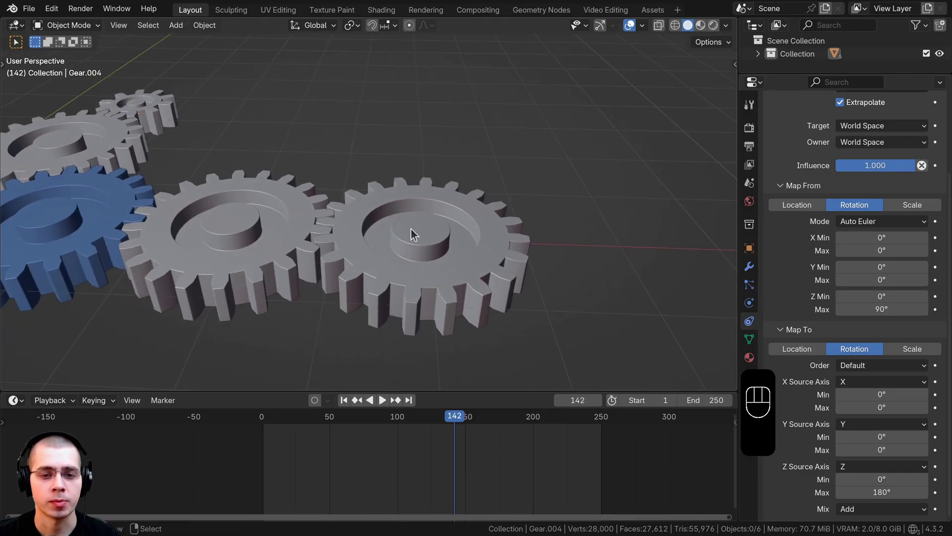
pyautogui.click(415, 233)
pyautogui.click(313, 177)
pyautogui.middleClick(314, 177)
# Duplicate the end gear along X as Gear.005 and delete its copied Transformation constraint
pyautogui.press('shift+d')
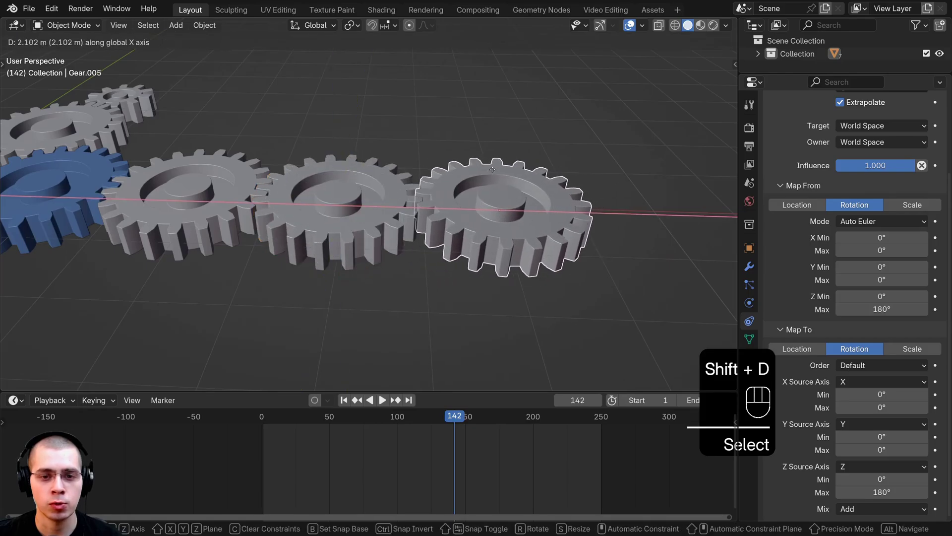
pyautogui.press('r')
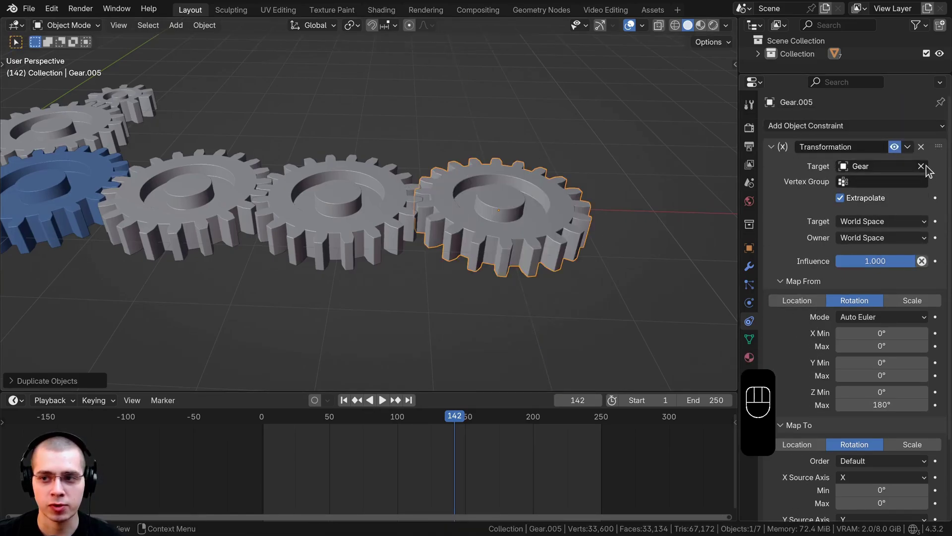
pyautogui.click(782, 181)
pyautogui.middleClick(580, 196)
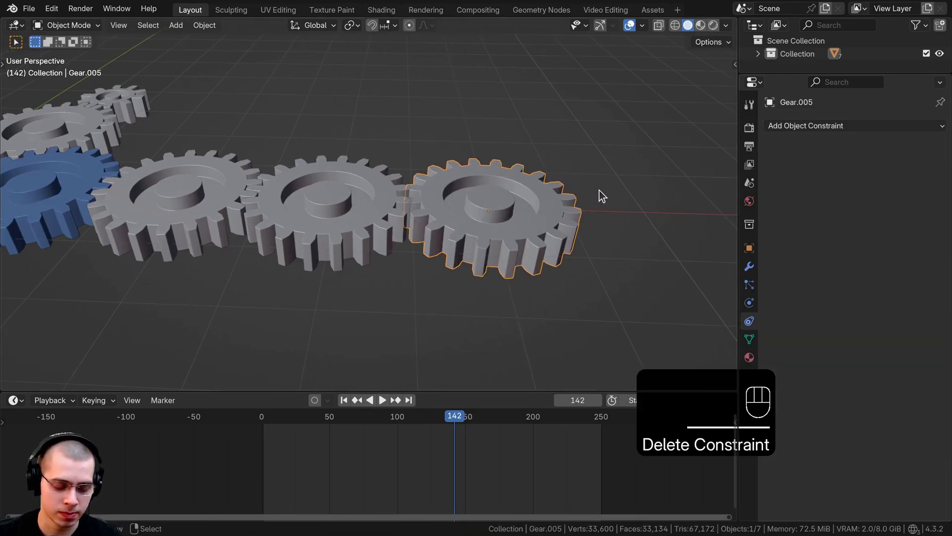
# Rotate the new gear -90° about Y so it stands upright
pyautogui.press('r')
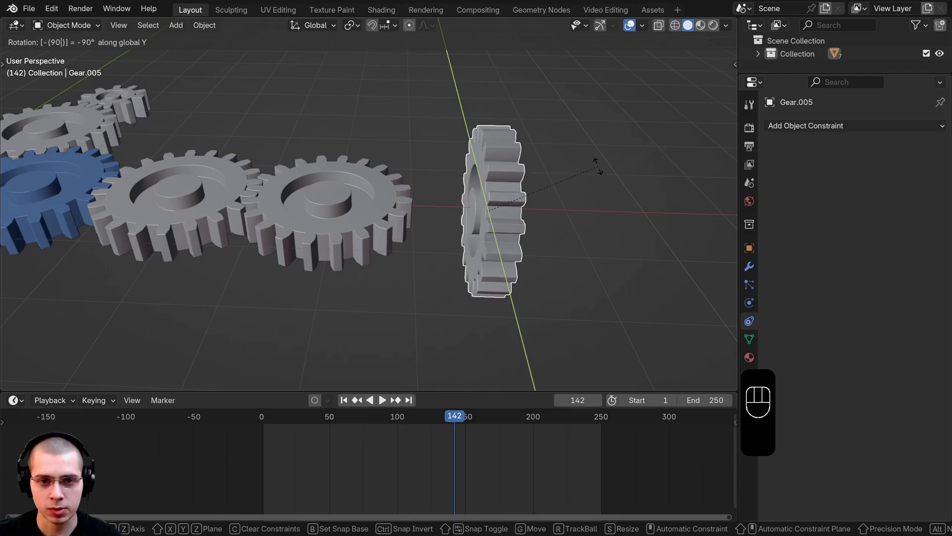
pyautogui.middleClick(590, 189)
pyautogui.middleClick(568, 221)
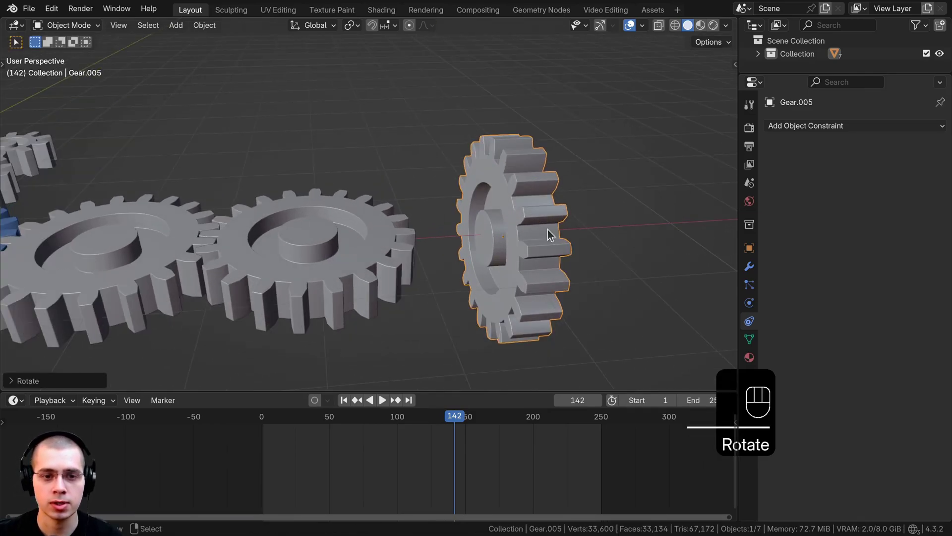
pyautogui.middleClick(356, 240)
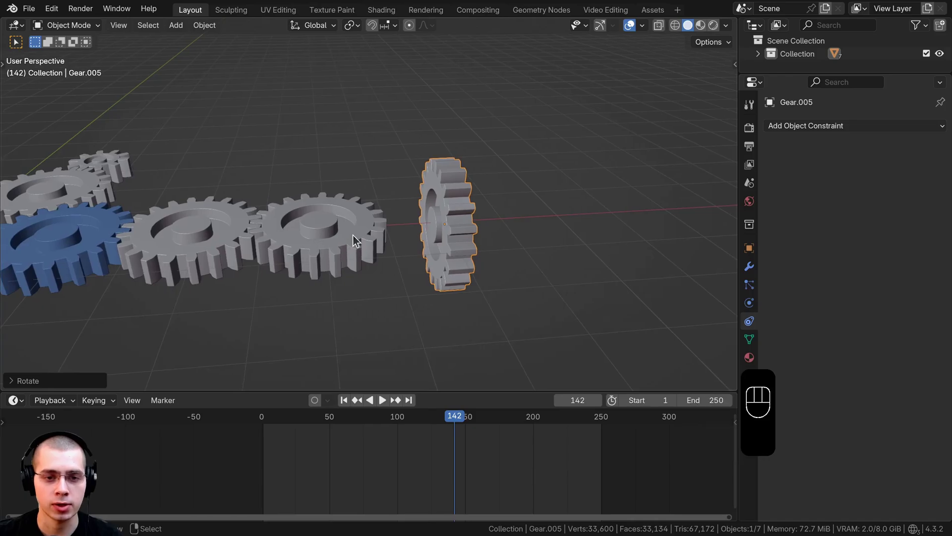
# Raise and slide the upright gear to meet the end gear, then turn it about X so the teeth mesh
pyautogui.press('g')
pyautogui.press('g')
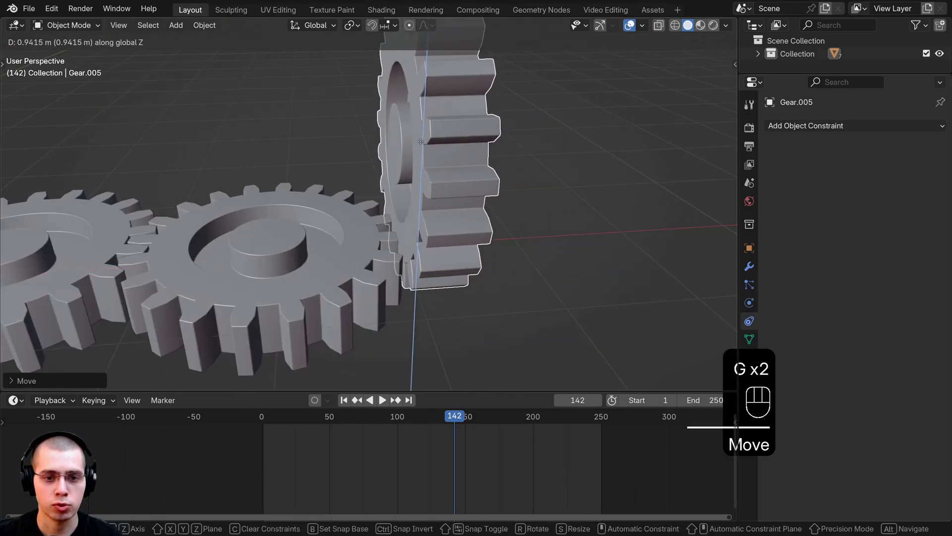
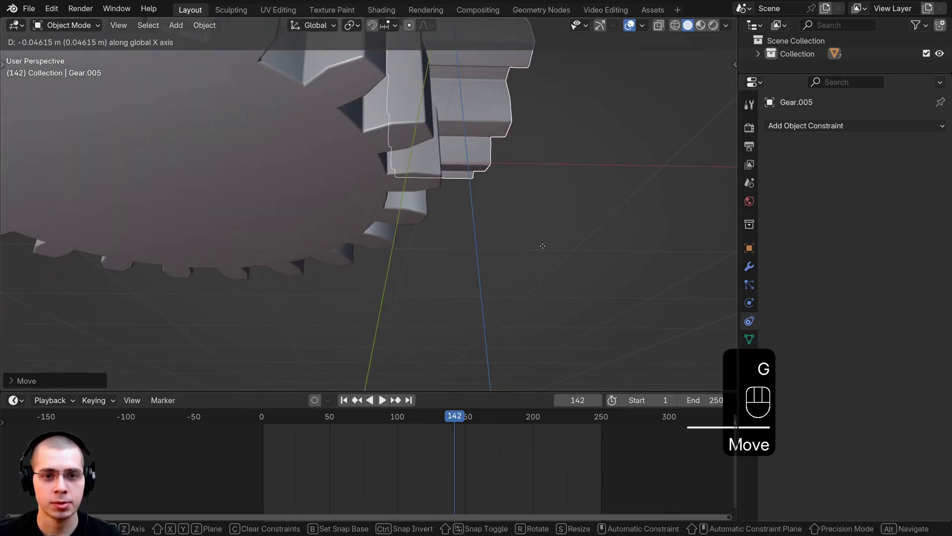
pyautogui.moveTo(424, 257); pyautogui.dragTo(391, 266)
pyautogui.moveTo(510, 245); pyautogui.dragTo(534, 240)
pyautogui.press('r')
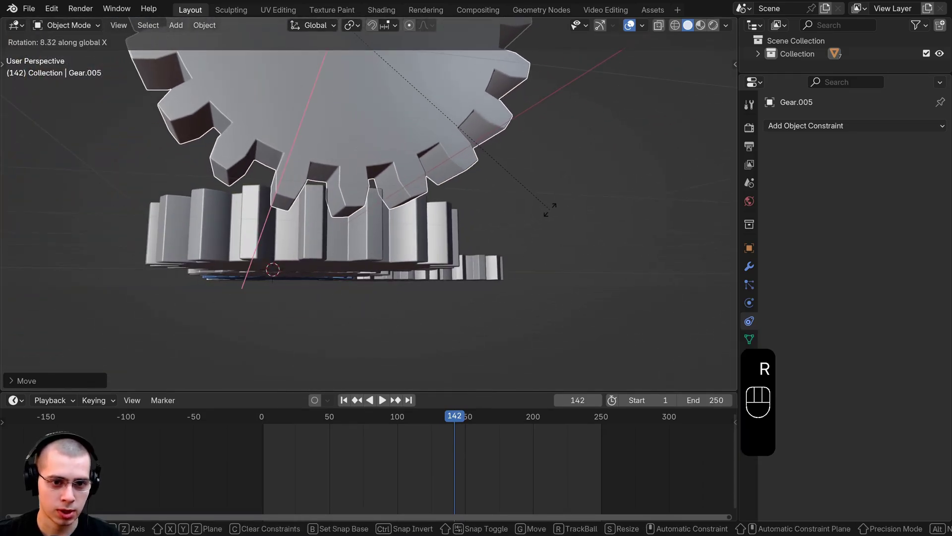
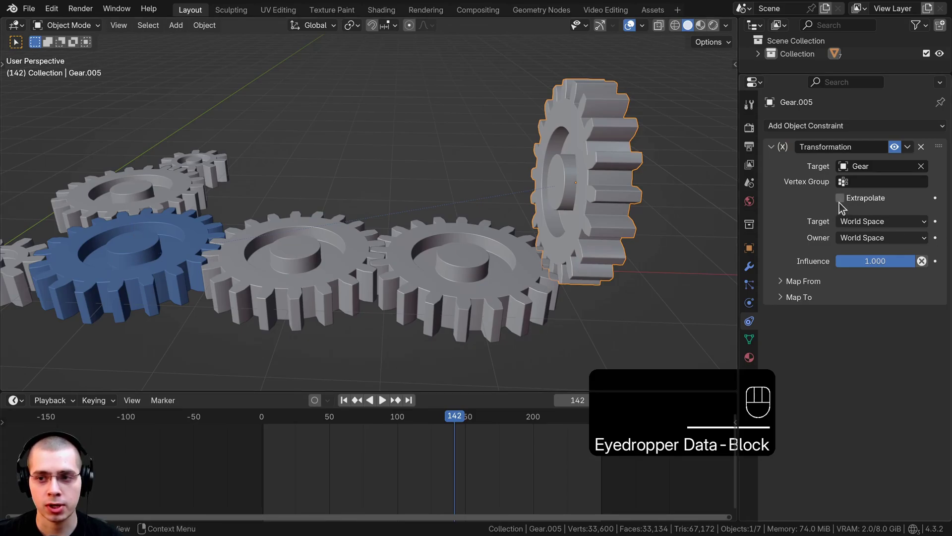
# Expand Map From on Gear.005's Transformation constraint and test-rotate Gear around Z
pyautogui.click(842, 204)
pyautogui.middleClick(467, 246)
pyautogui.moveTo(489, 245); pyautogui.dragTo(535, 170)
pyautogui.middleClick(544, 208)
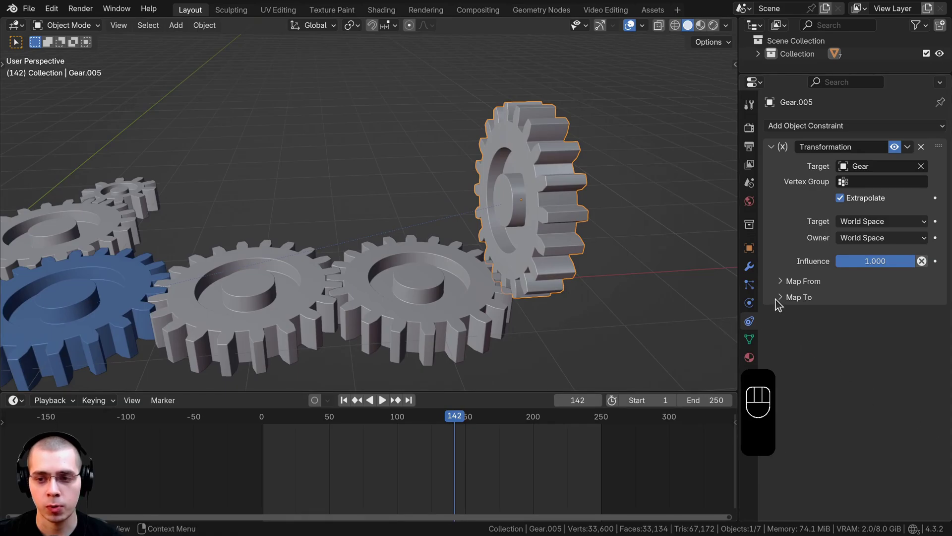
pyautogui.click(783, 285)
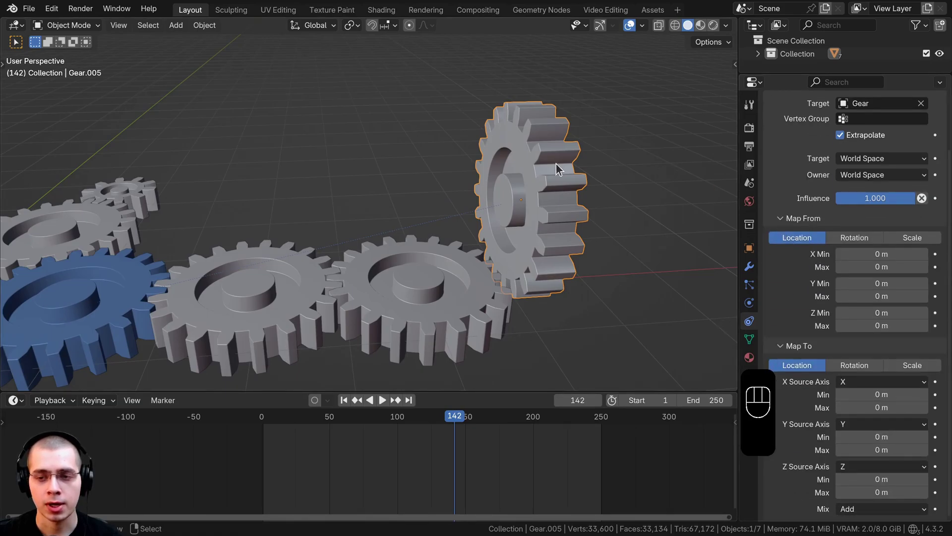
pyautogui.click(100, 282)
pyautogui.press('r')
pyautogui.moveTo(441, 240); pyautogui.dragTo(387, 246)
pyautogui.moveTo(419, 208); pyautogui.dragTo(429, 221)
pyautogui.press('r')
pyautogui.moveTo(383, 176); pyautogui.dragTo(474, 232)
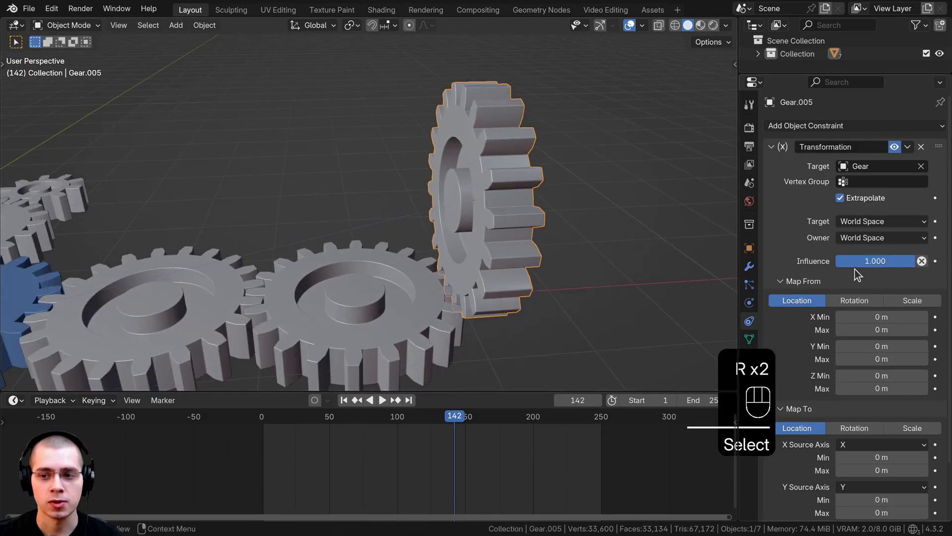
# Map from the target's rotation with Z Max 180°, then rotate the blue gear to check the response
pyautogui.click(858, 307)
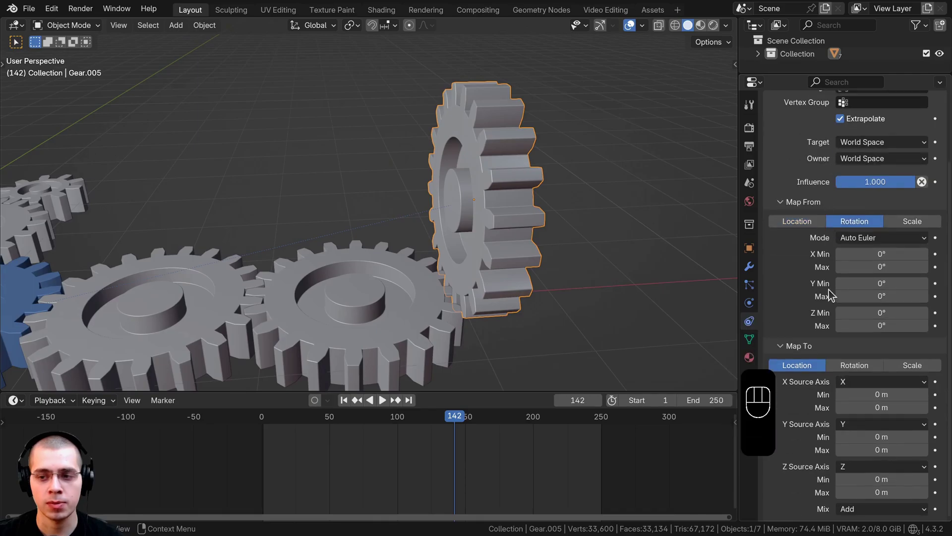
pyautogui.click(849, 372)
pyautogui.middleClick(570, 297)
pyautogui.moveTo(341, 292); pyautogui.dragTo(350, 295)
pyautogui.click(197, 269)
pyautogui.press('r')
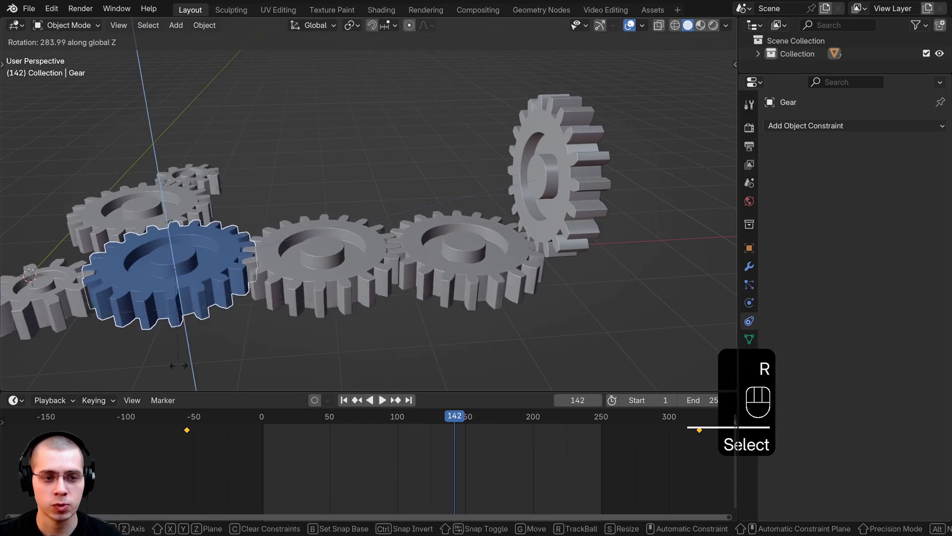
pyautogui.moveTo(572, 181); pyautogui.dragTo(729, 224)
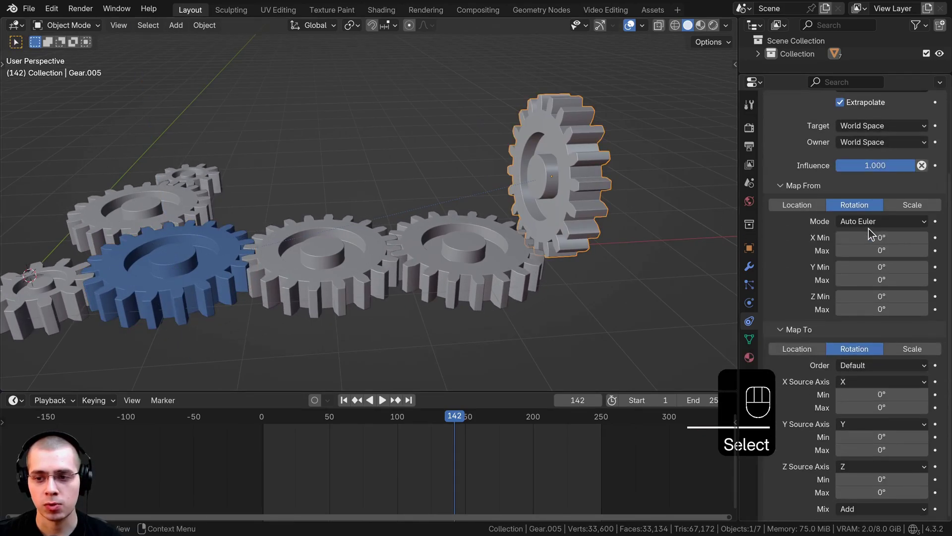
pyautogui.press('g')
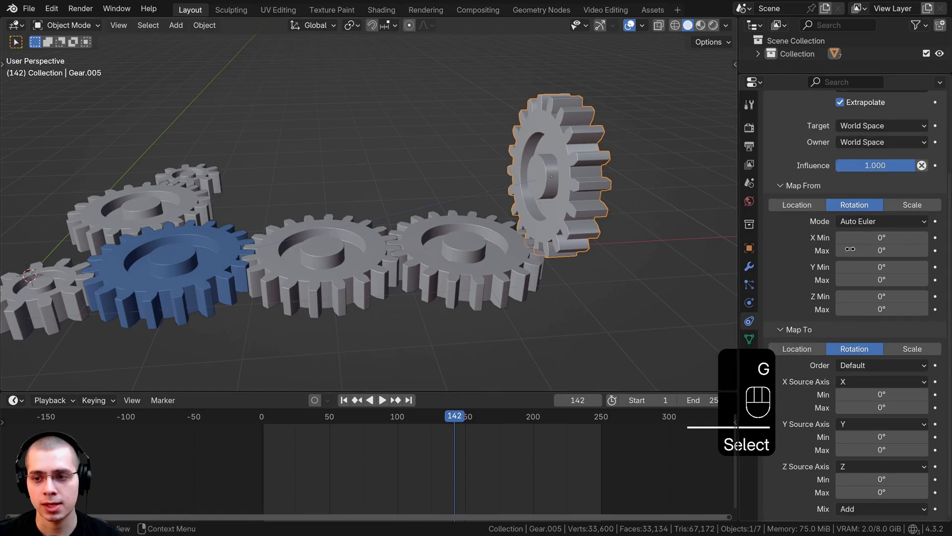
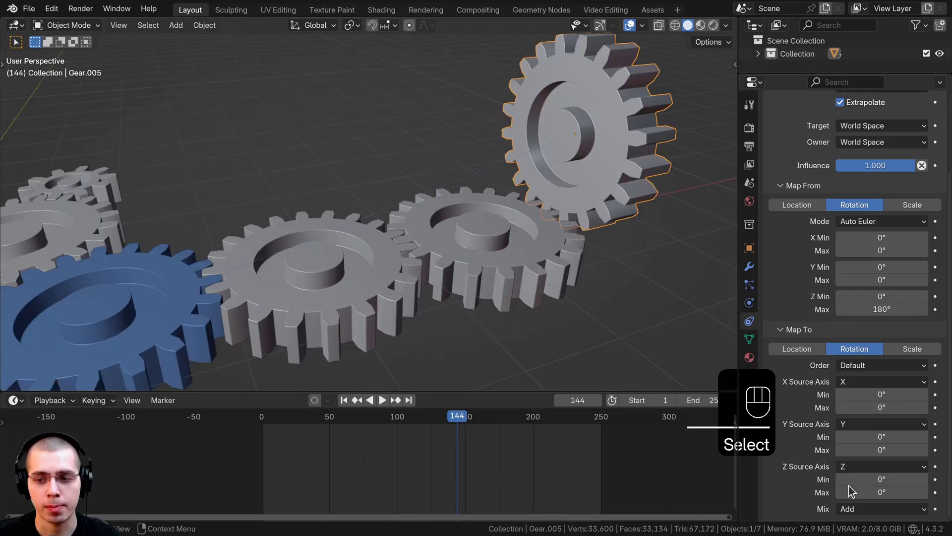
# Select Gear.005, move in close and trial a Y rotation before playing the animation
pyautogui.click(747, 342)
pyautogui.middleClick(738, 343)
pyautogui.click(167, 279)
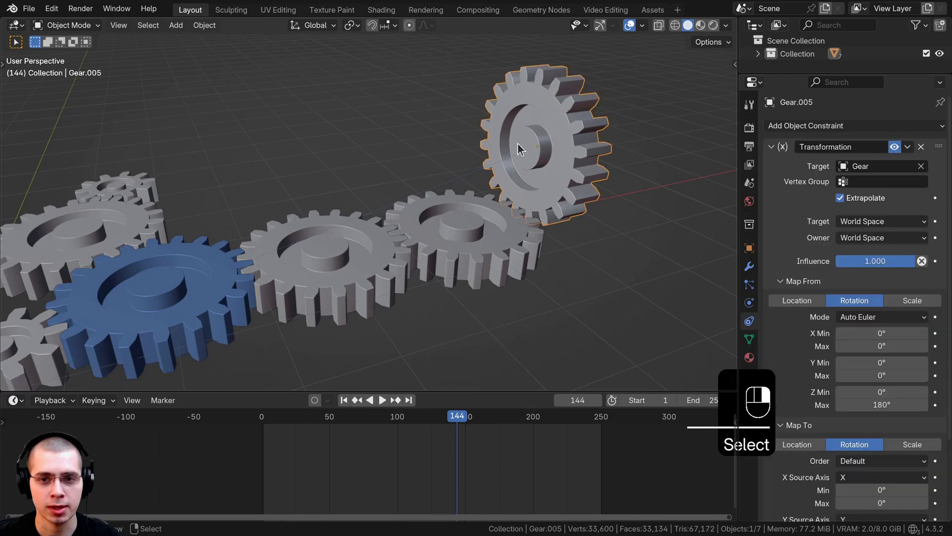
pyautogui.click(480, 188)
pyautogui.moveTo(540, 169); pyautogui.dragTo(592, 174)
pyautogui.press('r')
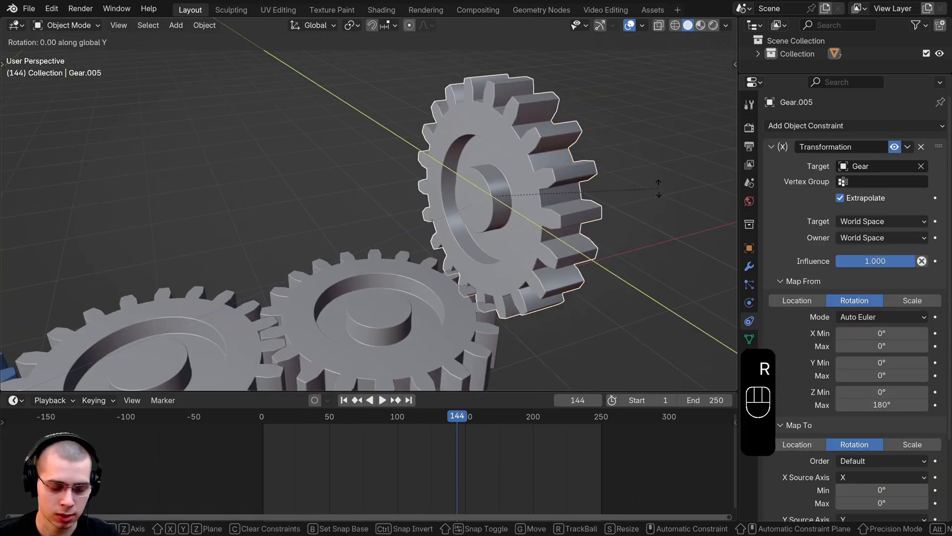
pyautogui.moveTo(553, 158); pyautogui.dragTo(547, 177)
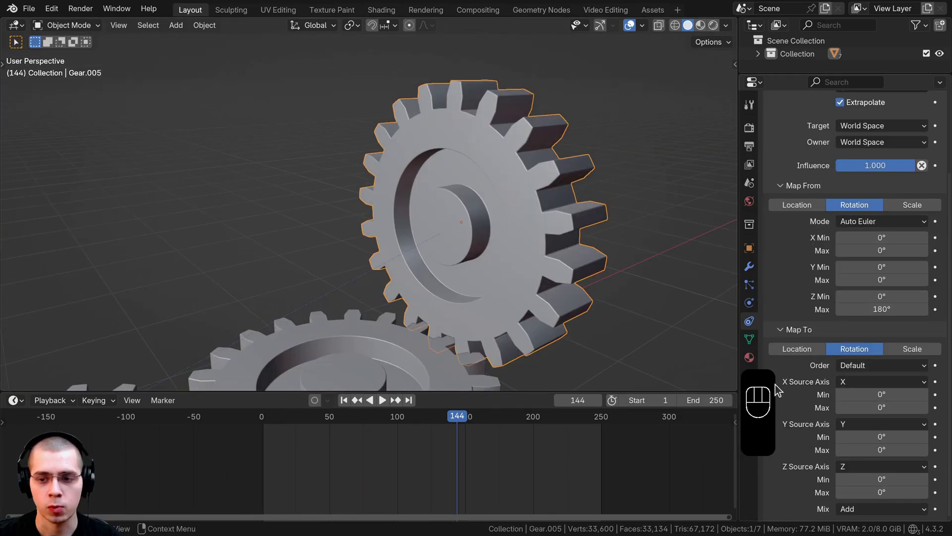
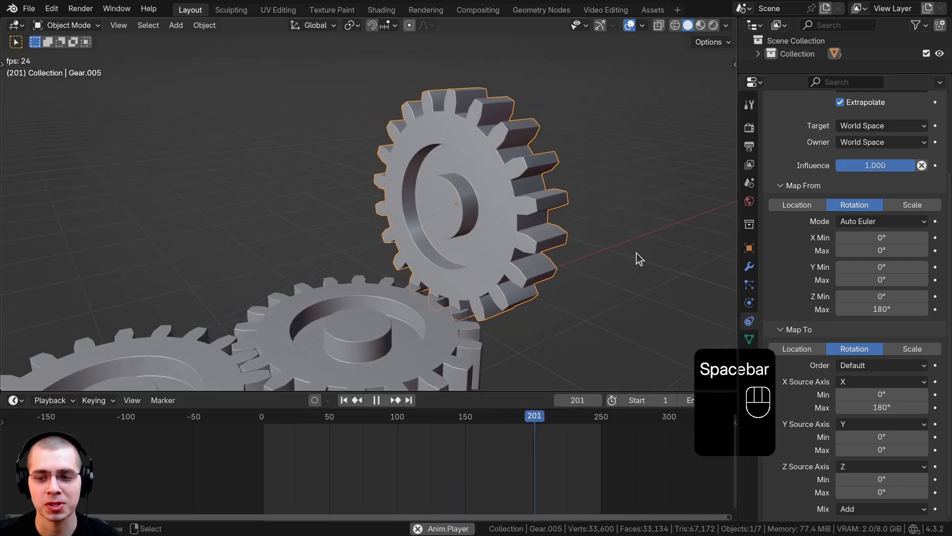
# Play and scrub the timeline while orbiting to watch the upright gear's motion
pyautogui.middleClick(559, 215)
pyautogui.middleClick(503, 204)
pyautogui.middleClick(503, 208)
pyautogui.press('space')
pyautogui.moveTo(487, 199); pyautogui.dragTo(691, 262)
pyautogui.middleClick(371, 241)
pyautogui.click(307, 232)
pyautogui.moveTo(490, 210); pyautogui.dragTo(455, 218)
pyautogui.moveTo(468, 135); pyautogui.dragTo(469, 100)
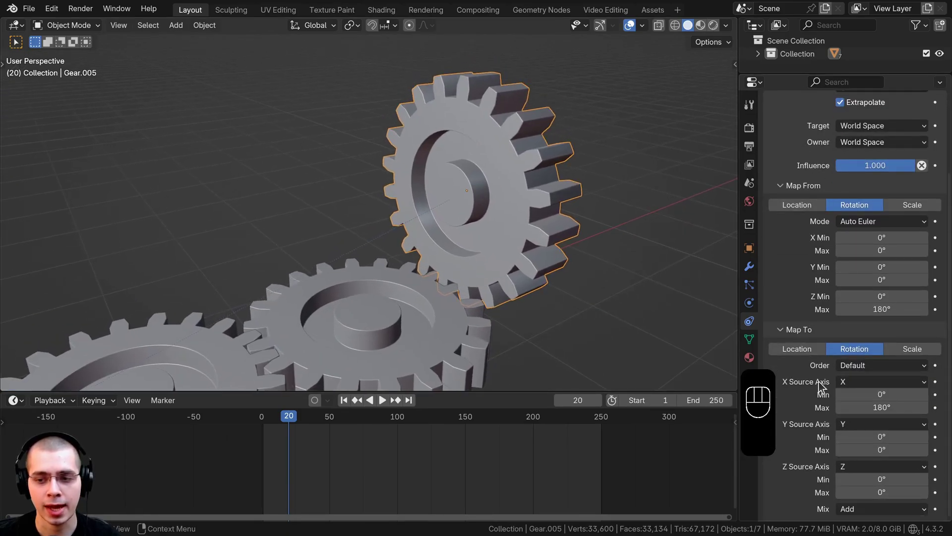
pyautogui.moveTo(871, 385); pyautogui.dragTo(862, 426)
# Replay, stop at frame 101 and apply Rotation on Gear.005 with Ctrl+A
pyautogui.press('space')
pyautogui.click(530, 253)
pyautogui.click(555, 254)
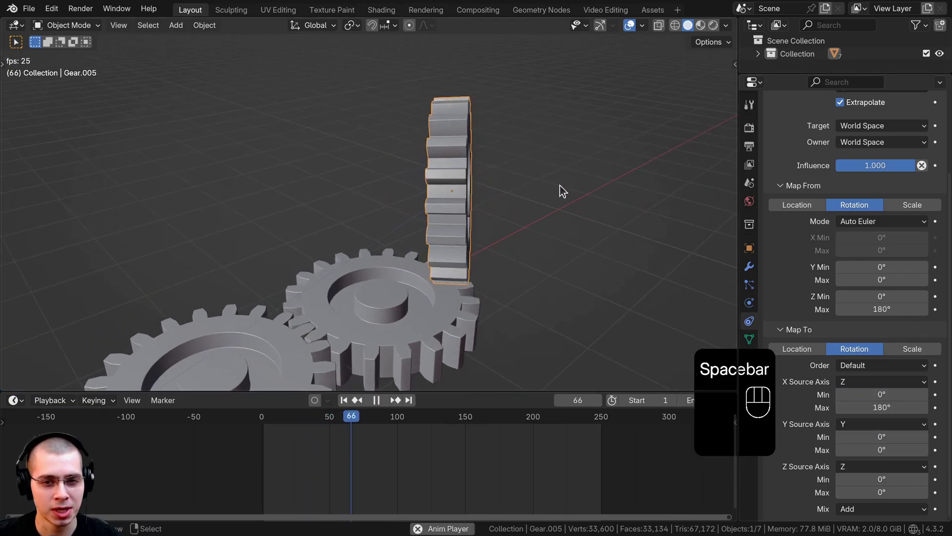
pyautogui.click(455, 227)
pyautogui.press('space')
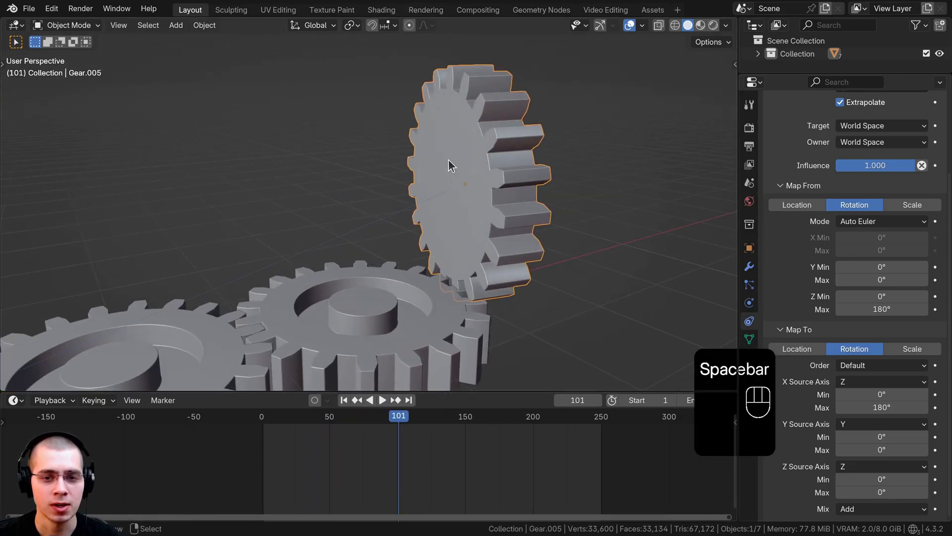
pyautogui.press('ctrl+a')
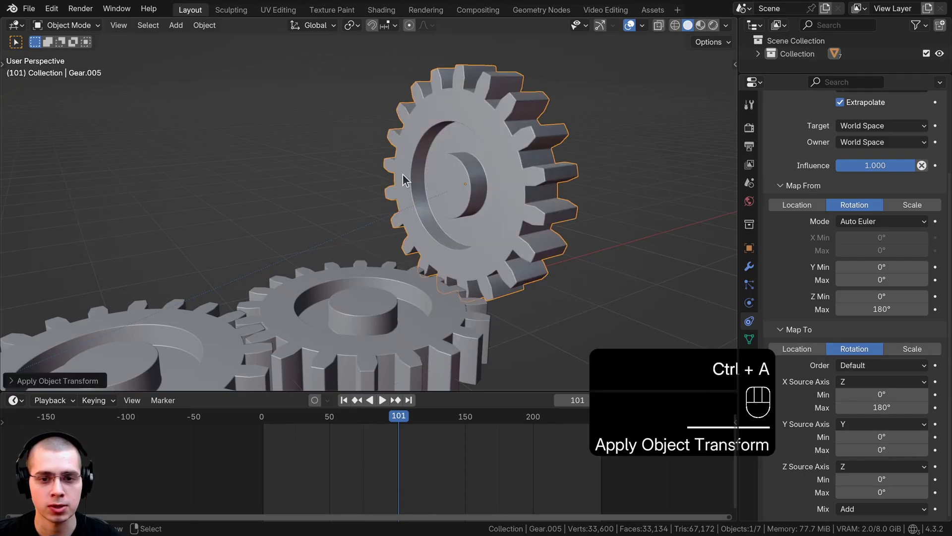
# Zoom to the tooth contact, turn Gear.005 slightly around X and play to check the mesh
pyautogui.press('space')
pyautogui.moveTo(500, 170); pyautogui.dragTo(549, 165)
pyautogui.middleClick(507, 184)
pyautogui.middleClick(457, 189)
pyautogui.middleClick(442, 153)
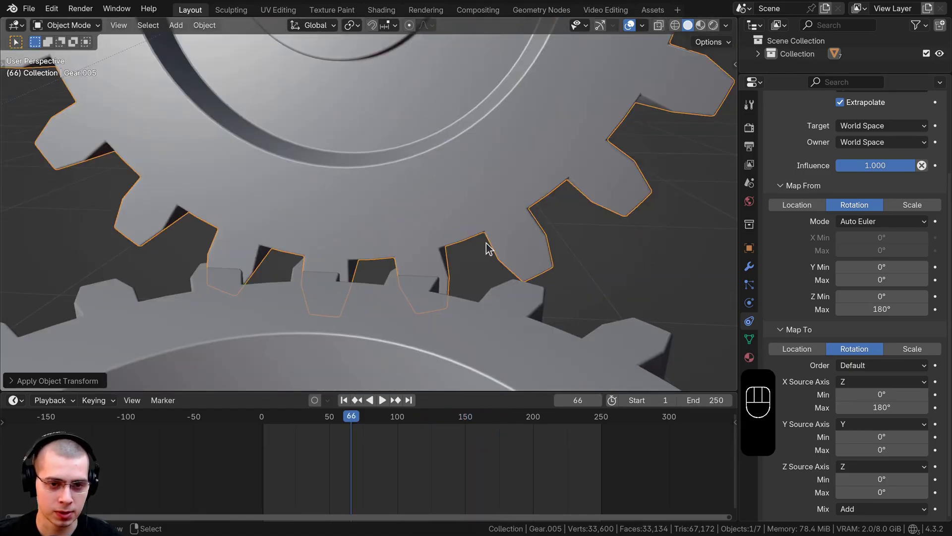
pyautogui.press('r')
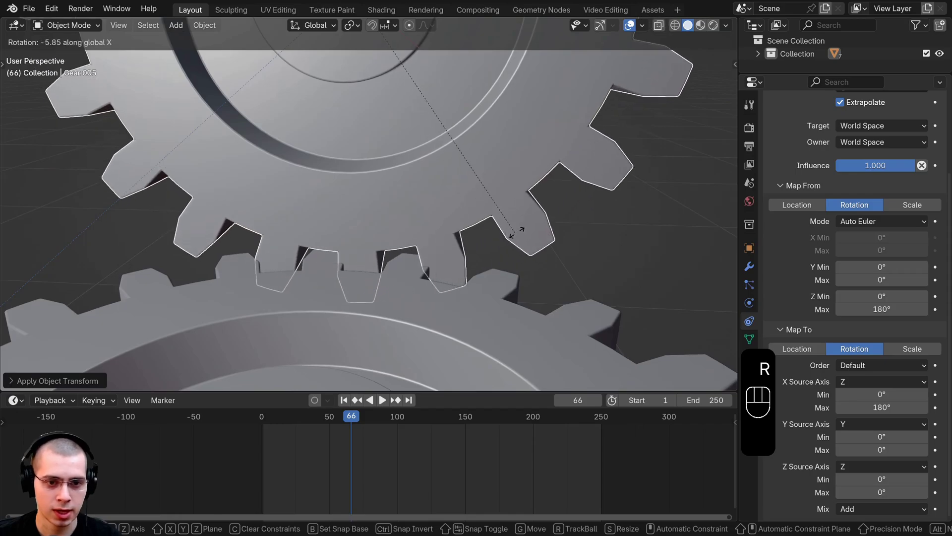
pyautogui.press('space')
pyautogui.middleClick(491, 272)
pyautogui.middleClick(398, 305)
pyautogui.moveTo(417, 288); pyautogui.dragTo(416, 286)
pyautogui.middleClick(438, 289)
pyautogui.press('space')
pyautogui.moveTo(495, 449); pyautogui.dragTo(465, 241)
# Undo the applied transform and recent tweaks, then re-rotate Gear.005 around the global X axis
pyautogui.press('ctrl+a')
pyautogui.press('ctrl+z')
pyautogui.press('ctrl+z')
pyautogui.press('ctrl+z')
pyautogui.press('ctrl+z')
pyautogui.press('ctrl+z')
pyautogui.press('ctrl+z')
pyautogui.press('ctrl+z')
pyautogui.click(519, 194)
pyautogui.press('r')
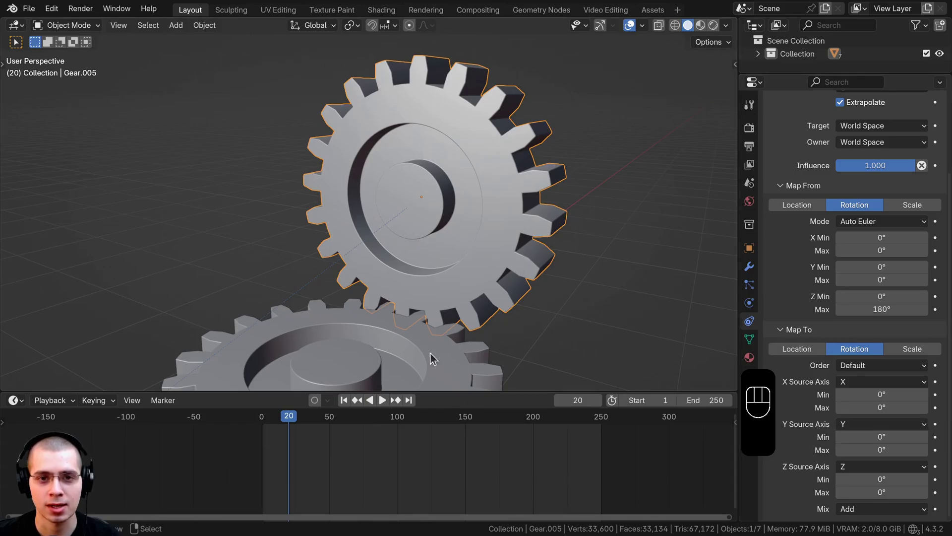
pyautogui.moveTo(381, 114); pyautogui.dragTo(424, 77)
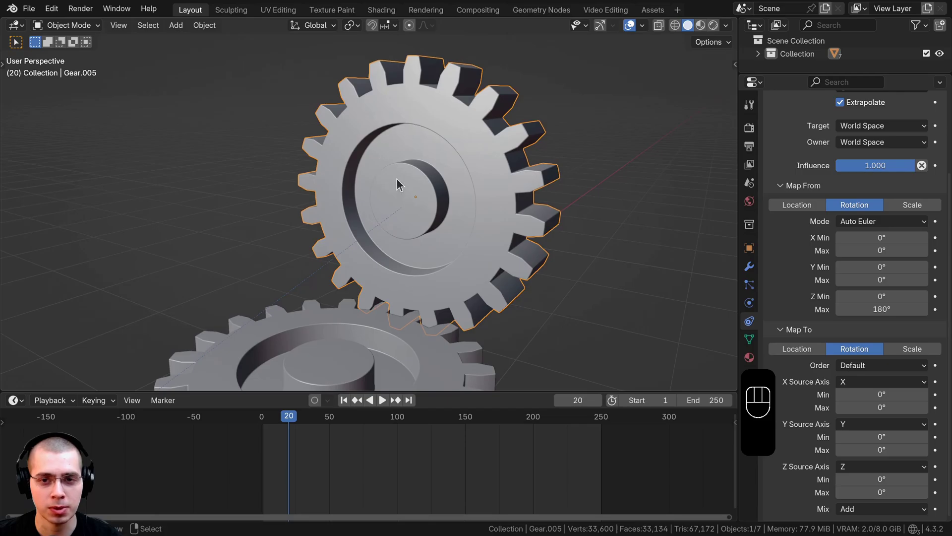
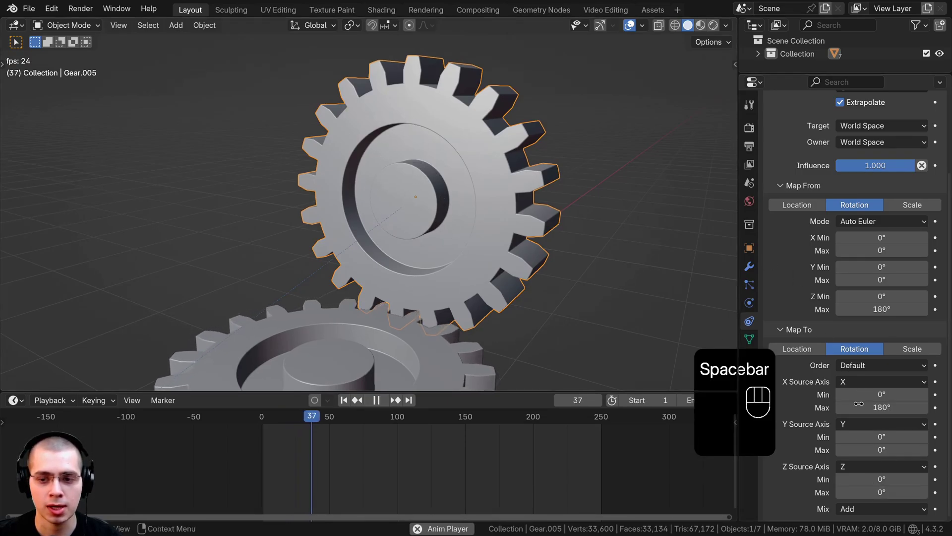
pyautogui.moveTo(850, 384); pyautogui.dragTo(851, 425)
pyautogui.moveTo(409, 284); pyautogui.dragTo(409, 310)
pyautogui.moveTo(392, 280); pyautogui.dragTo(409, 310)
pyautogui.click(540, 237)
pyautogui.middleClick(541, 237)
pyautogui.moveTo(495, 236); pyautogui.dragTo(518, 259)
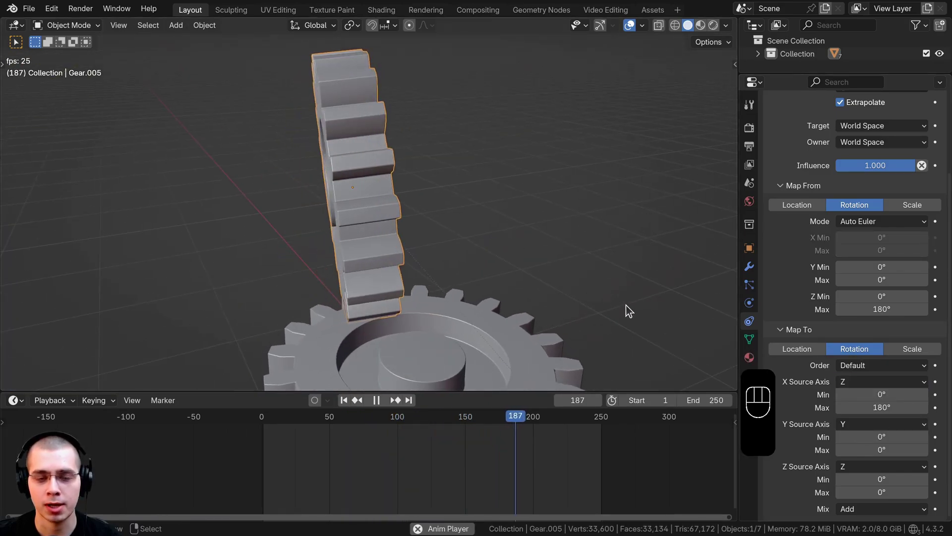
pyautogui.middleClick(597, 282)
pyautogui.press('space')
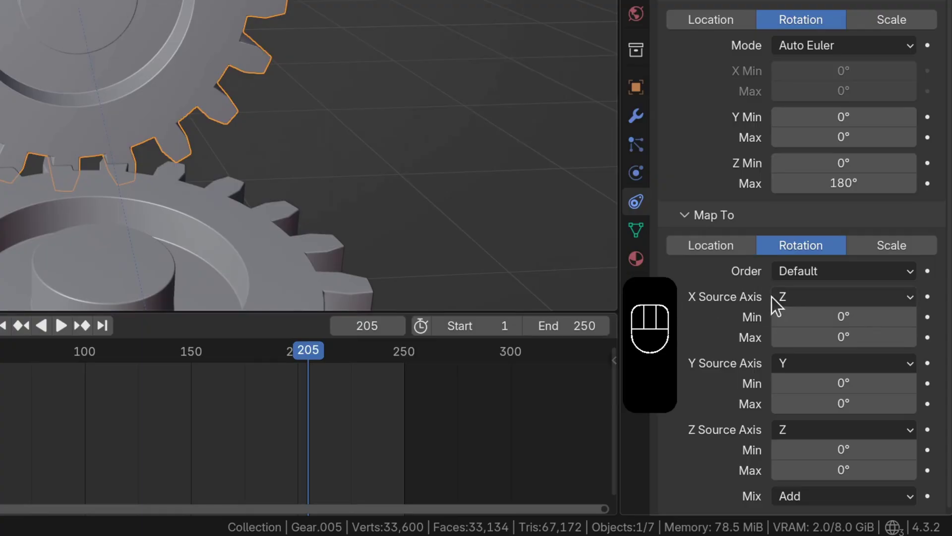
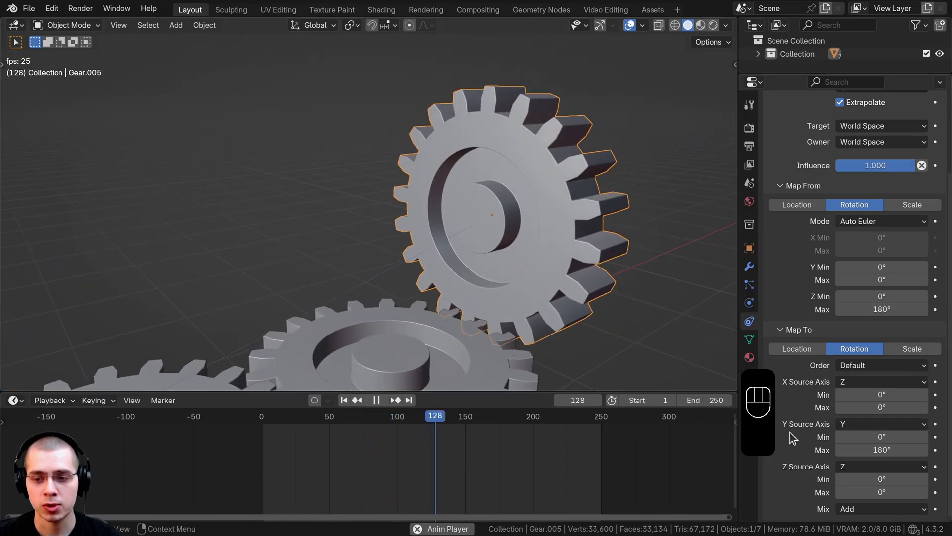
# Zoom onto the meshing teeth during playback and nudge Gear.005's rotation to refine the fit
pyautogui.moveTo(866, 427); pyautogui.dragTo(856, 470)
pyautogui.middleClick(472, 294)
pyautogui.middleClick(511, 294)
pyautogui.moveTo(496, 225); pyautogui.dragTo(506, 232)
pyautogui.moveTo(506, 231); pyautogui.dragTo(464, 250)
pyautogui.click(421, 269)
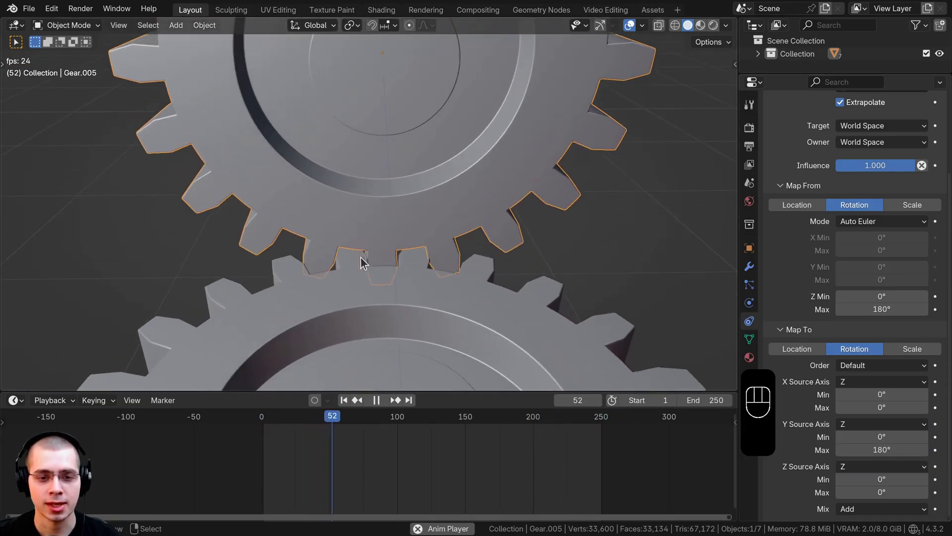
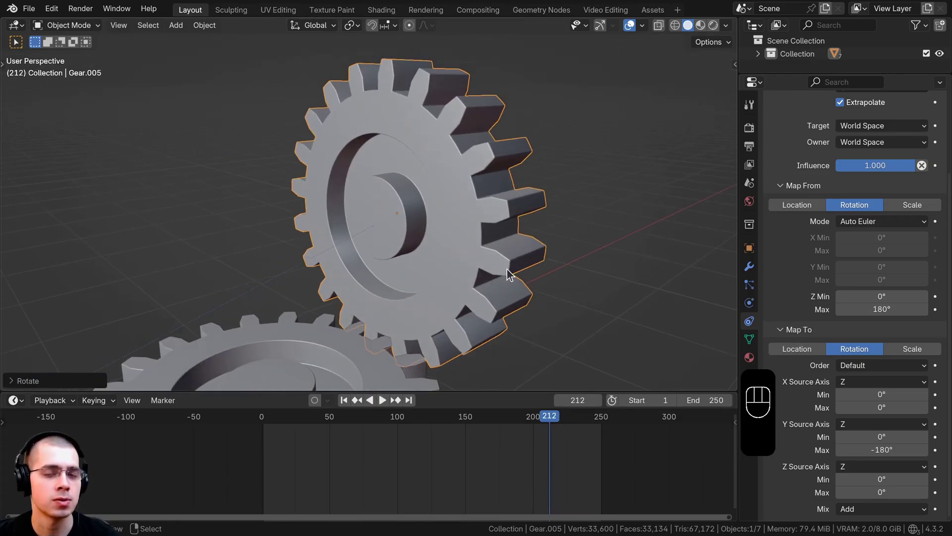
# Return to frame 0, save with Ctrl+S and play the full gear chain animation
pyautogui.middleClick(486, 246)
pyautogui.middleClick(534, 250)
pyautogui.click(417, 445)
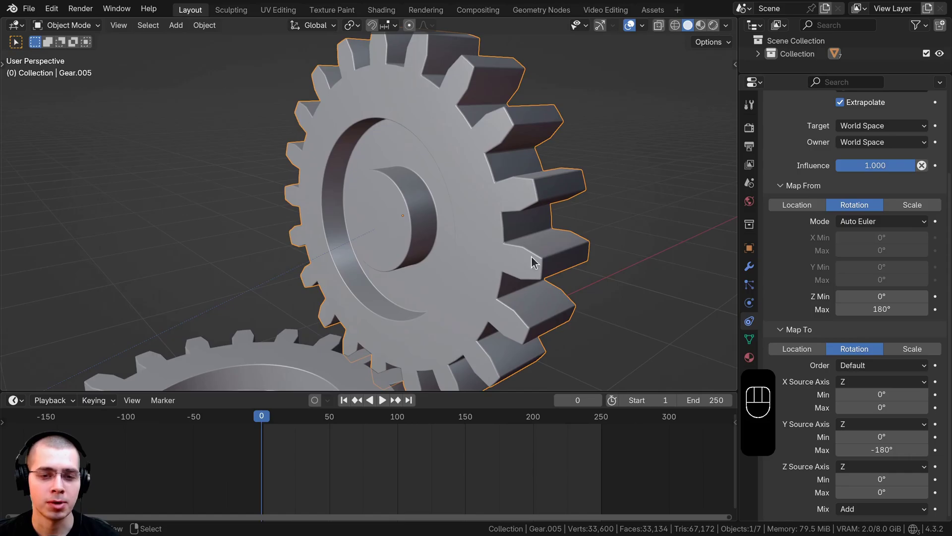
pyautogui.middleClick(584, 225)
pyautogui.middleClick(582, 248)
pyautogui.press('r')
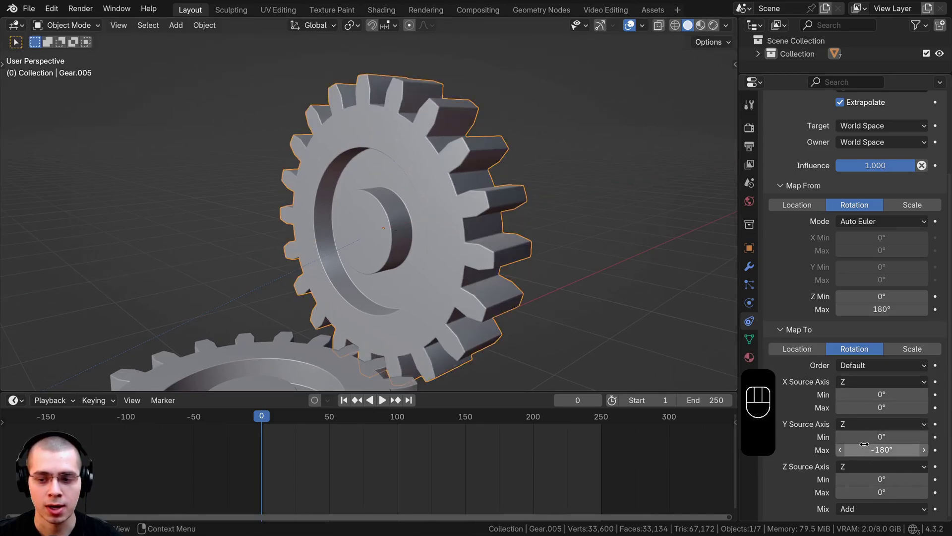
pyautogui.click(508, 225)
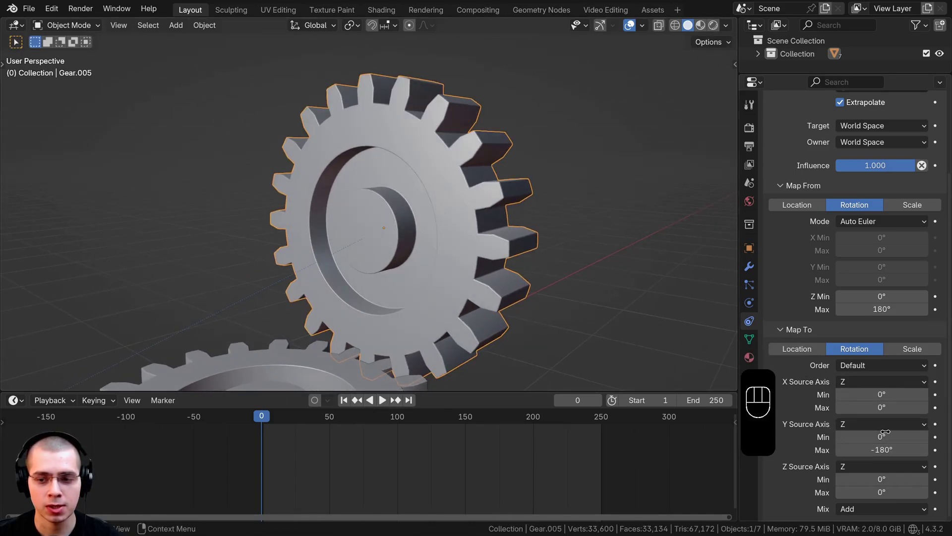